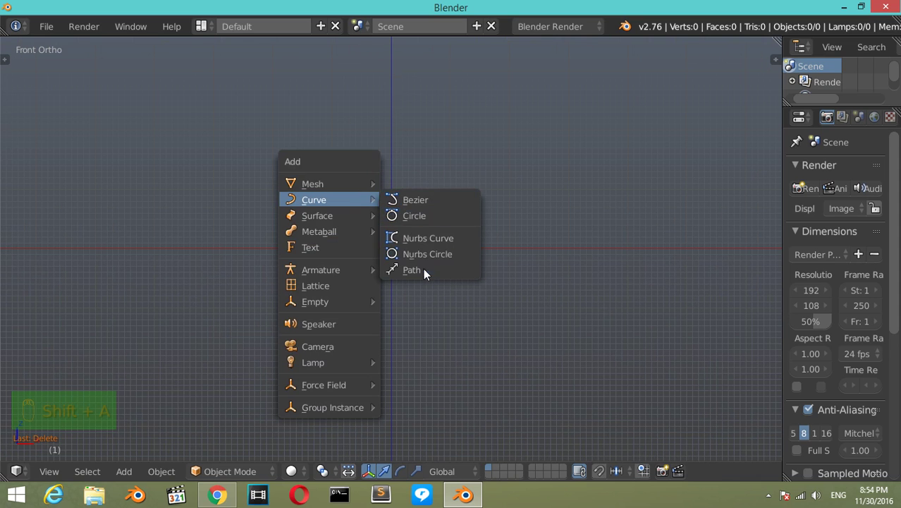
Step: Add a path curve and rotate it 90° about Y to stand upright in front view
drag(413, 267, 427, 288)
key(KP_1)
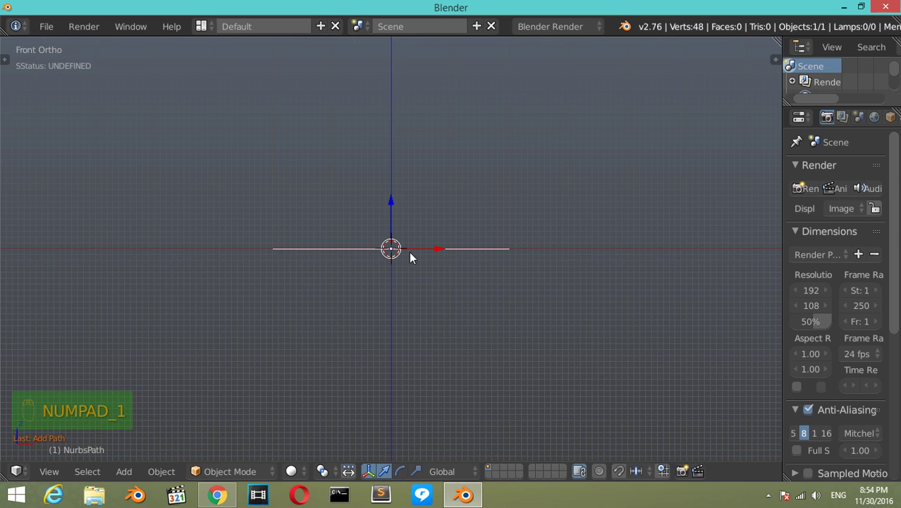
key(r)
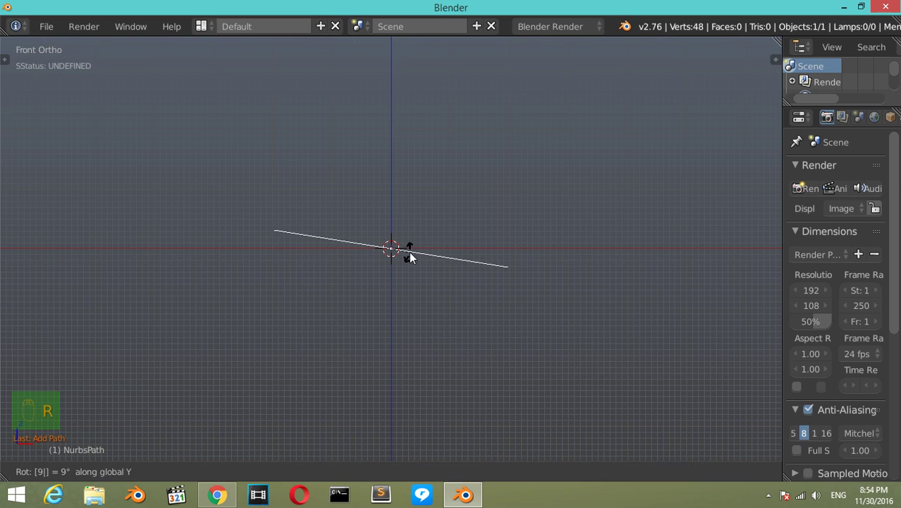
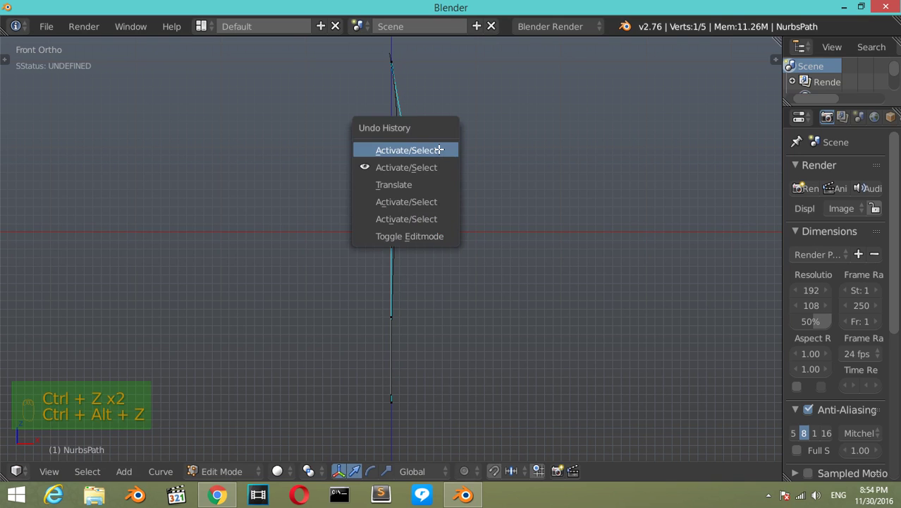
Step: Move the middle control points sideways to start bending the path into an S shape
key(ctrl+z)
key(ctrl+z)
drag(399, 233, 433, 236)
drag(433, 234, 439, 234)
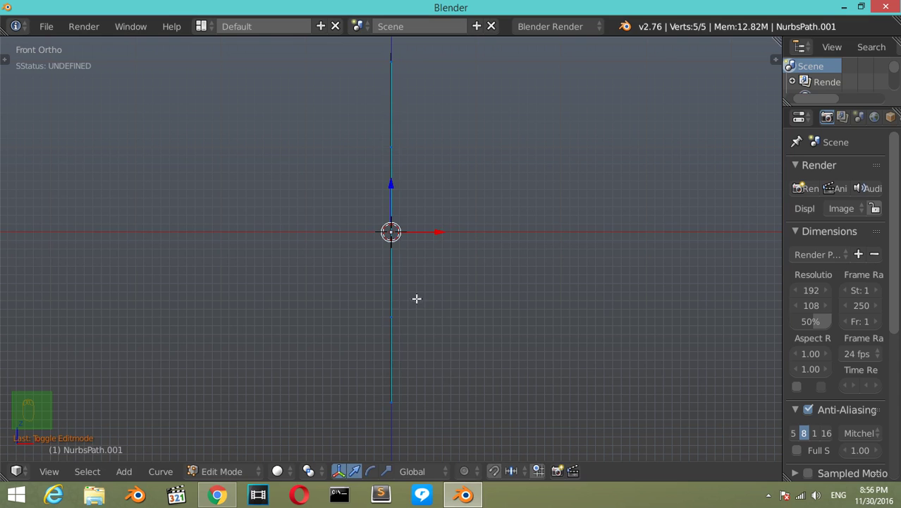
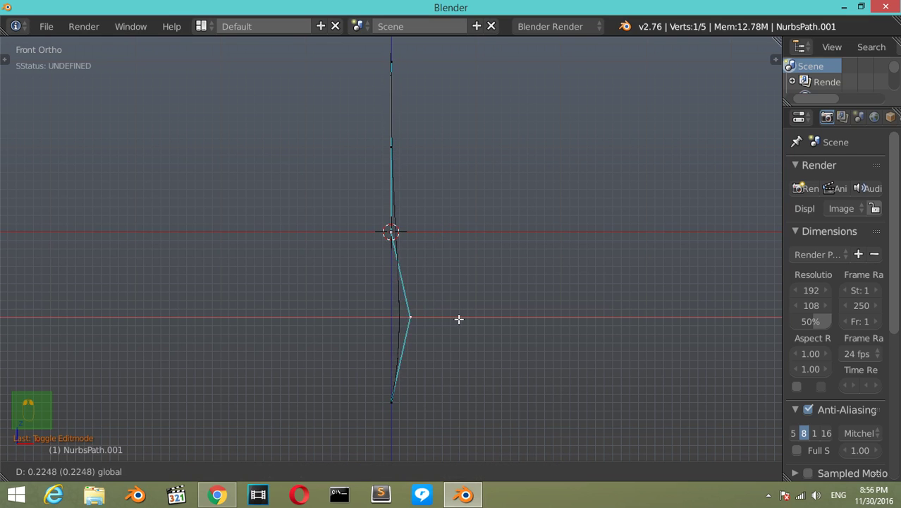
click(437, 283)
drag(407, 225, 390, 193)
drag(390, 192, 417, 314)
right_click(421, 315)
drag(446, 317, 404, 319)
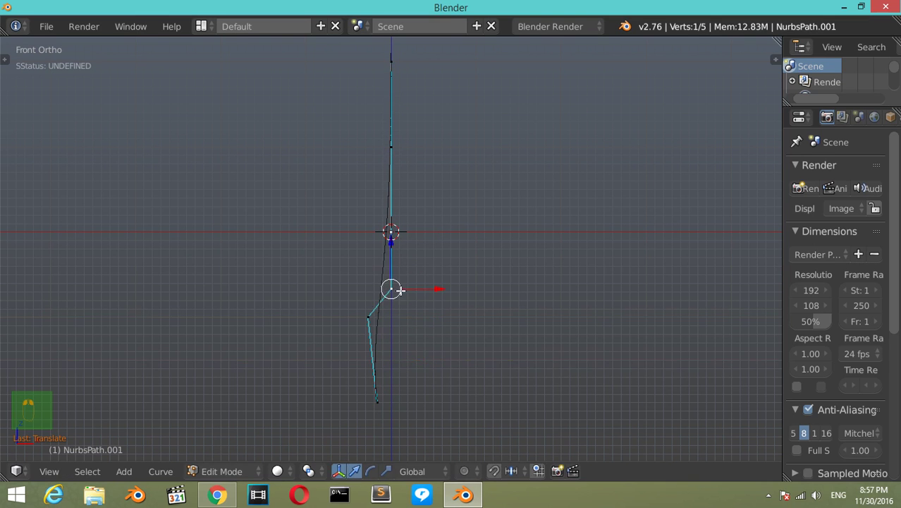
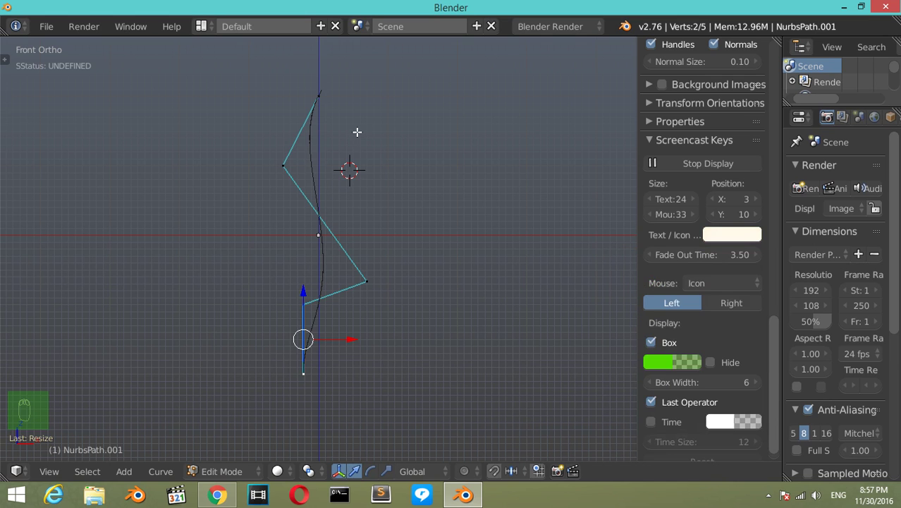
Step: Shift the upper and top control points left to form the S-curve
key(n)
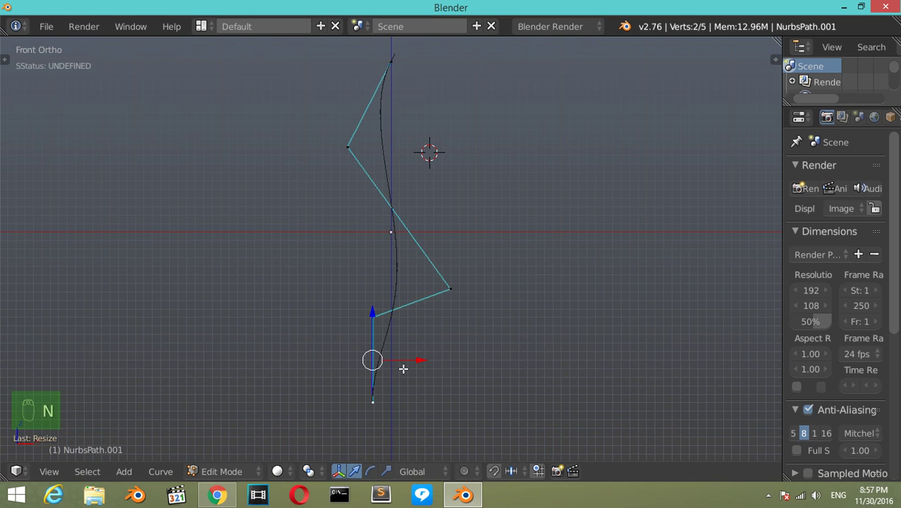
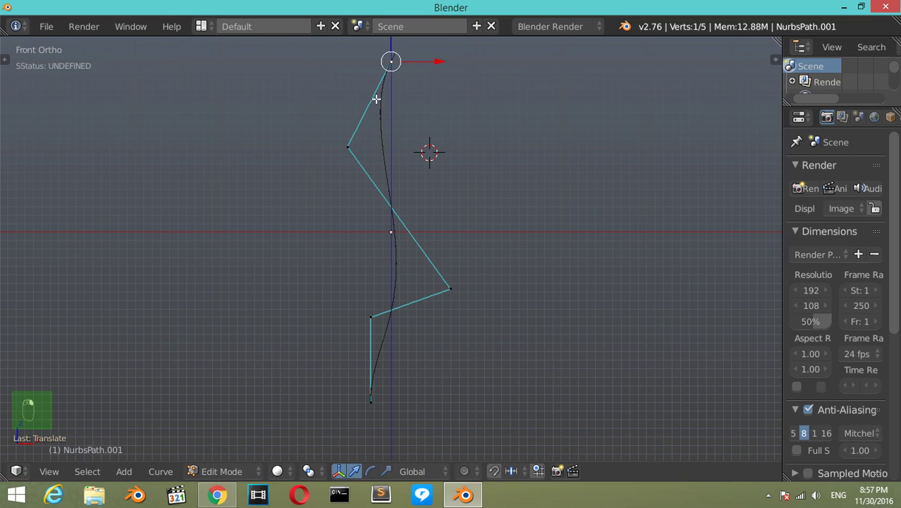
drag(422, 61, 389, 62)
click(390, 61)
drag(368, 309, 418, 358)
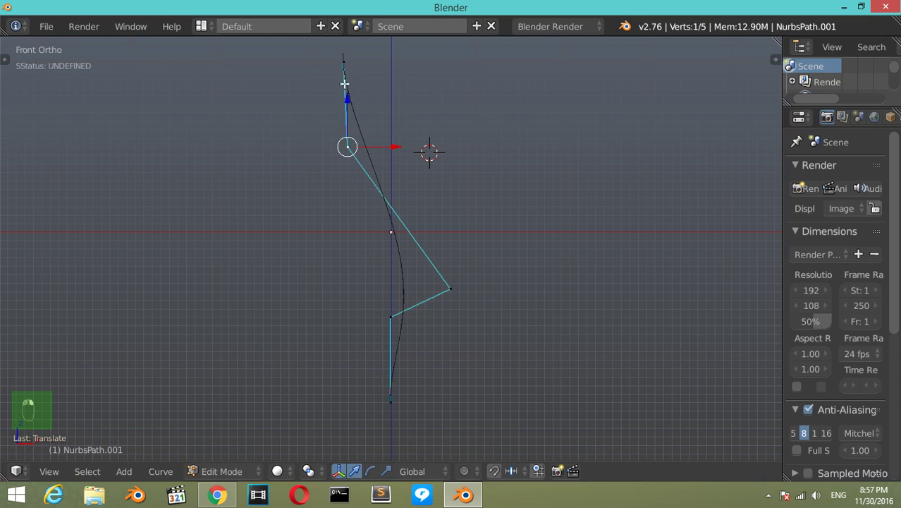
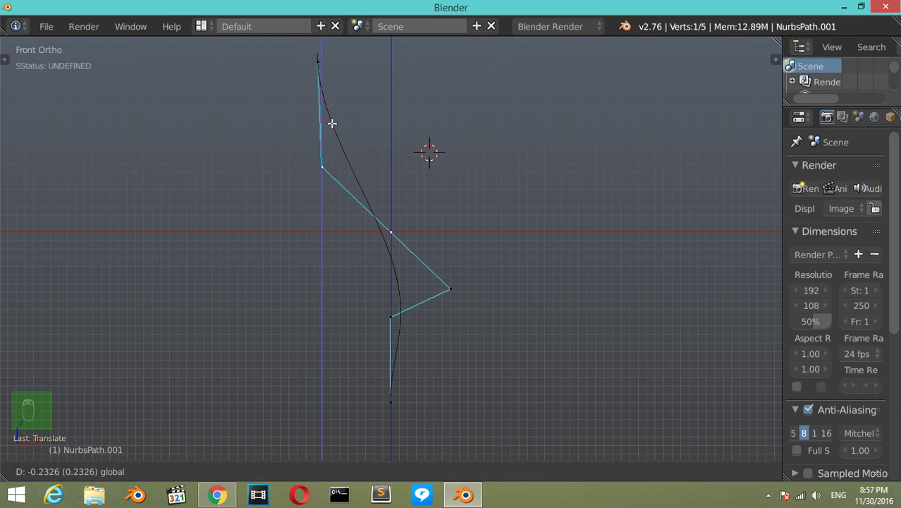
right_click(439, 275)
drag(452, 243, 452, 216)
click(452, 216)
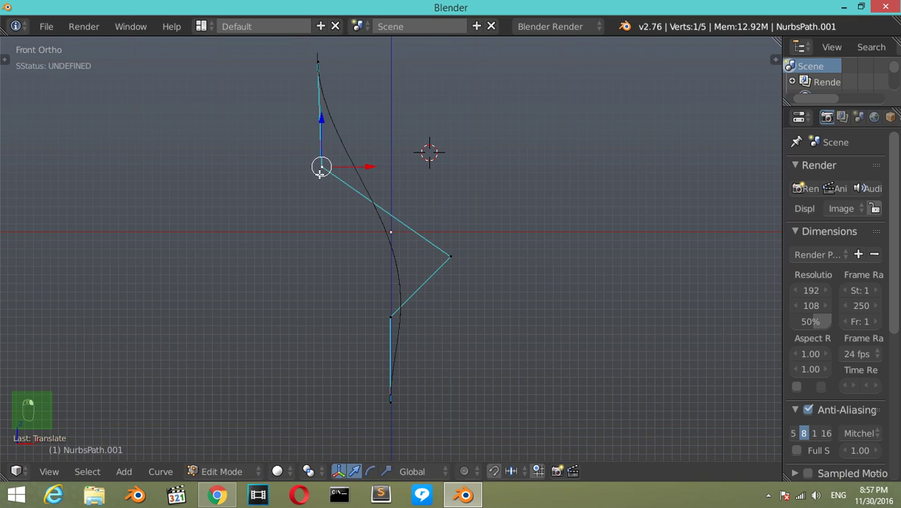
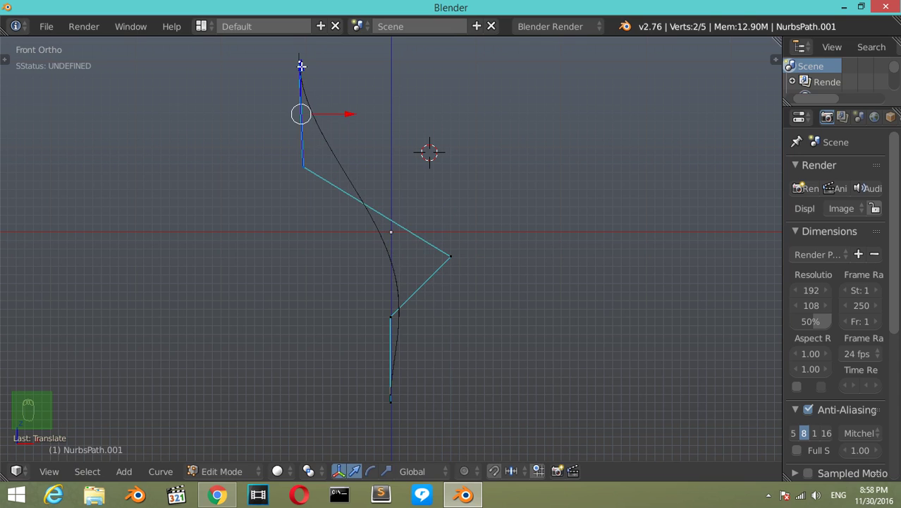
Step: Nudge an upper control point to refine the S-curve profile
click(345, 119)
drag(292, 169, 296, 148)
click(295, 148)
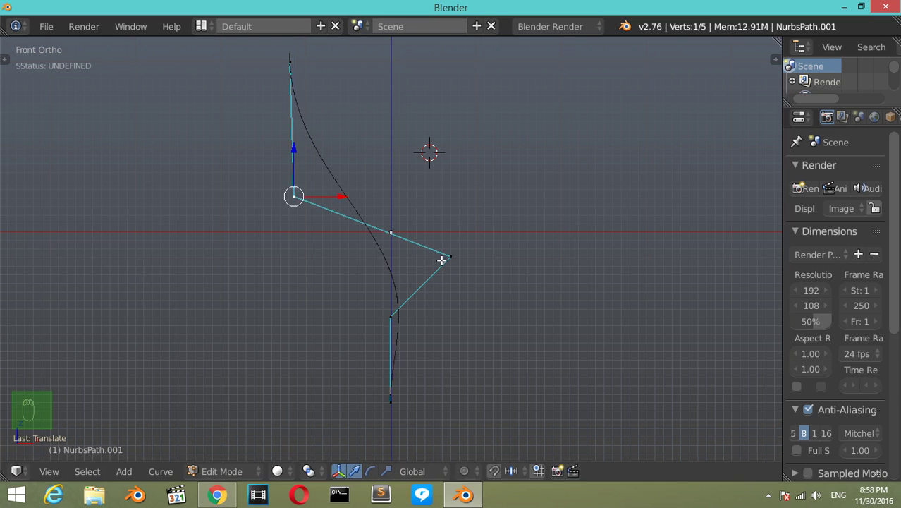
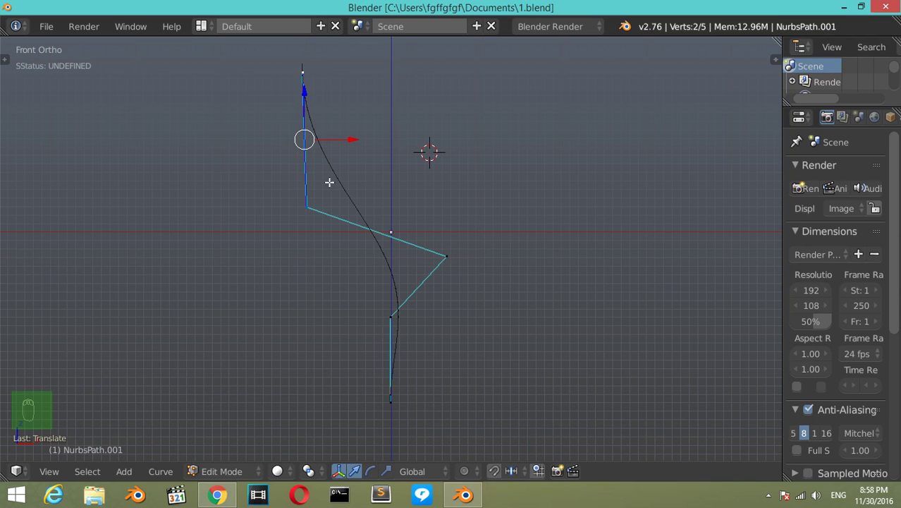
Step: Give the top point a final nudge, return to Object Mode and save the file as 1.blend
middle_click(354, 182)
key(Tab)
key(Tab)
drag(332, 140, 328, 141)
click(328, 141)
key(ctrl+s)
key(Tab)
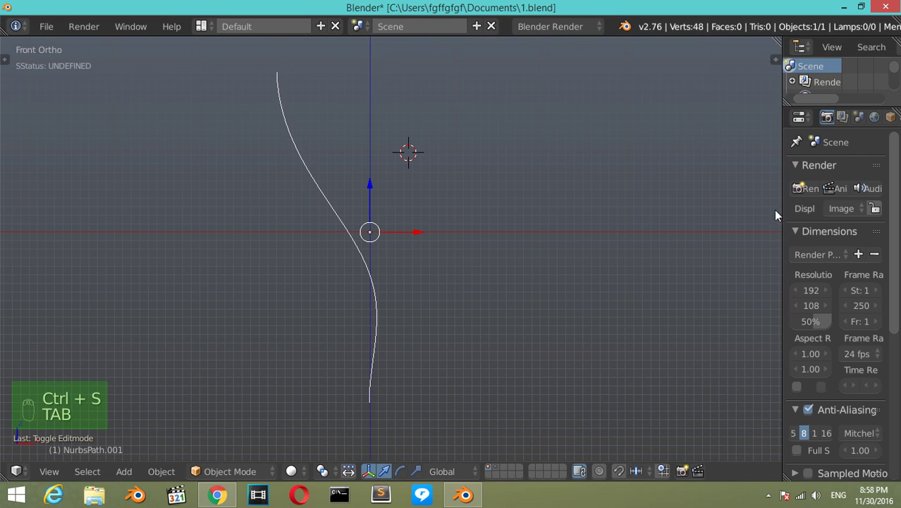
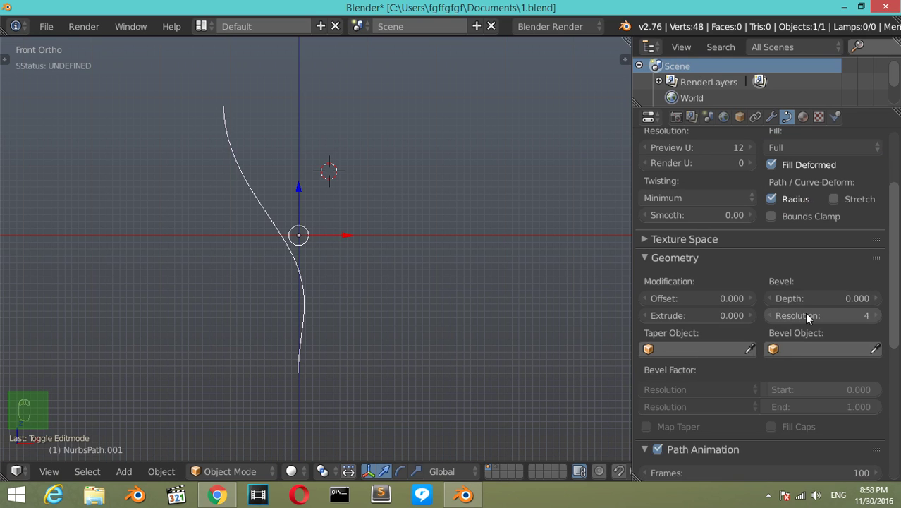
Step: Set the curve's Geometry Bevel Depth to 0.055 to give it tube thickness
drag(832, 299, 829, 303)
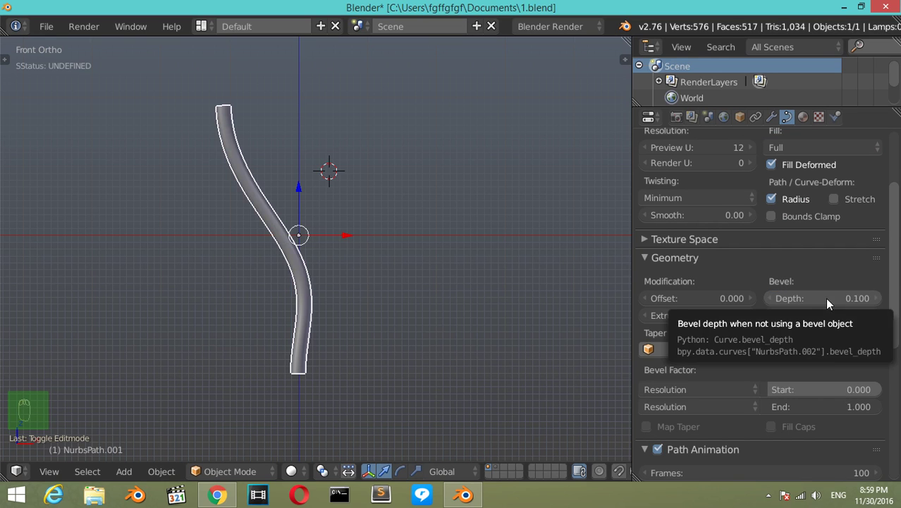
drag(830, 303, 829, 303)
drag(434, 233, 464, 232)
key(KP_Decimal)
key(KP_1)
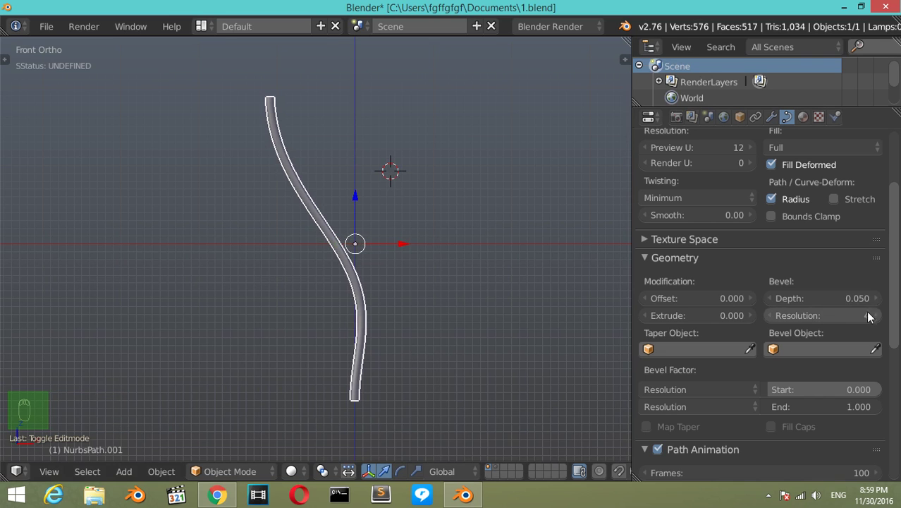
drag(880, 305, 885, 319)
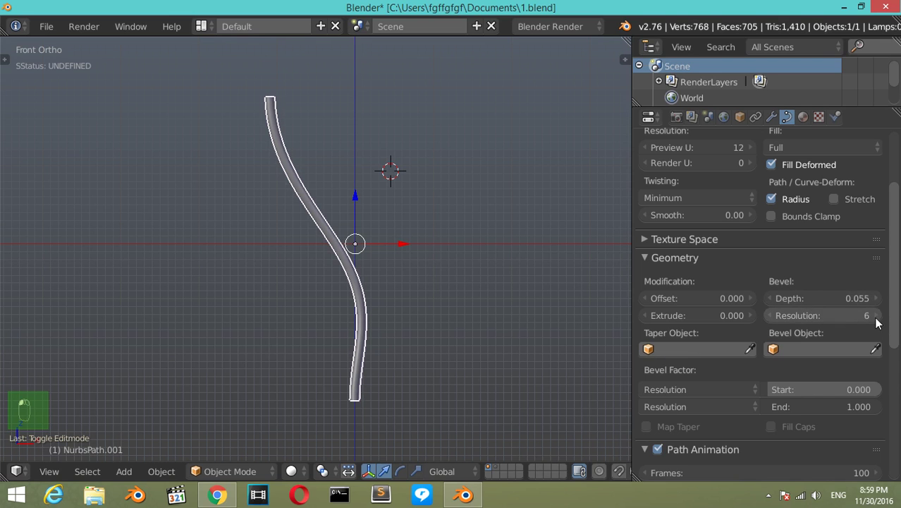
Step: Raise the Bevel Resolution to 7 for a rounder tube and check it in front view
click(492, 258)
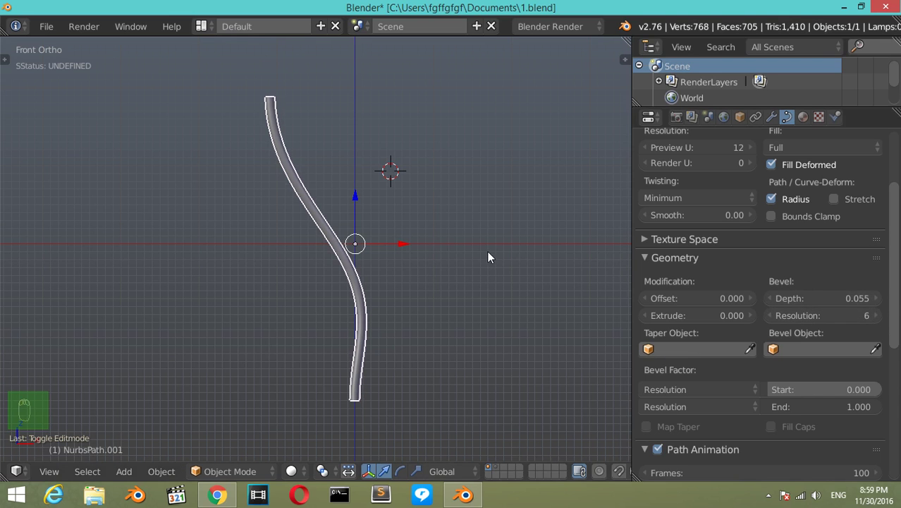
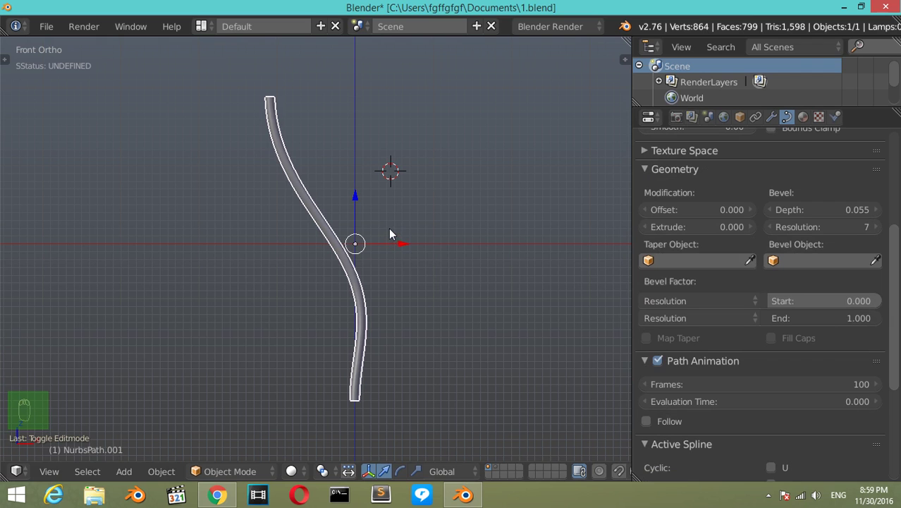
drag(893, 302, 691, 340)
drag(425, 273, 359, 241)
key(KP_1)
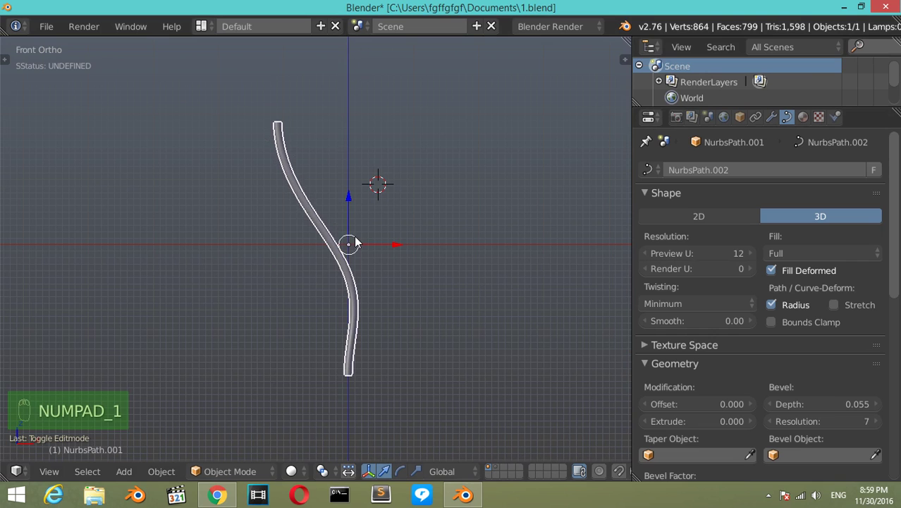
Step: Duplicate the tube curve and send the spare copy to another layer
key(ctrl+a)
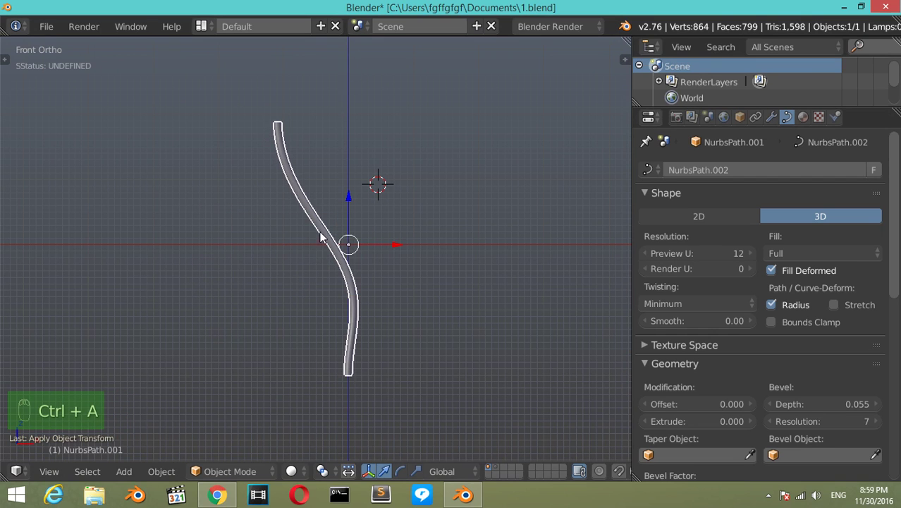
key(Tab)
key(Tab)
key(shift+d)
key(m)
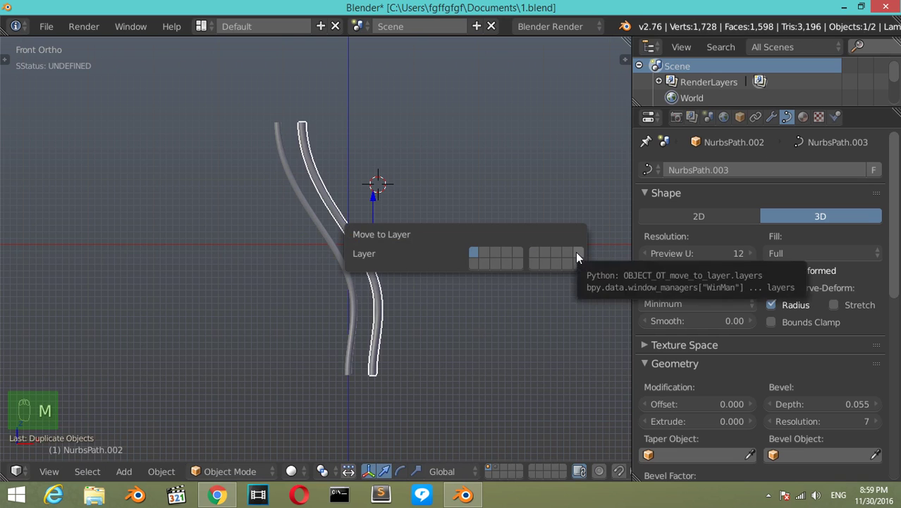
drag(355, 286, 378, 257)
Step: Convert the remaining tube curve to a mesh and start box-selecting its top vertices
key(alt+c)
key(Tab)
key(shift+b)
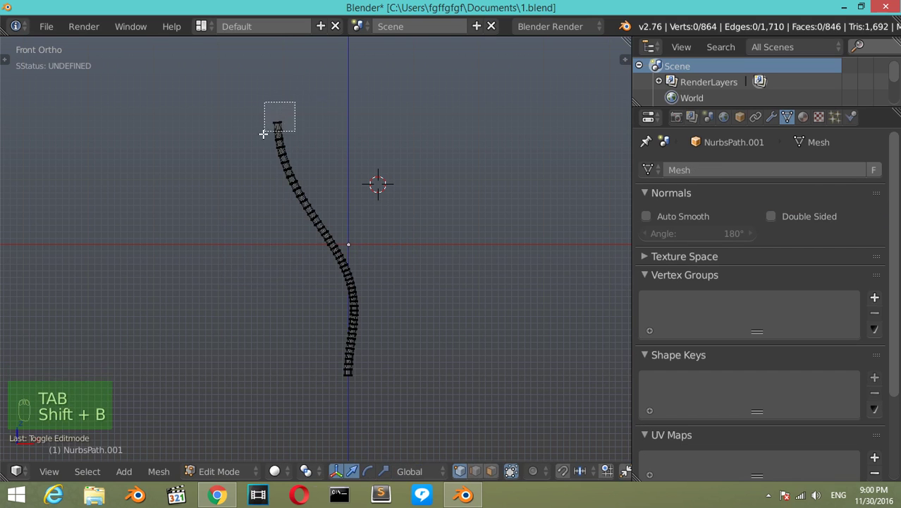
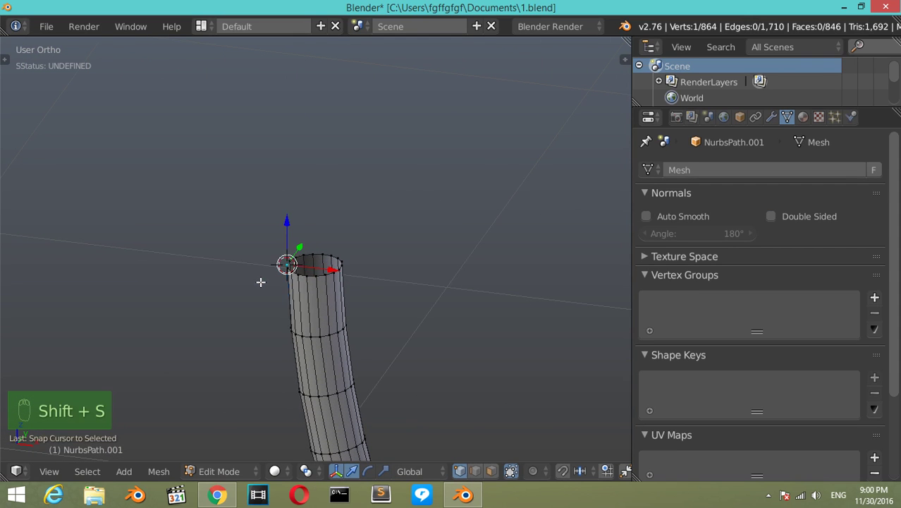
Step: Snap the 3D cursor to the top ring and set the leg mesh's origin there
key(Tab)
drag(268, 283, 267, 282)
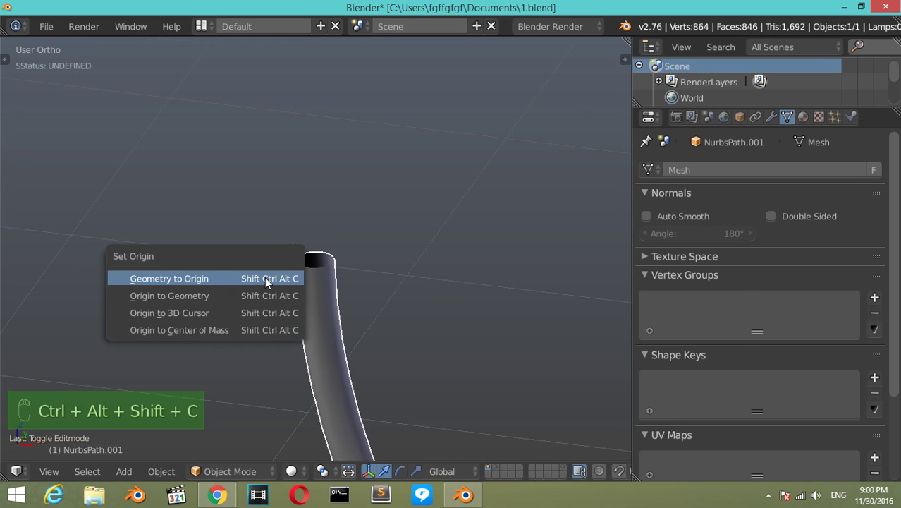
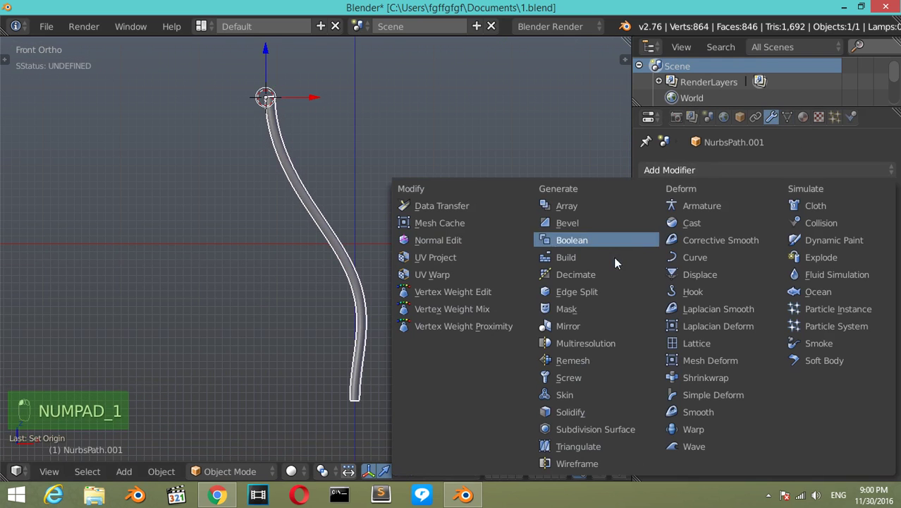
Step: Add a Mirror modifier on X with Merge so two curved legs meet at the top
drag(358, 135, 242, 235)
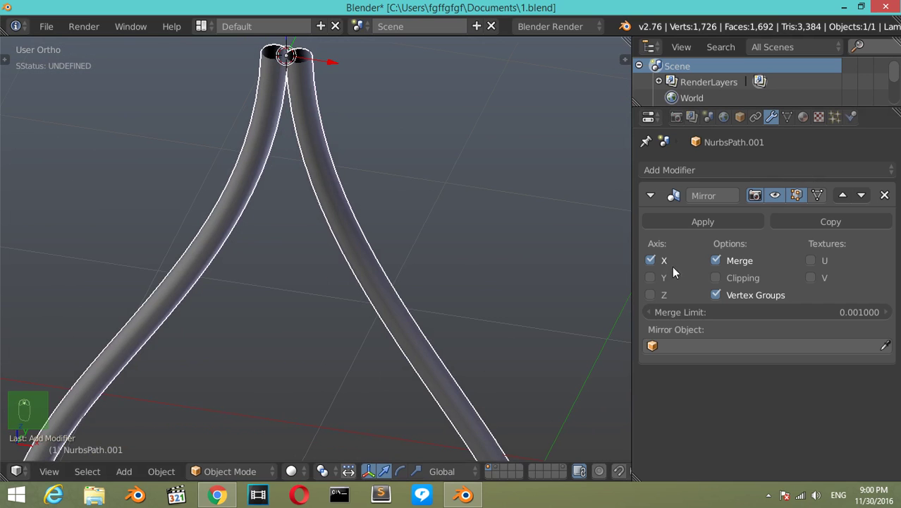
drag(661, 210, 486, 251)
key(KP_1)
drag(409, 265, 494, 392)
Step: Return to Edit Mode and start box-selecting the leg's bottom vertices
key(Tab)
key(Tab)
drag(447, 359, 368, 281)
key(shift+b)
key(Tab)
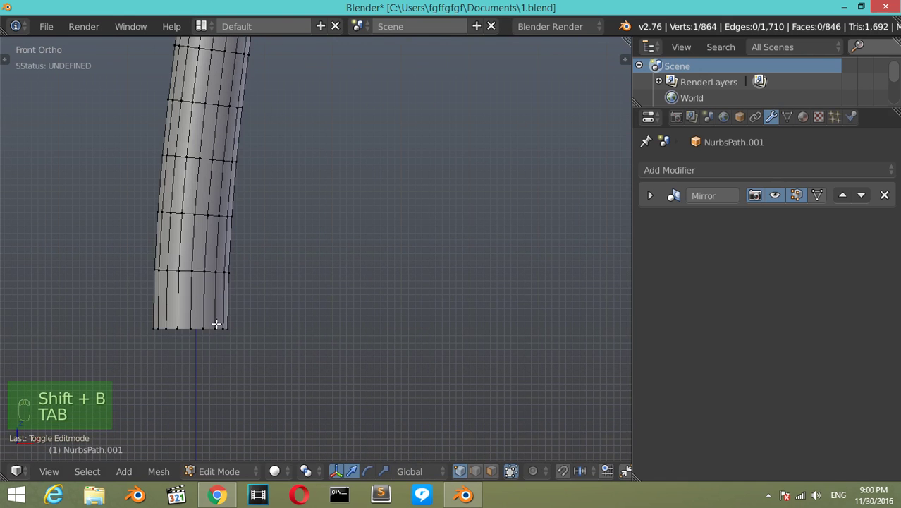
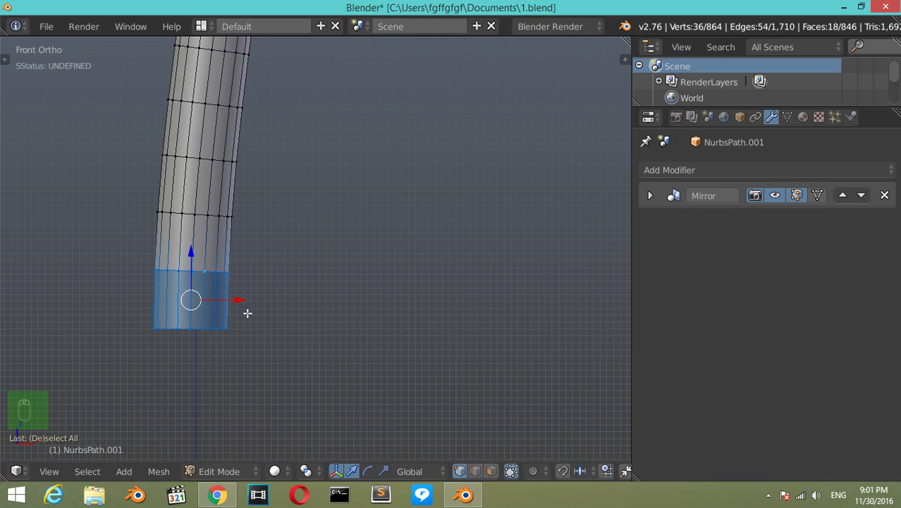
Step: Extrude the leg's bottom ring downward and scale it wider into a foot
key(e)
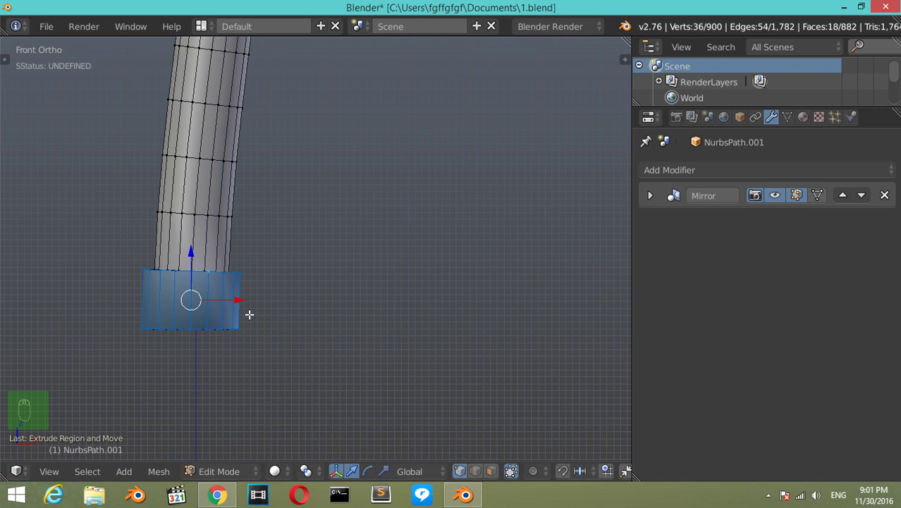
key(a)
key(z)
key(a)
key(a)
key(b)
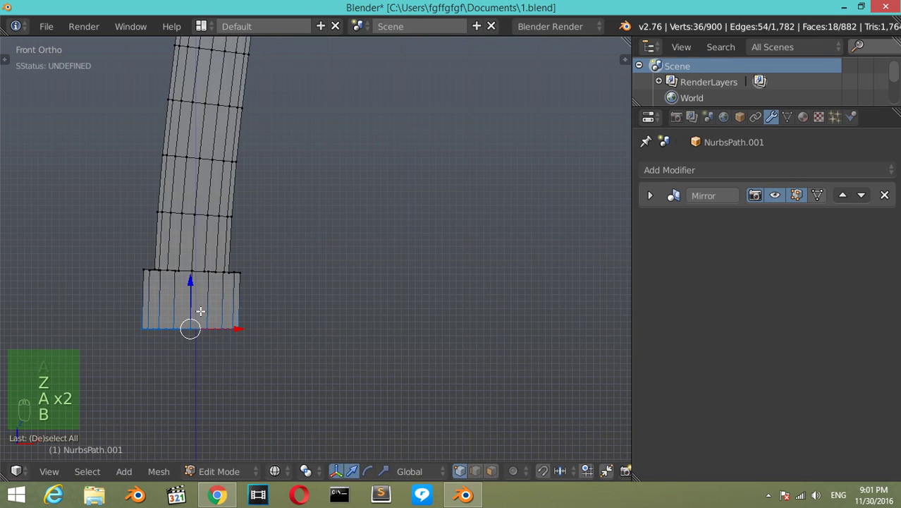
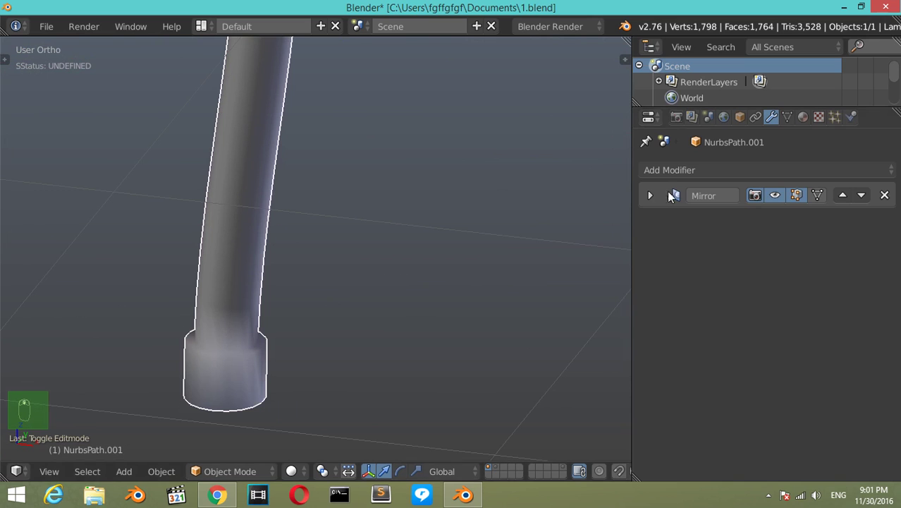
Step: Add a Subsurf modifier (Ctrl+2) to smooth the mirrored leg pair, viewed from the front
drag(682, 177, 413, 356)
drag(764, 311, 280, 253)
key(t)
drag(277, 255, 186, 251)
key(KP_1)
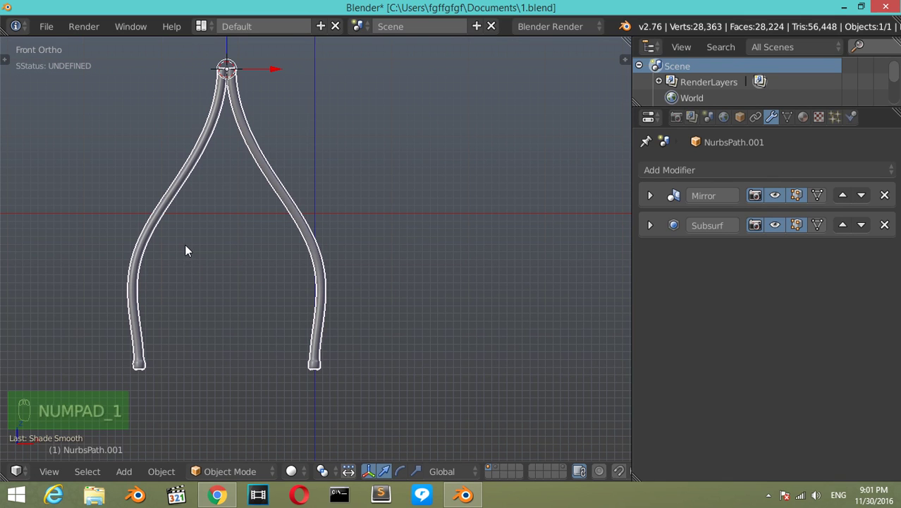
drag(192, 246, 275, 209)
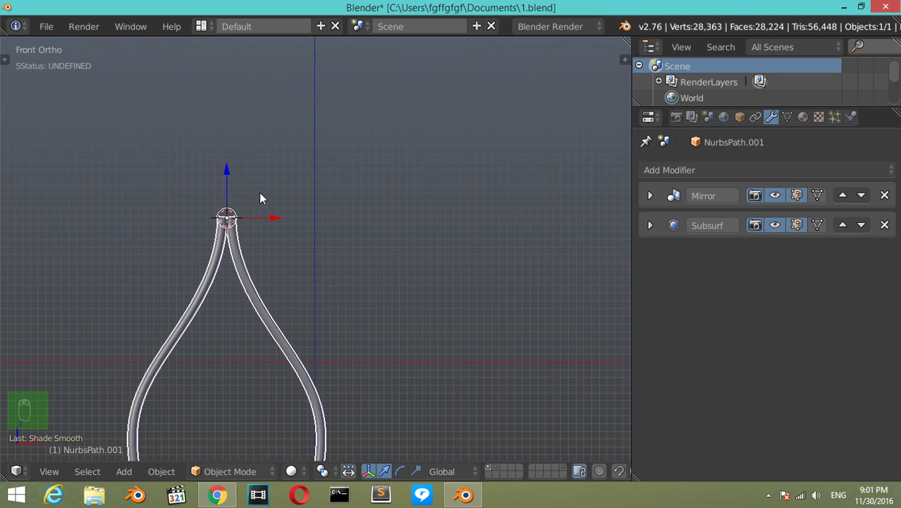
key(shift+a)
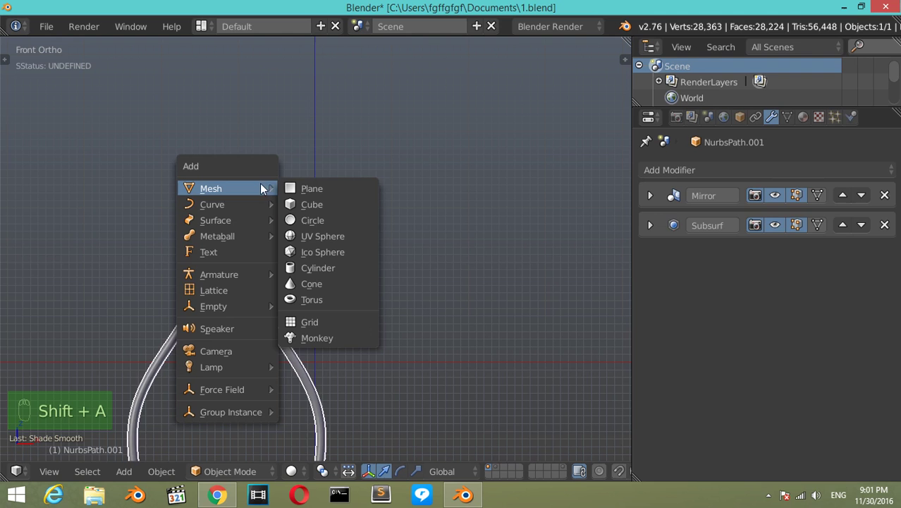
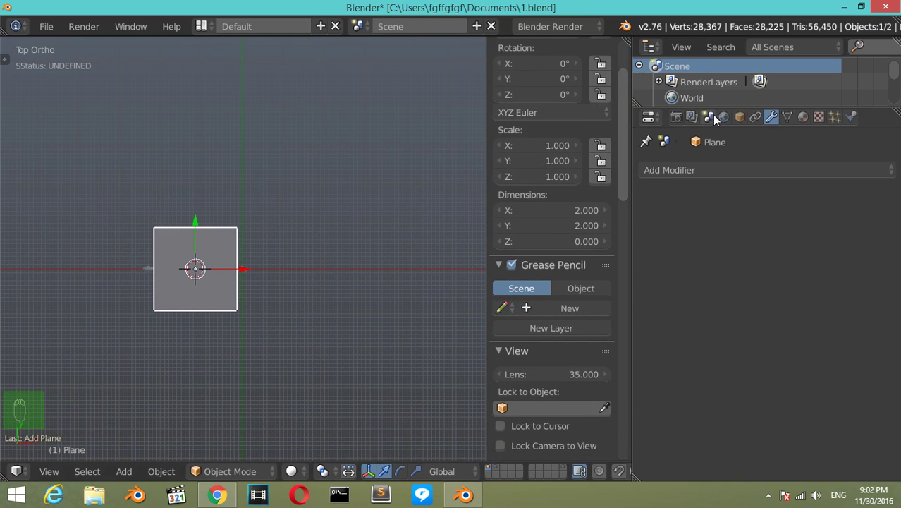
Step: Add a plane scaled X 1.2, Y 2 (2.4 m × 4 m) with Scene Units set to Metric
drag(716, 119, 567, 230)
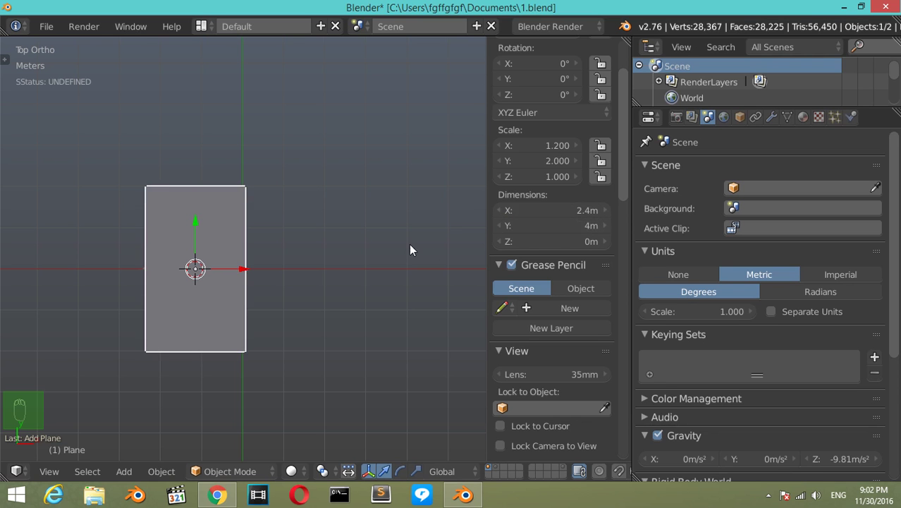
key(n)
drag(390, 270, 319, 185)
key(KP_1)
Step: Move the tabletop plane up along Z to the tops of the legs
drag(279, 224, 279, 224)
key(Tab)
key(a)
key(a)
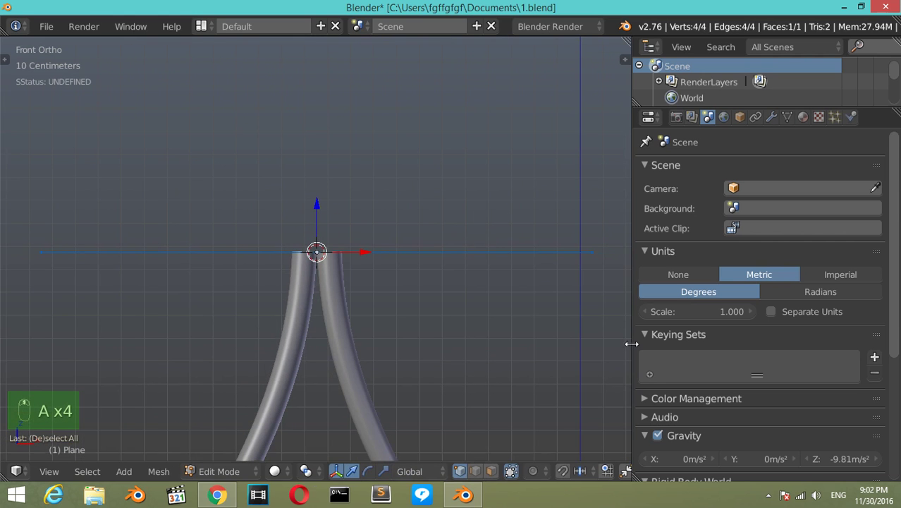
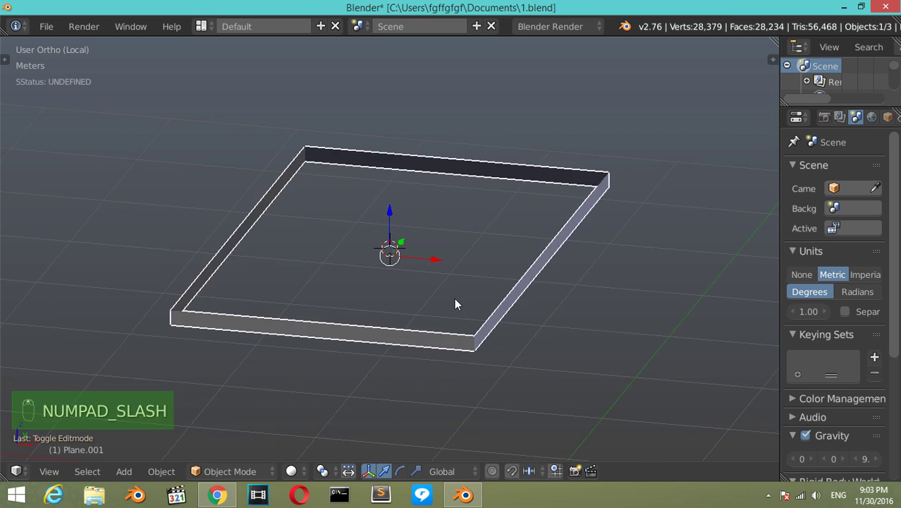
Step: From front view, cut four horizontal edge loops across the tabletop rim's side
key(Tab)
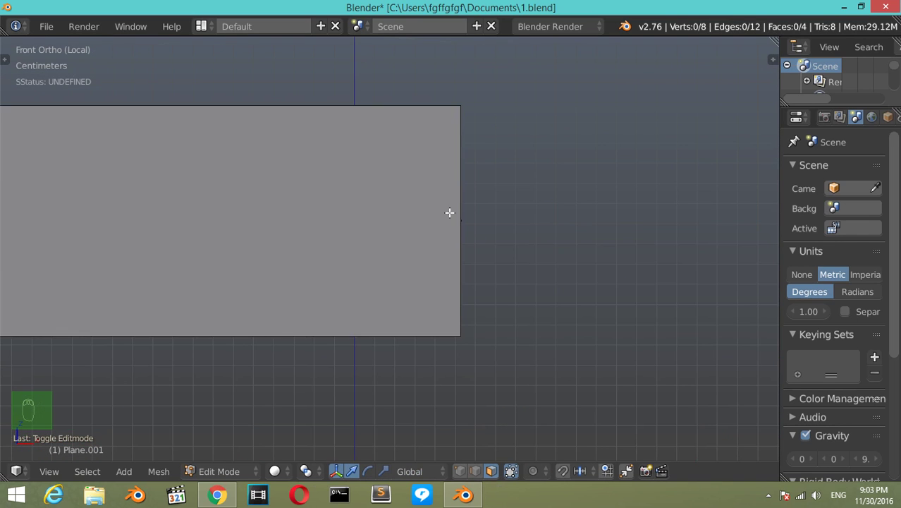
key(ctrl+r)
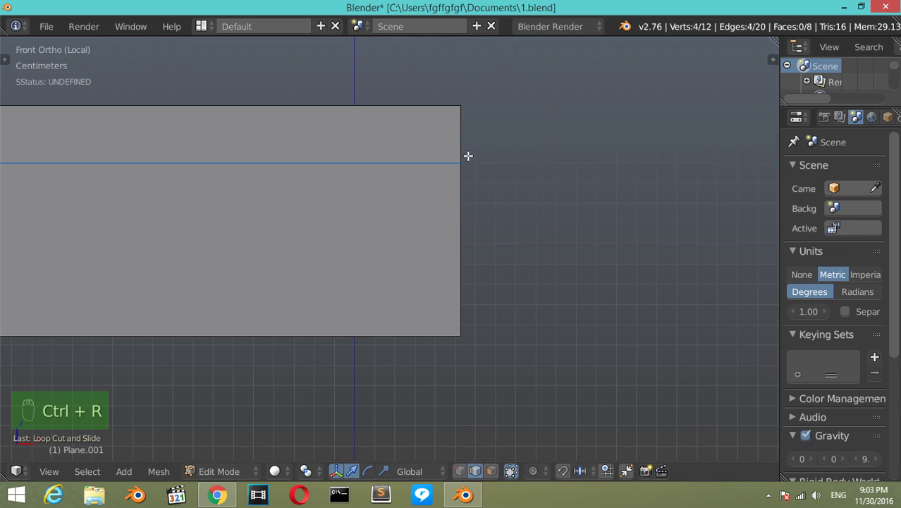
key(ctrl+r)
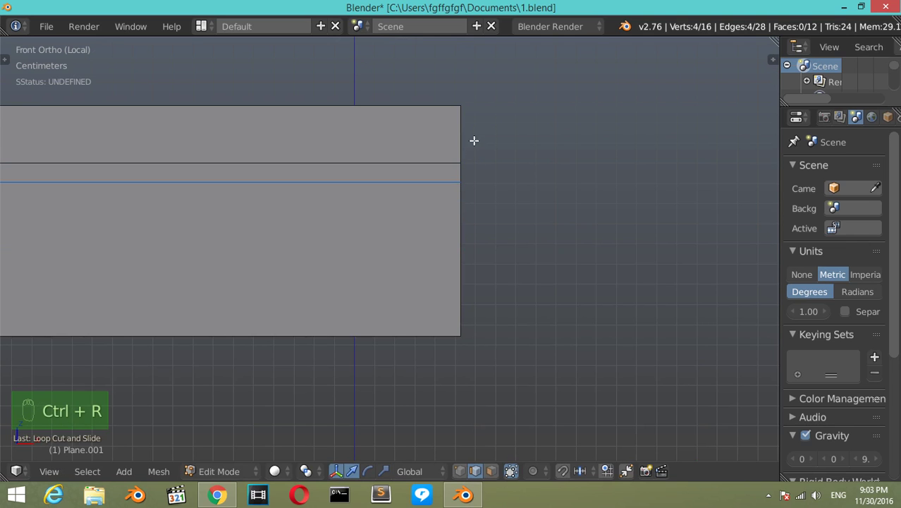
key(ctrl+r)
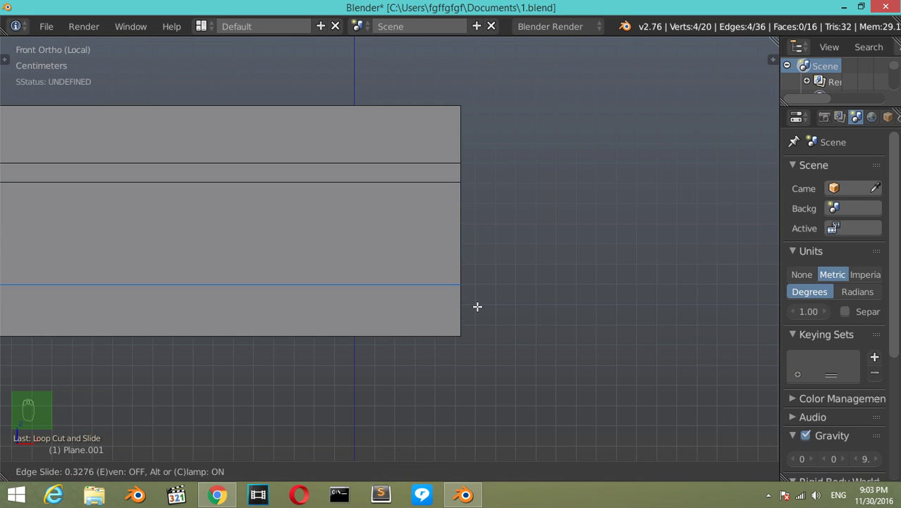
key(ctrl+r)
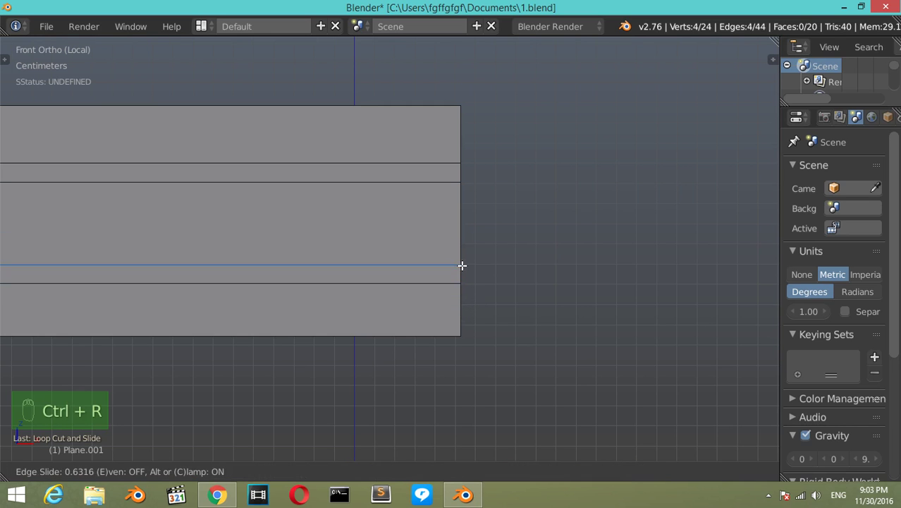
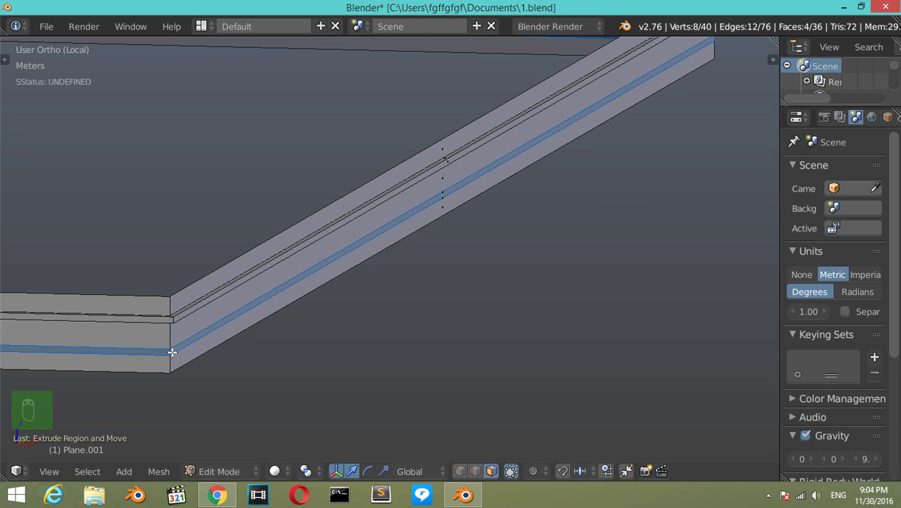
Step: Scale alternate rim loops inward into grooves and ridges, then return to Object Mode
key(s)
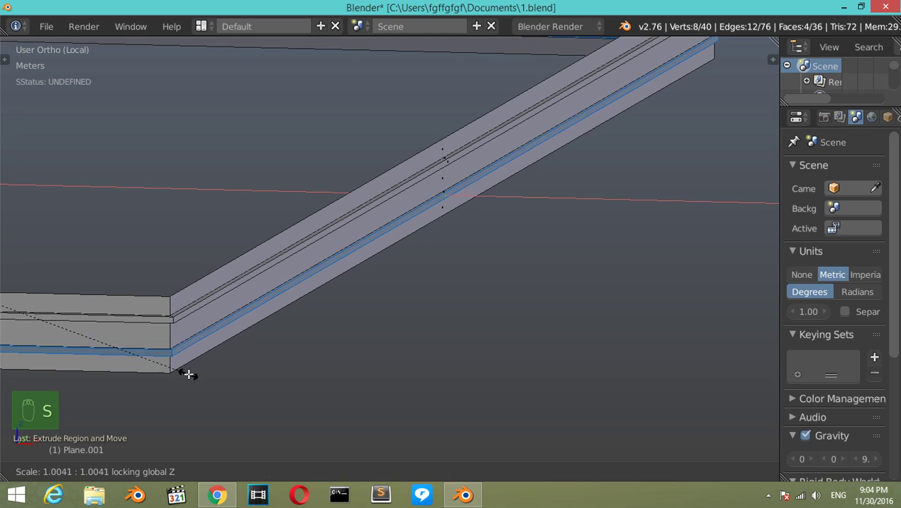
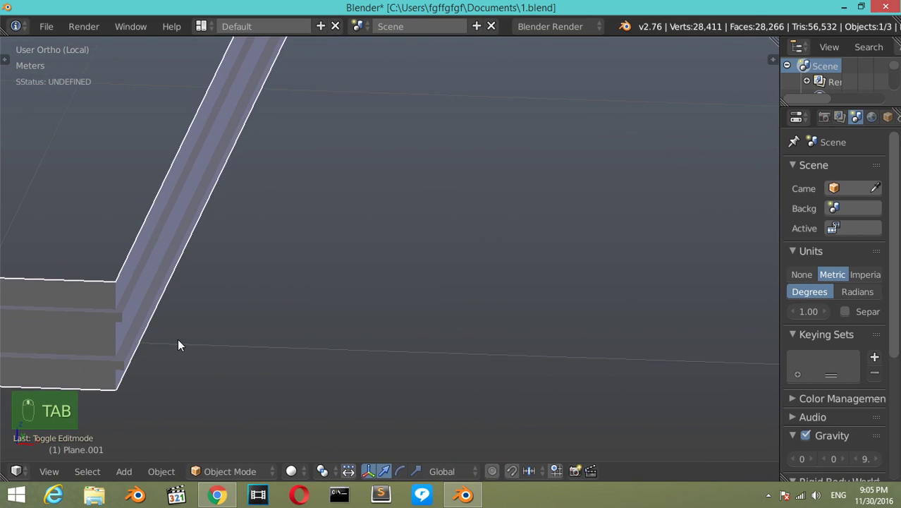
key(Tab)
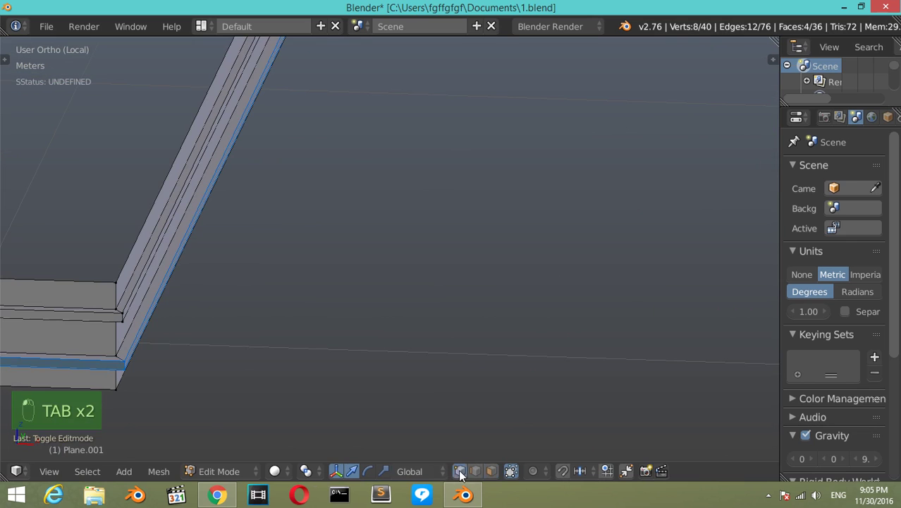
key(a)
drag(127, 261, 176, 263)
key(e)
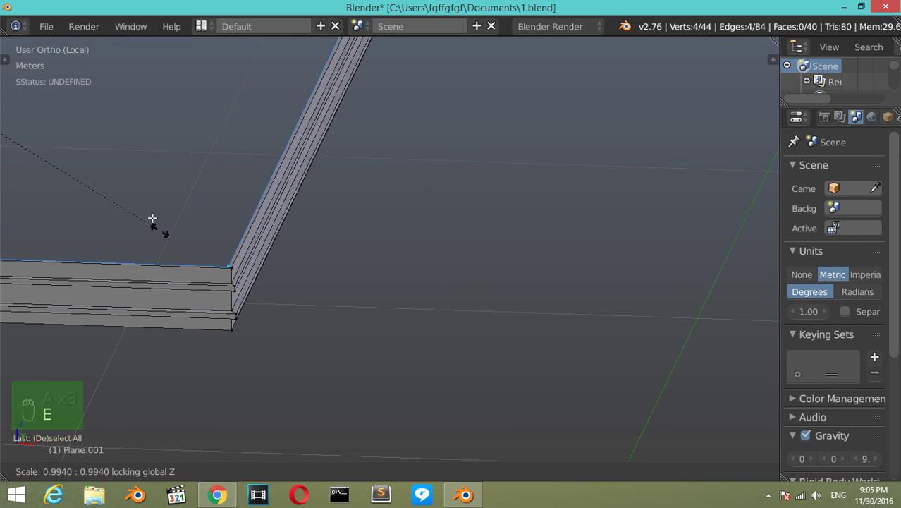
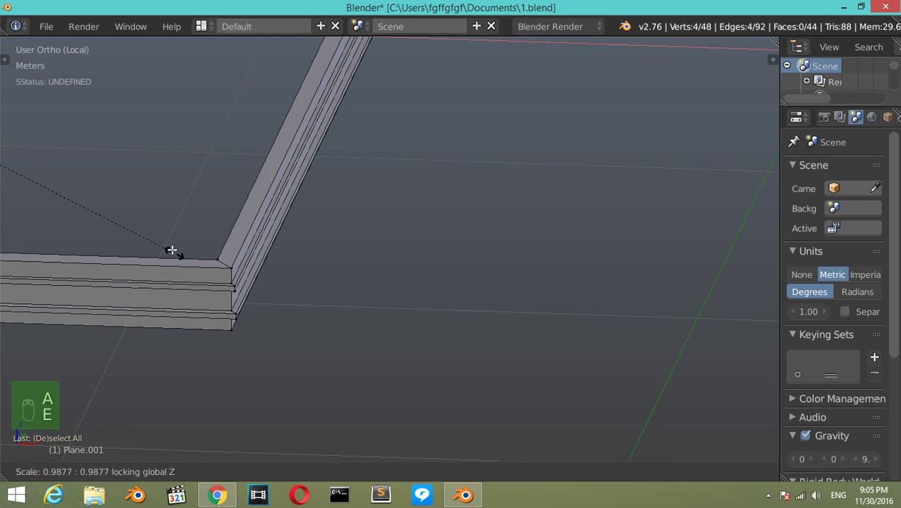
middle_click(206, 294)
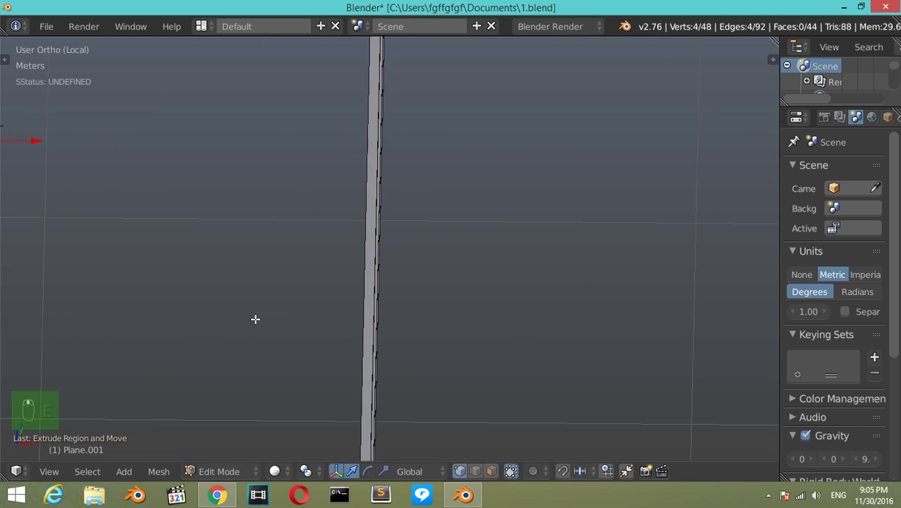
key(Tab)
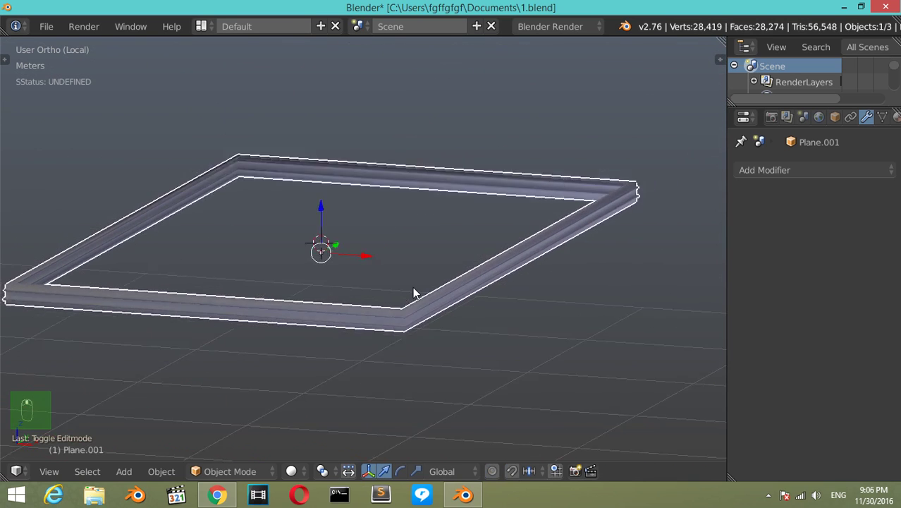
Step: Add a level-2 Subdivision Surface to smooth the frame and enter Edit Mode
drag(415, 306, 406, 310)
scroll(up, 3)
drag(402, 310, 351, 233)
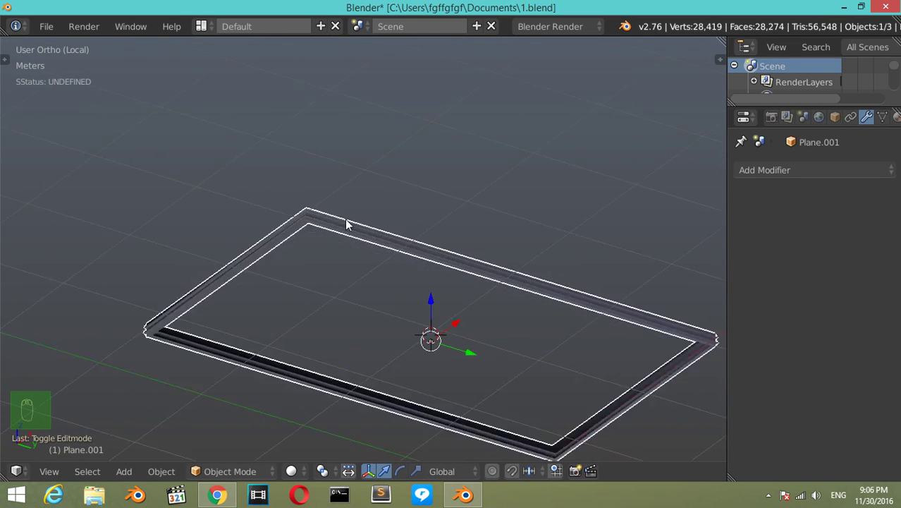
middle_click(343, 201)
drag(239, 163, 324, 291)
key(Tab)
key(ctrl+2)
Step: Add the first support loops near the frame's sides and slide them toward the corners
middle_click(340, 281)
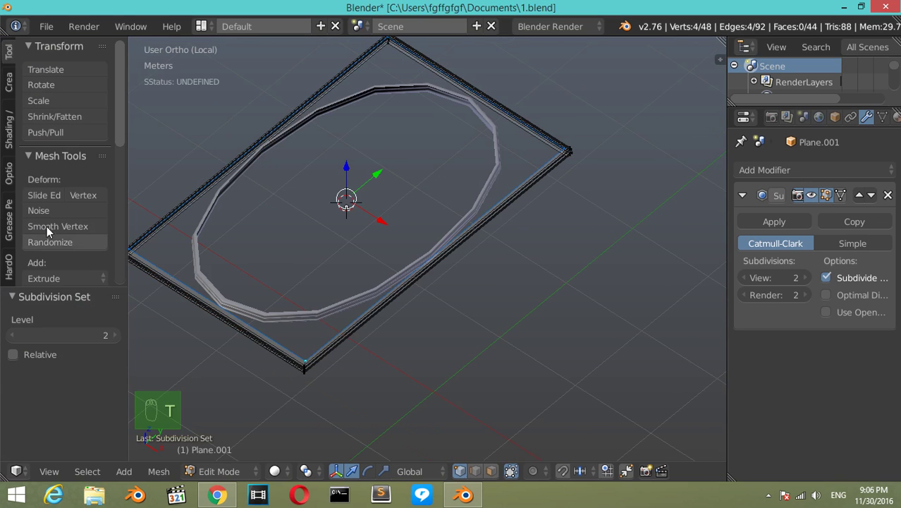
drag(54, 272, 289, 308)
key(t)
middle_click(289, 308)
click(289, 309)
key(Tab)
middle_click(349, 321)
click(349, 319)
Step: Cut support loops along each long and short side so all four corners stay crisp
key(ctrl+r)
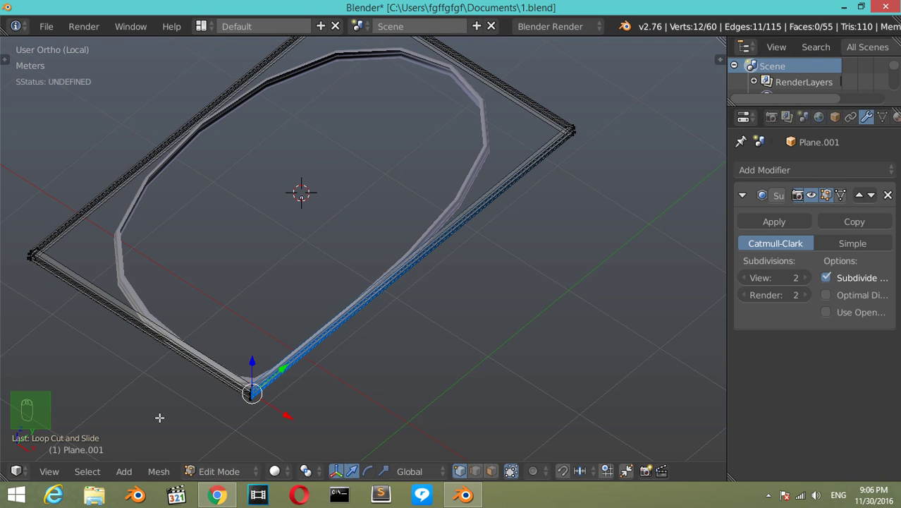
key(ctrl+r)
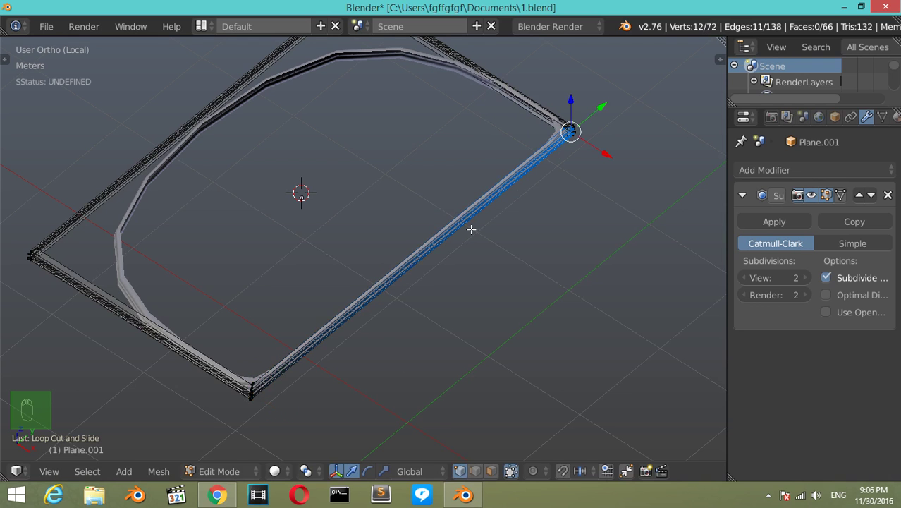
key(ctrl+r)
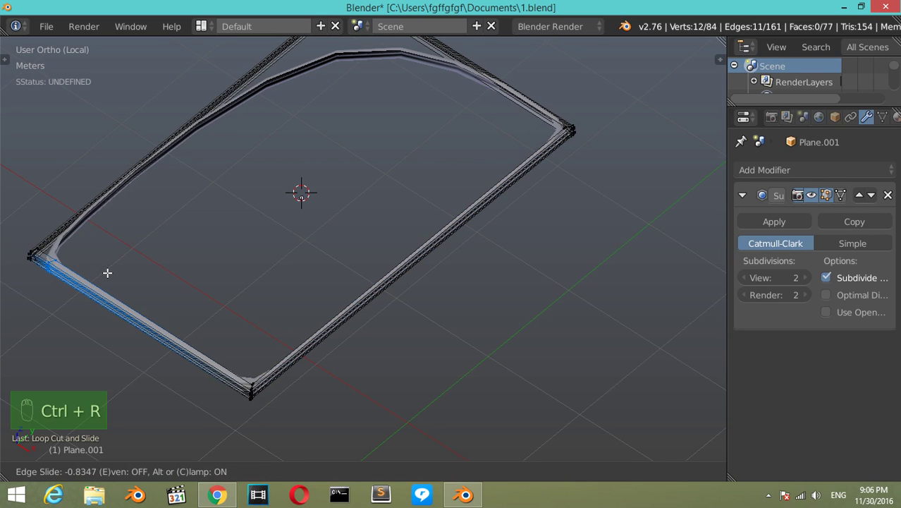
key(ctrl+r)
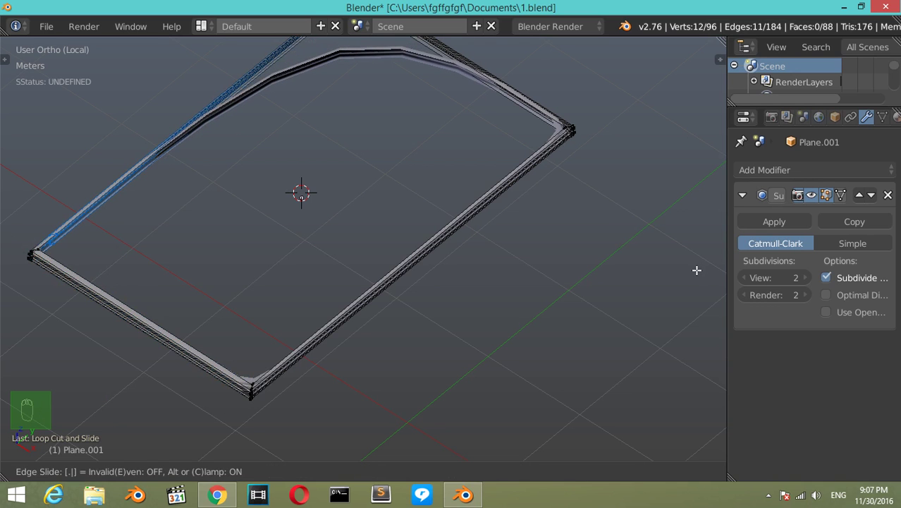
key(ctrl+r)
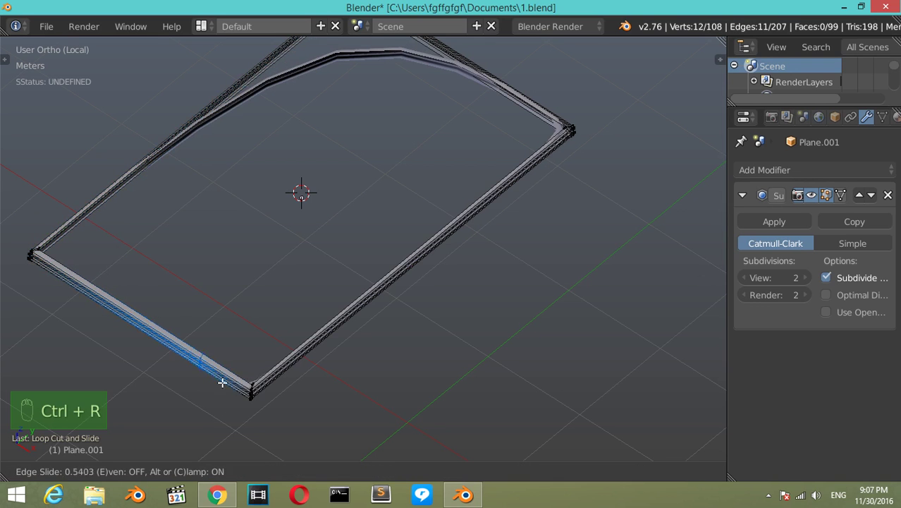
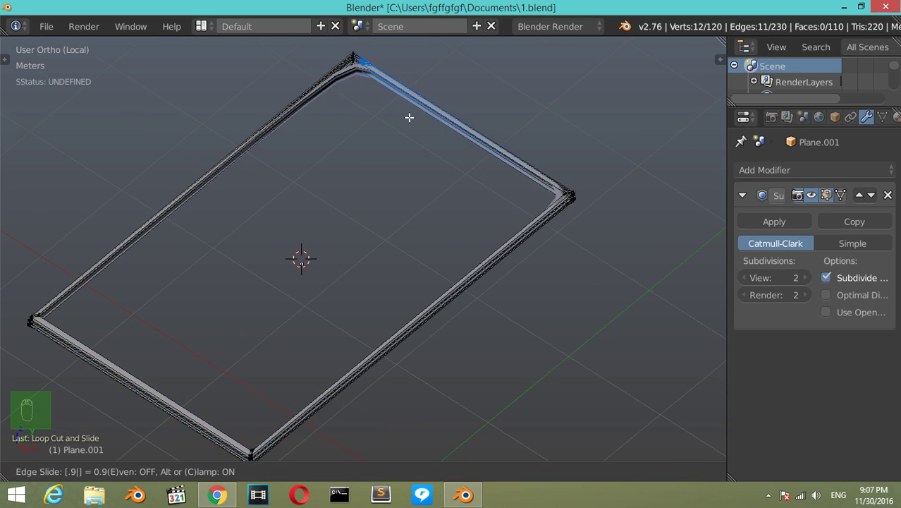
key(ctrl+r)
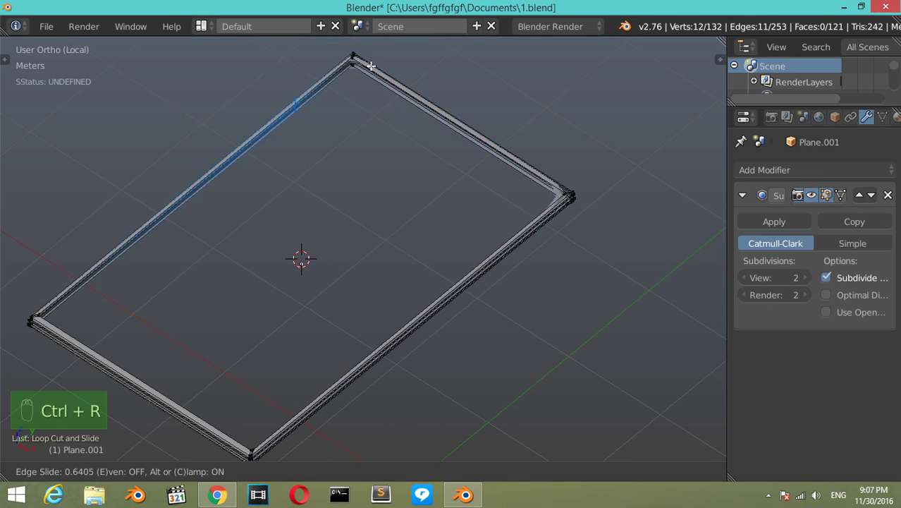
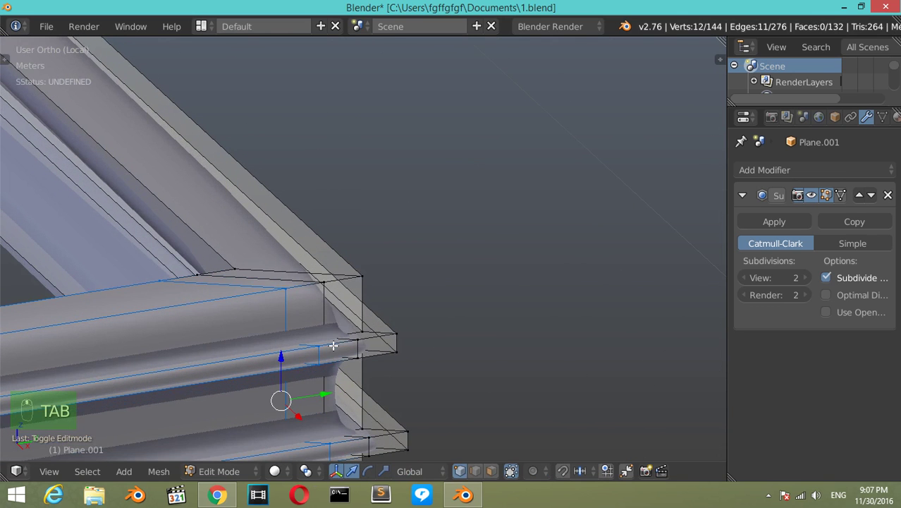
Step: Cut support loops on the rim's upper, middle and lower steps and the side rail, then preview in Object Mode
key(ctrl+r)
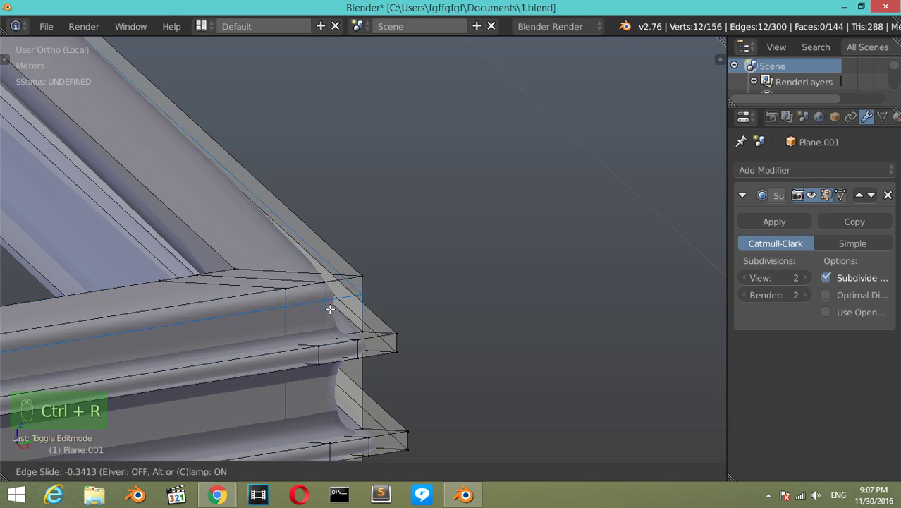
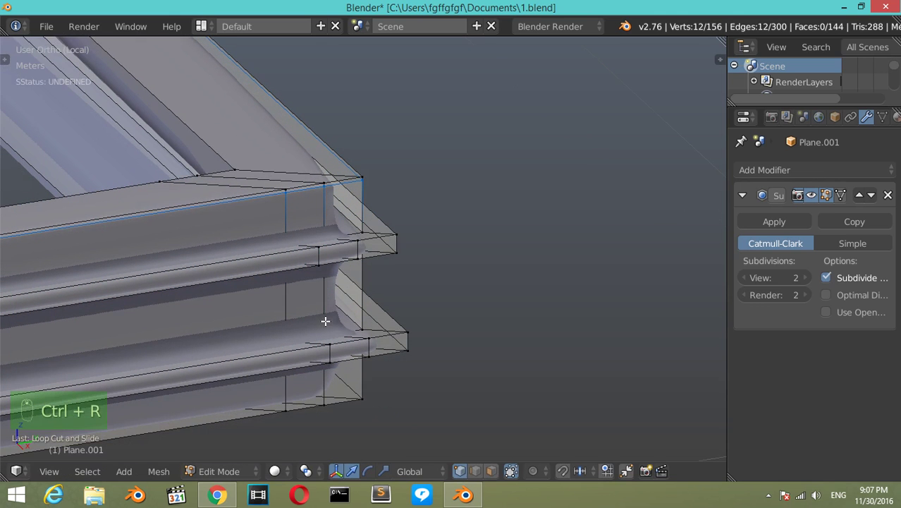
key(ctrl+r)
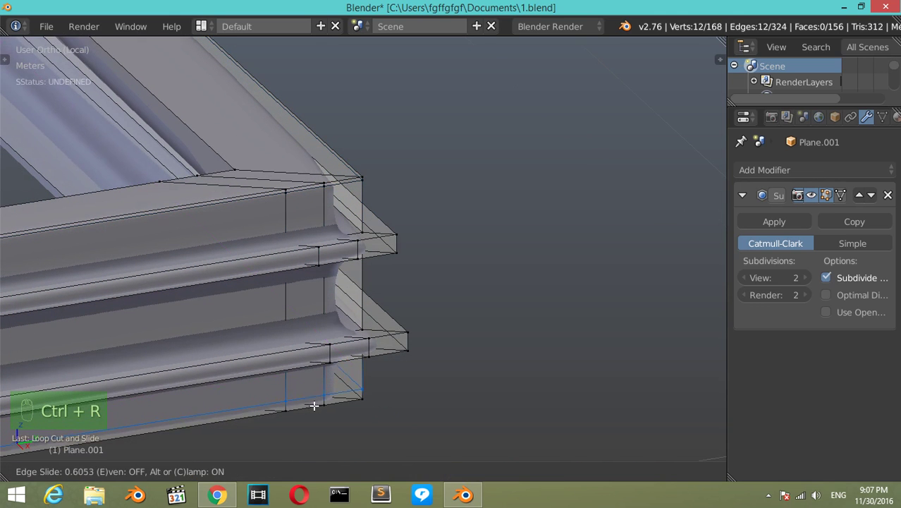
key(ctrl+r)
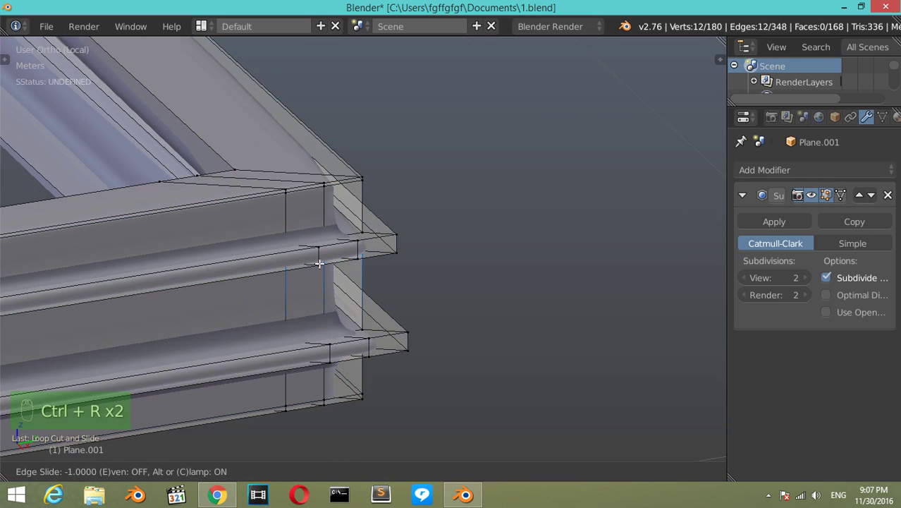
key(ctrl+r)
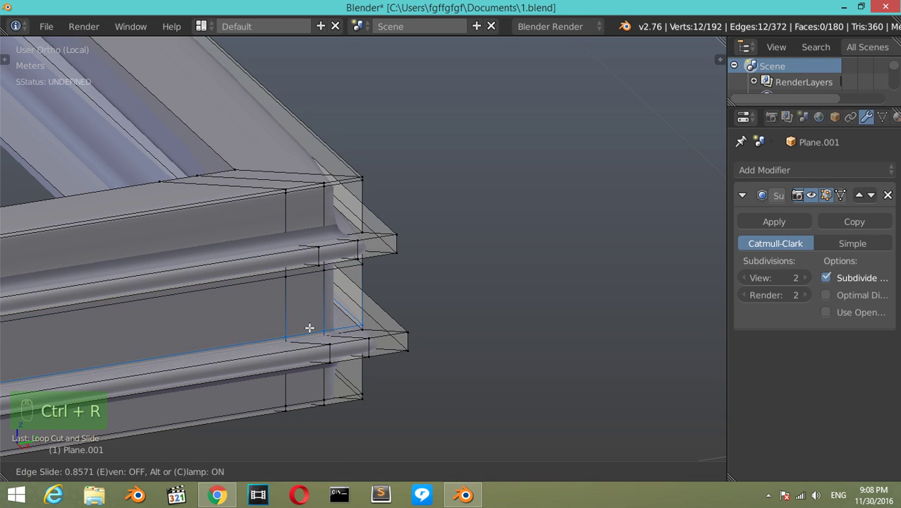
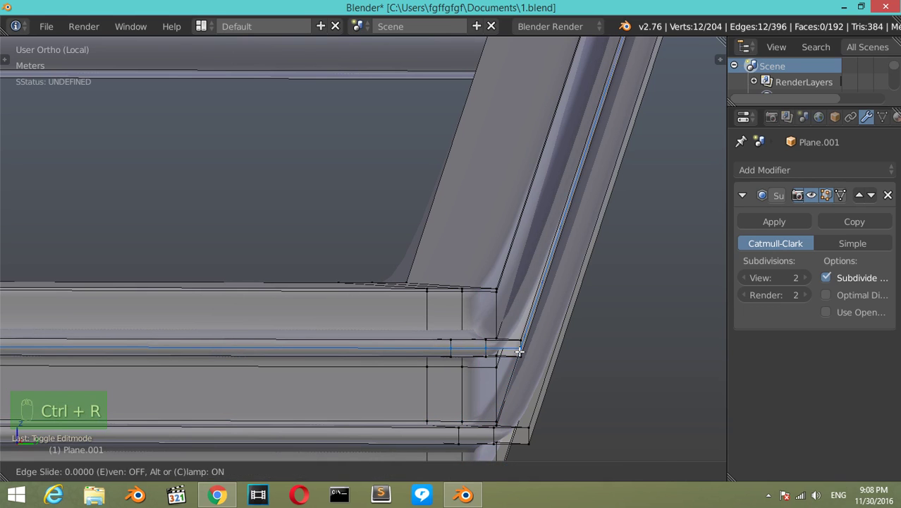
key(ctrl+r)
key(Tab)
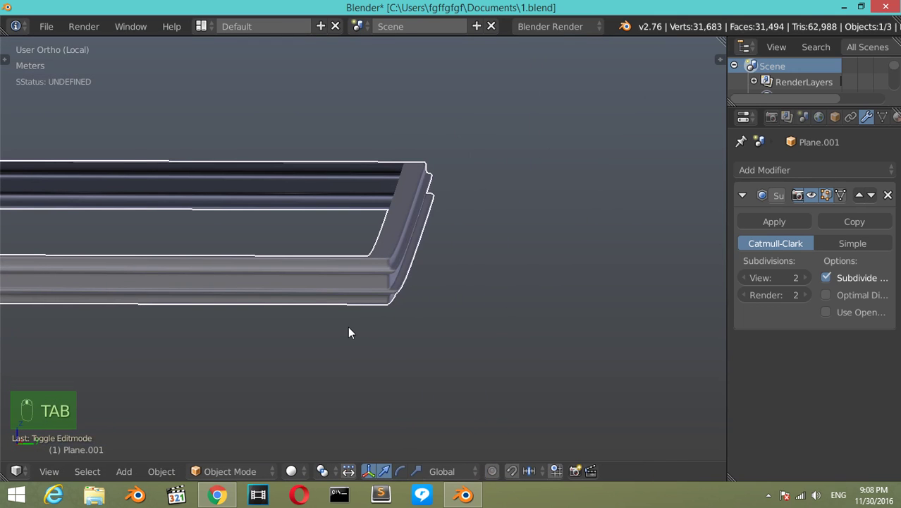
Step: Leave Local View, inspect the table from several angles and the front, then move to an empty layer
key(KP_Divide)
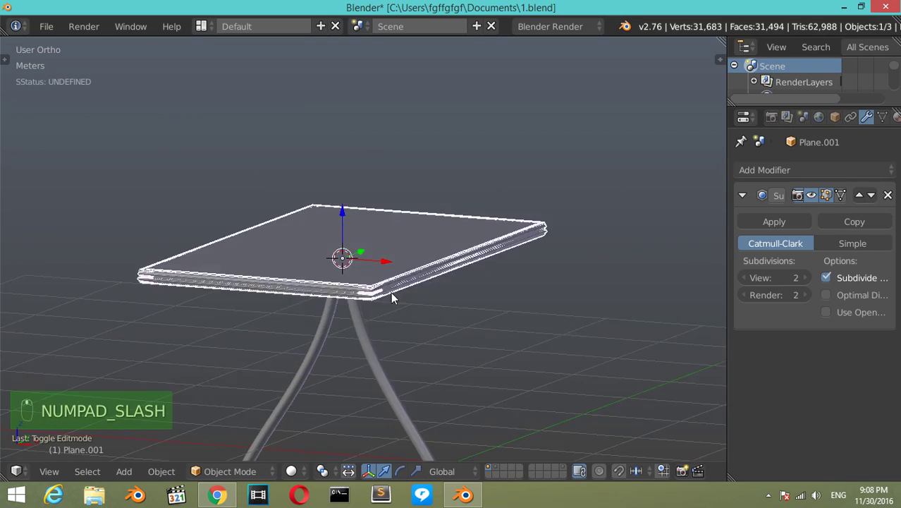
middle_click(375, 314)
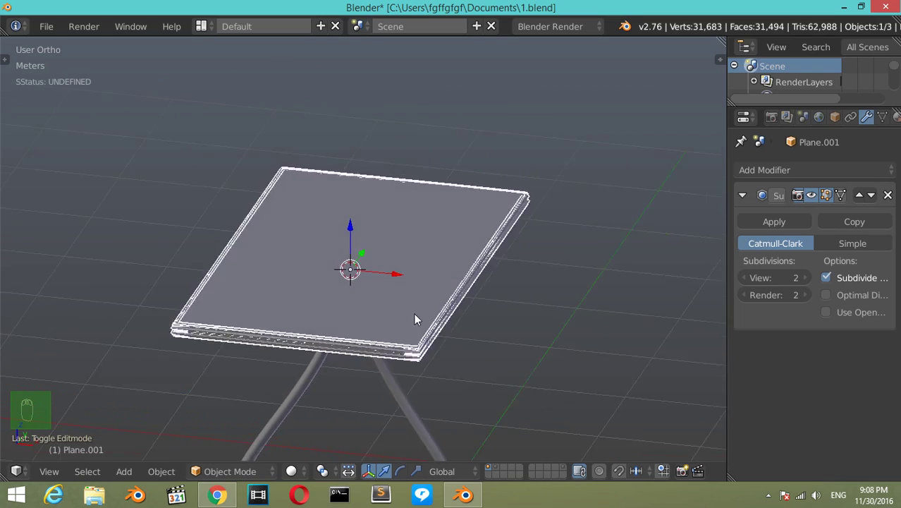
drag(386, 321, 372, 362)
drag(378, 350, 305, 326)
key(KP_1)
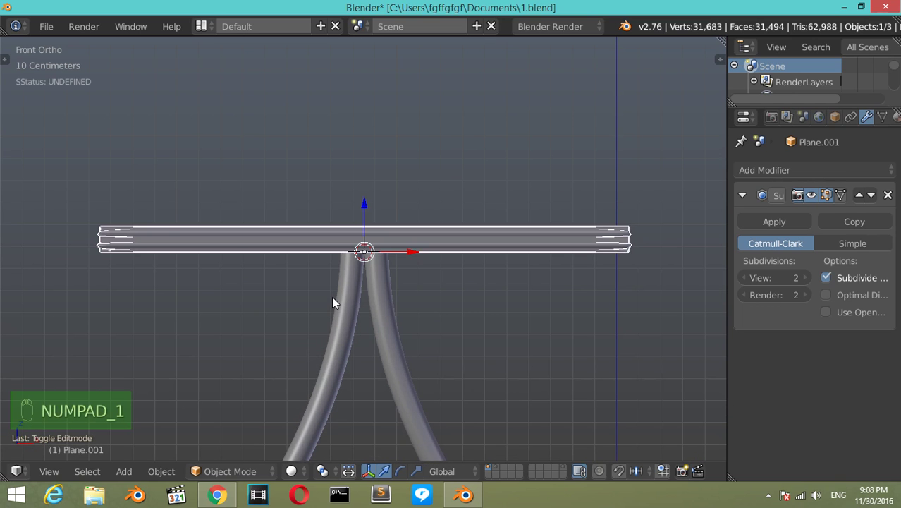
drag(171, 246, 352, 331)
key(KP_1)
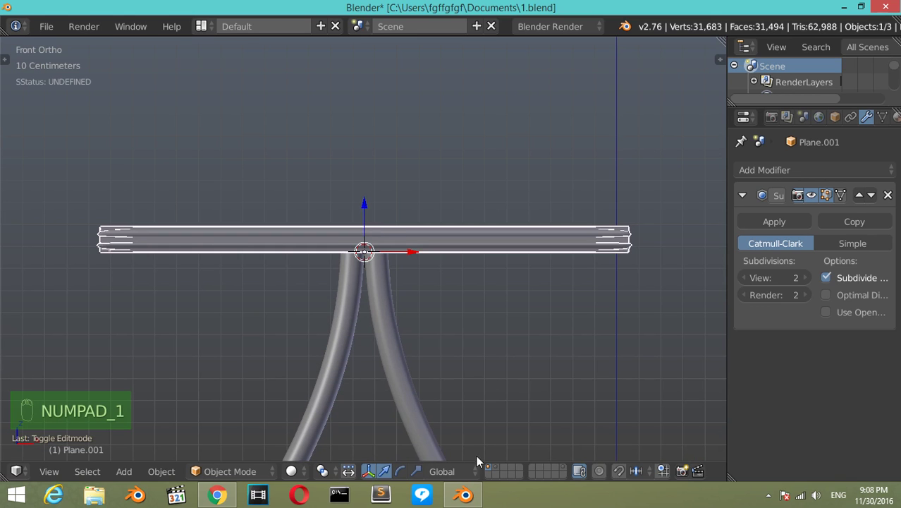
drag(492, 478, 345, 267)
key(shift+c)
Step: Add a cylinder and extrude its top ring outward and upward into a wider head
key(shift+a)
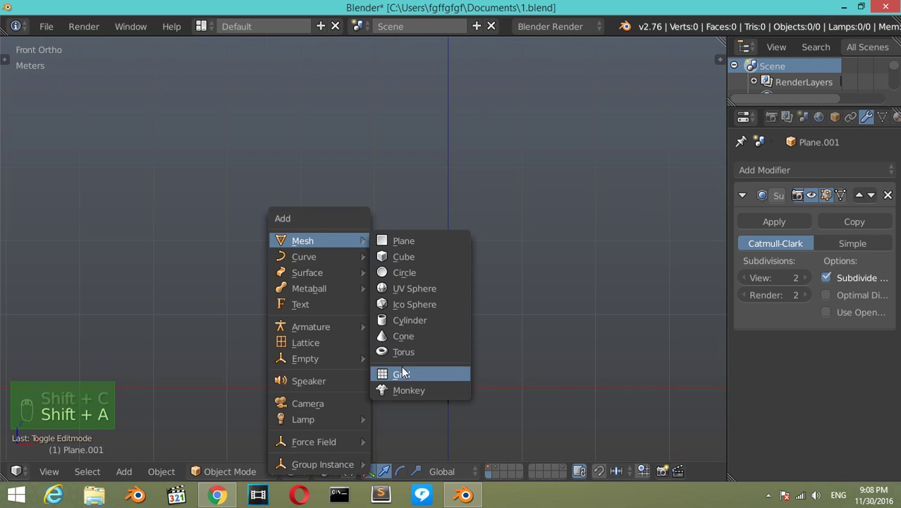
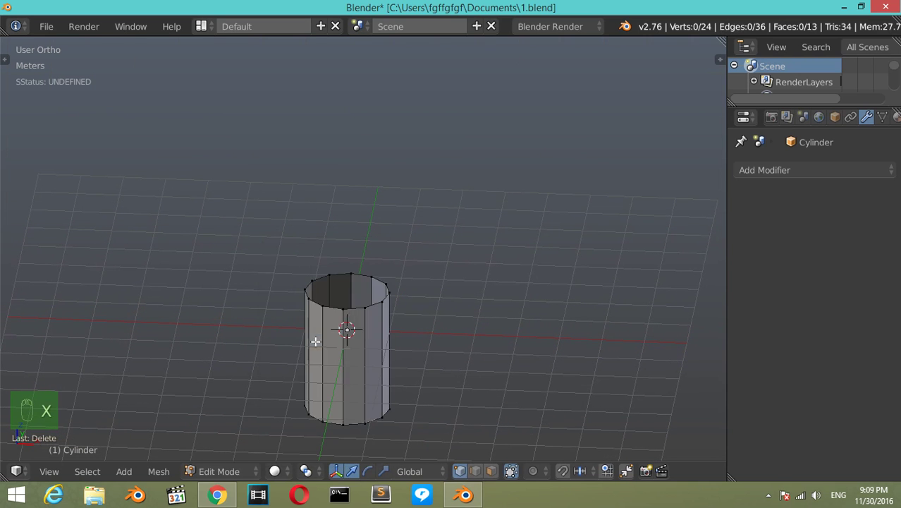
key(a)
key(a)
right_click(370, 305)
key(KP_1)
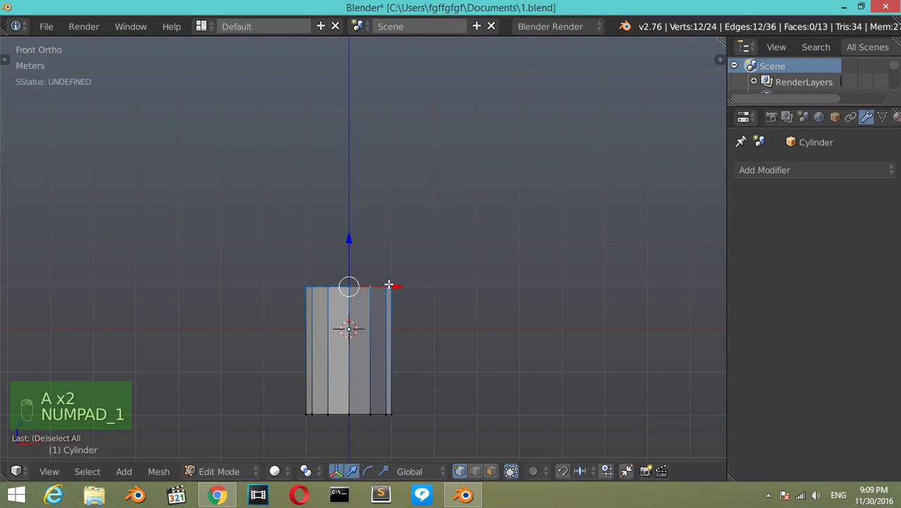
key(e)
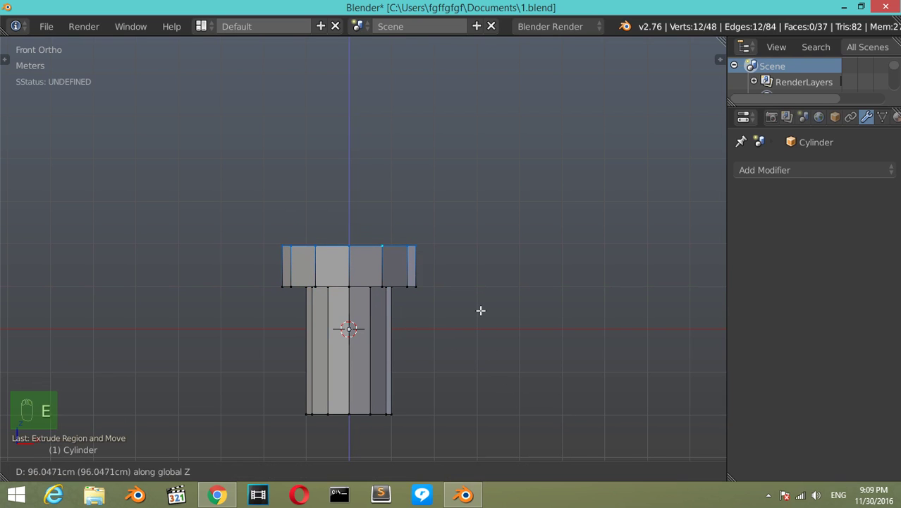
key(e)
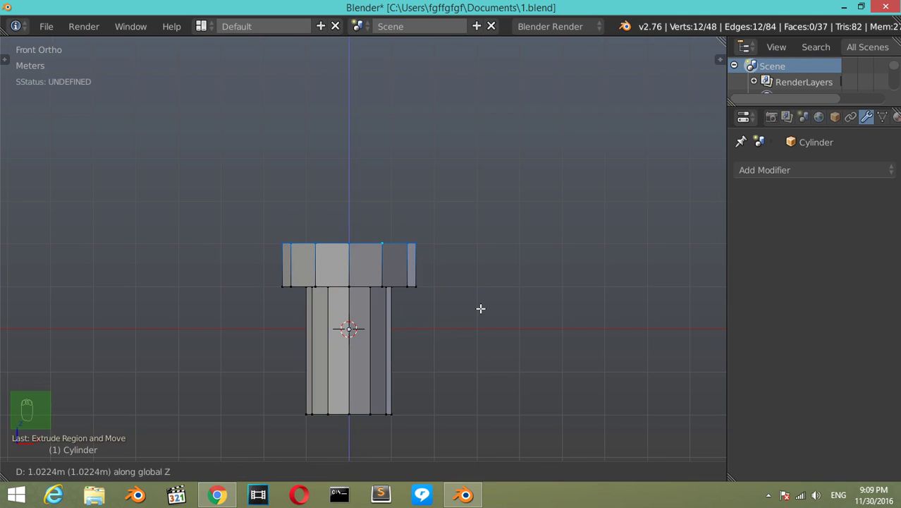
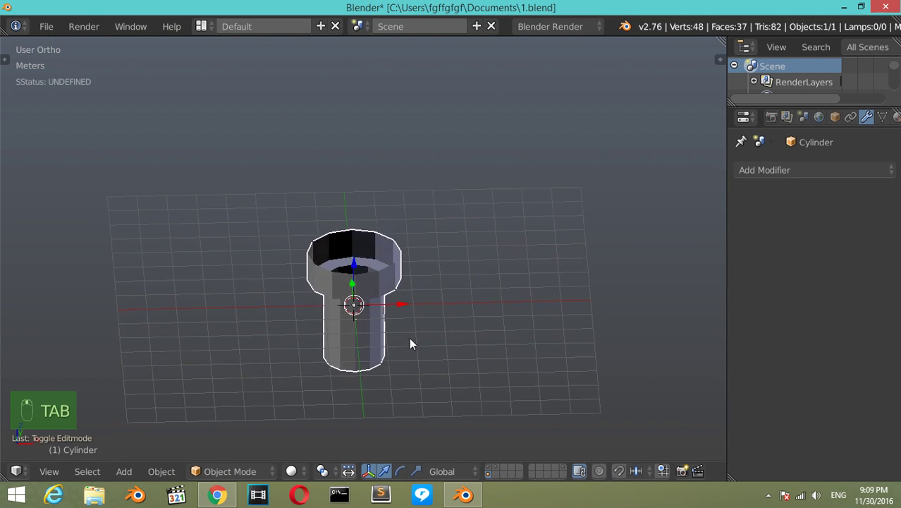
Step: Inset the head's top toward the centre, merge the inner ring at center, and add Subsurf level 2
key(Tab)
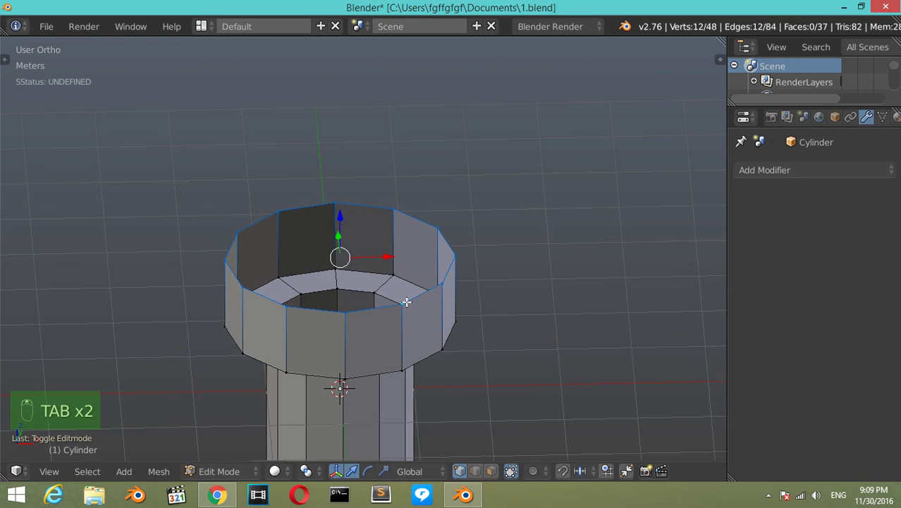
key(e)
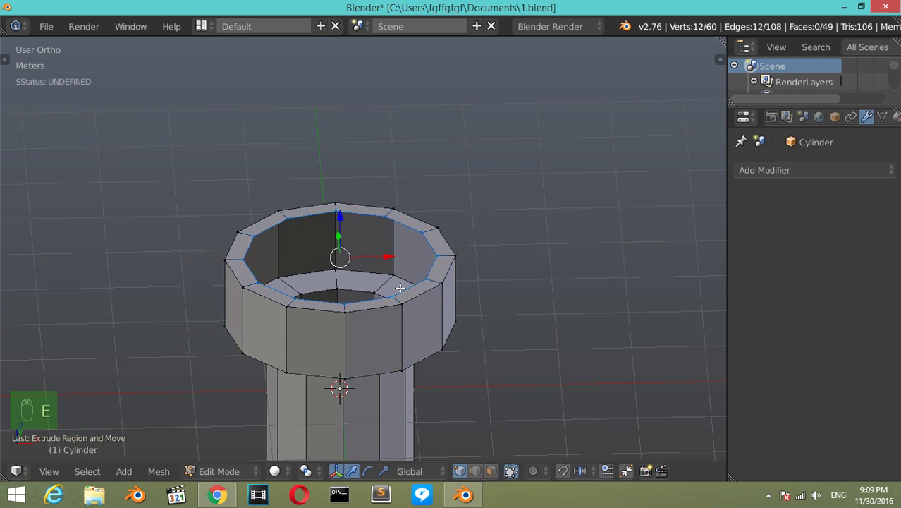
key(e)
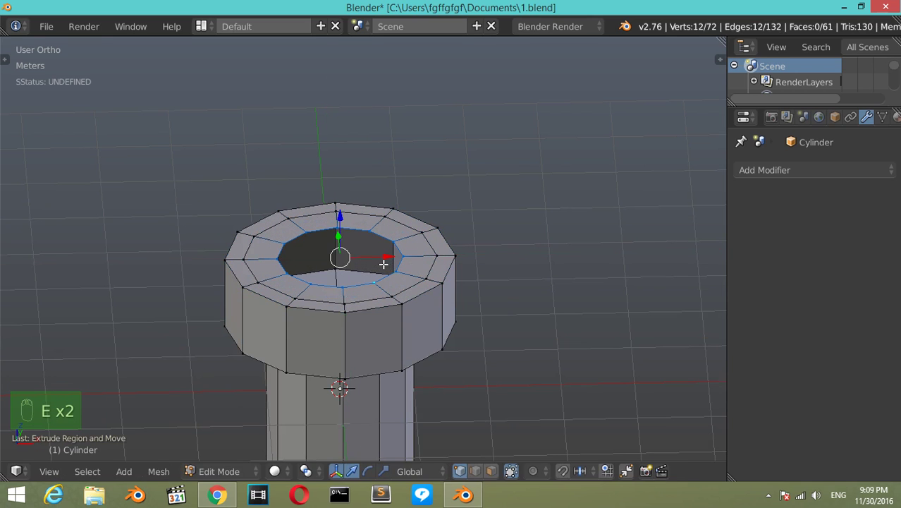
key(e)
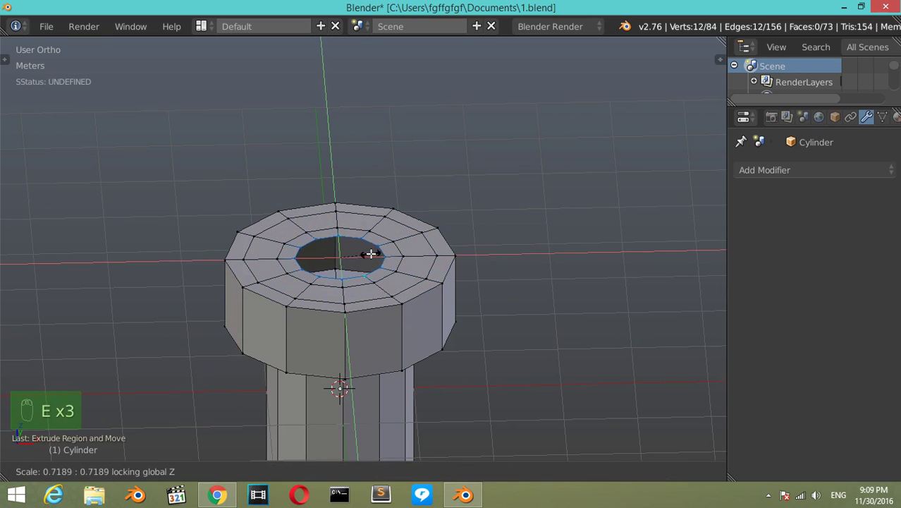
key(alt+m)
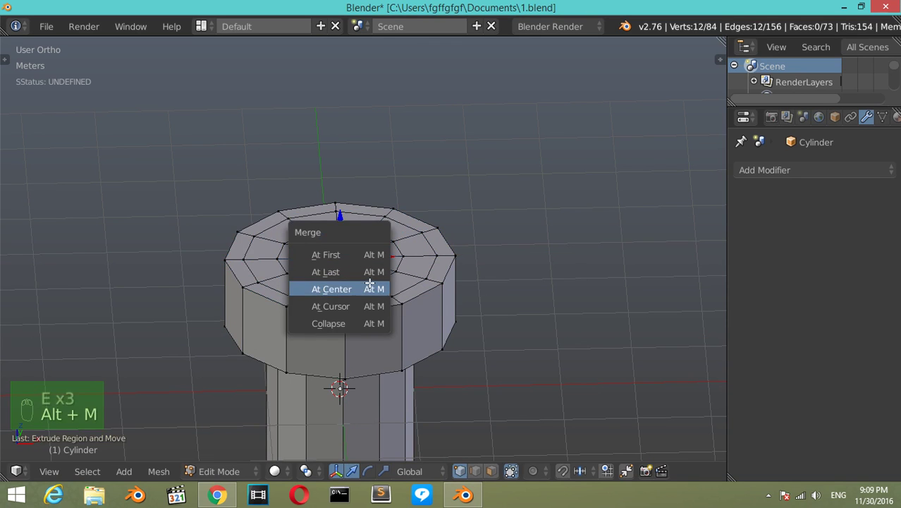
key(Tab)
key(ctrl+2)
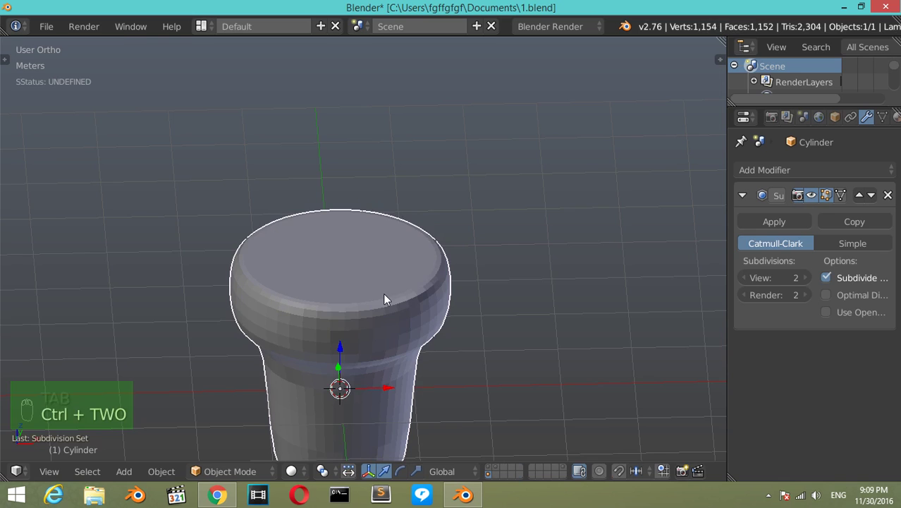
Step: Cut a support loop around the head and slide it to the head's lower edge
drag(58, 276, 403, 308)
key(t)
drag(402, 308, 386, 378)
key(Tab)
key(ctrl+r)
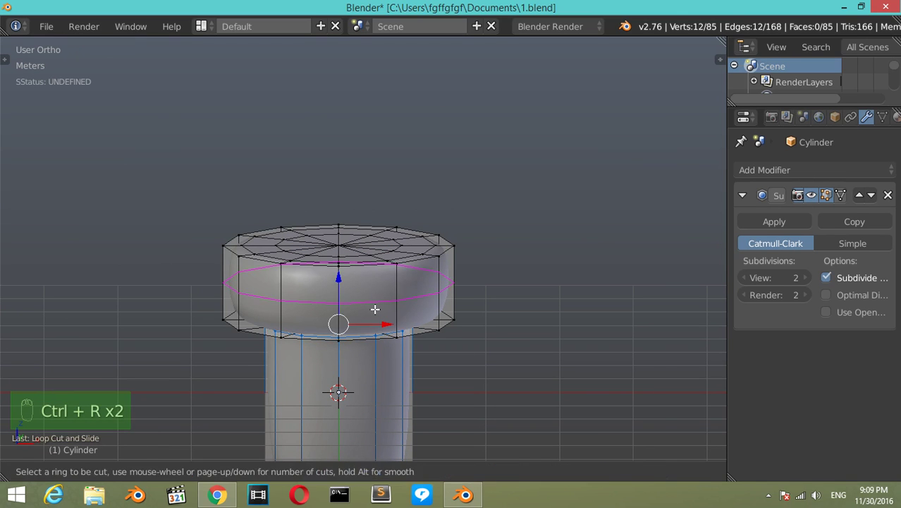
key(ctrl+r)
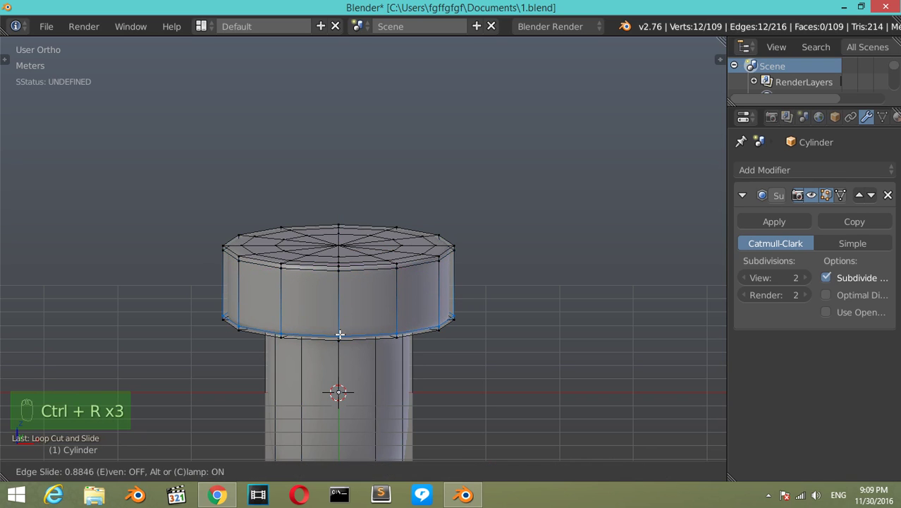
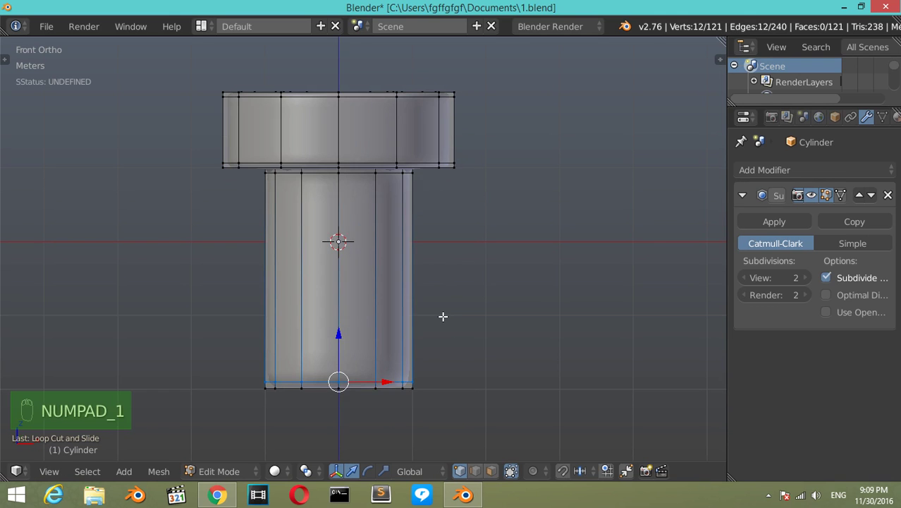
Step: Finish the stem's bottom loop, move the part to the table's layer and view it with the tabletop from the front
key(z)
key(a)
key(b)
drag(337, 337, 346, 306)
key(Tab)
drag(347, 310, 380, 302)
middle_click(381, 301)
key(m)
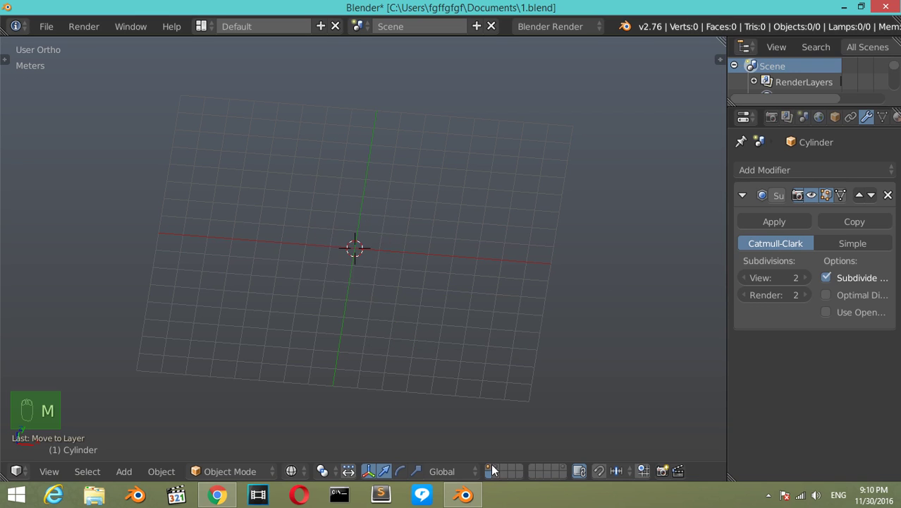
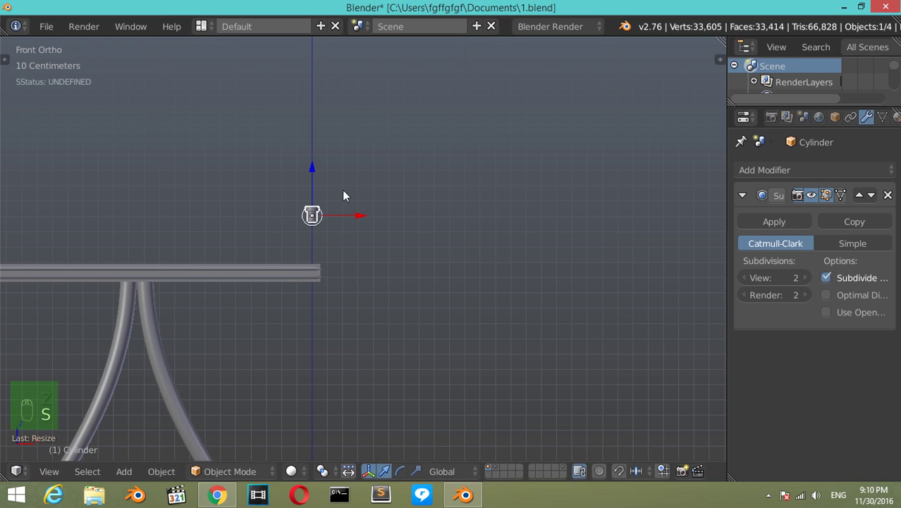
Step: Scale the bolt to about 0.3 and rotate it 90° onto its side
drag(314, 170, 327, 249)
key(s)
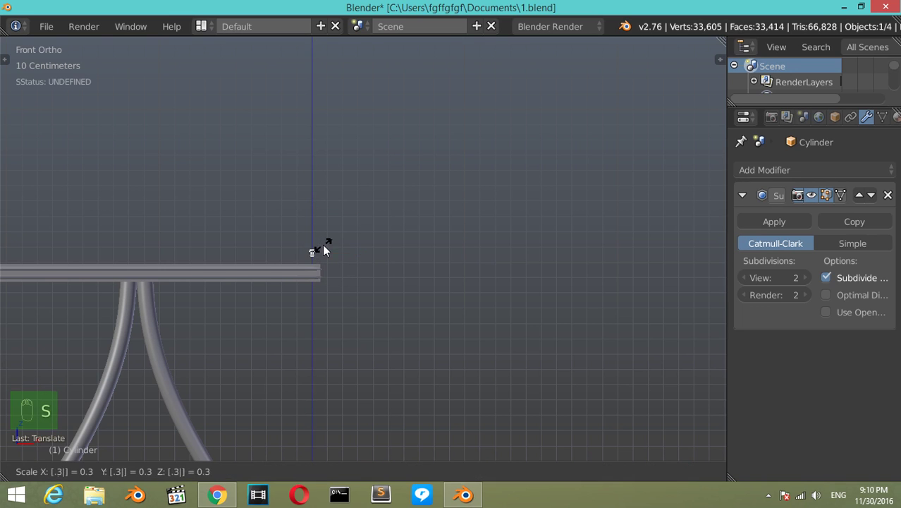
drag(360, 259, 377, 258)
key(r)
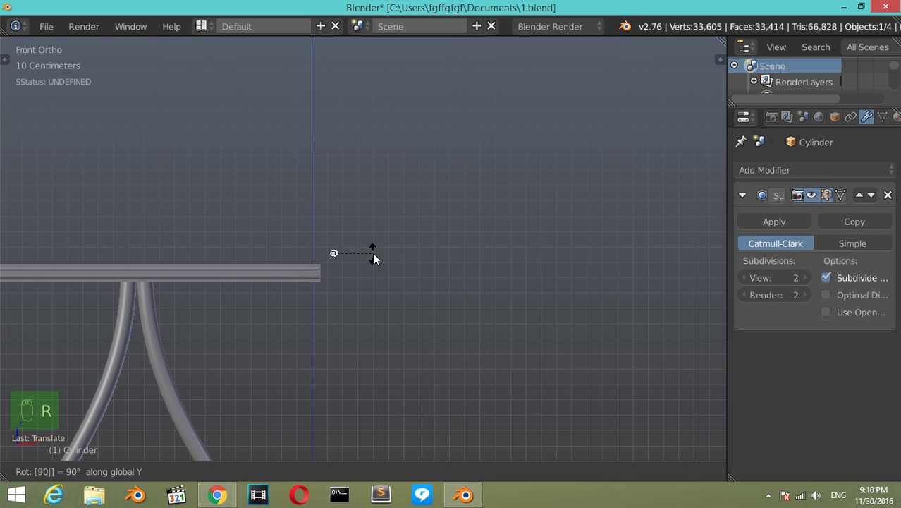
key(z)
key(shift+b)
drag(361, 277, 312, 394)
drag(313, 394, 349, 374)
Step: In side view, move the bolt to the corner of the tabletop's edge rail and inspect it
key(KP_3)
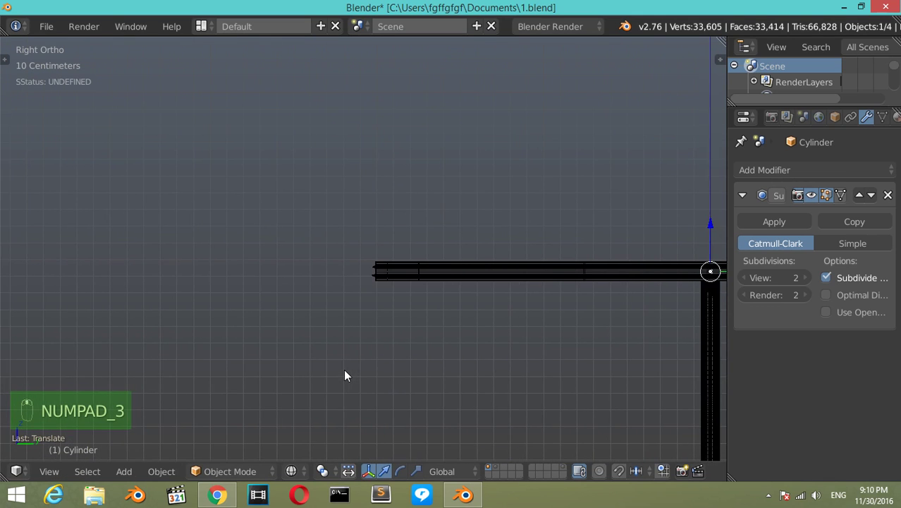
middle_click(588, 261)
drag(568, 277, 227, 281)
key(z)
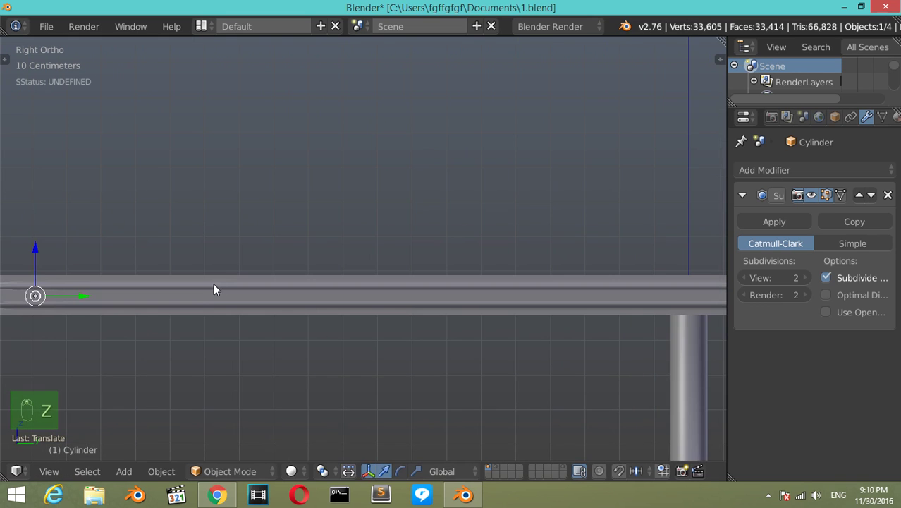
drag(217, 300, 173, 342)
drag(173, 342, 321, 369)
drag(321, 369, 236, 392)
drag(236, 392, 286, 353)
middle_click(285, 353)
drag(284, 353, 201, 338)
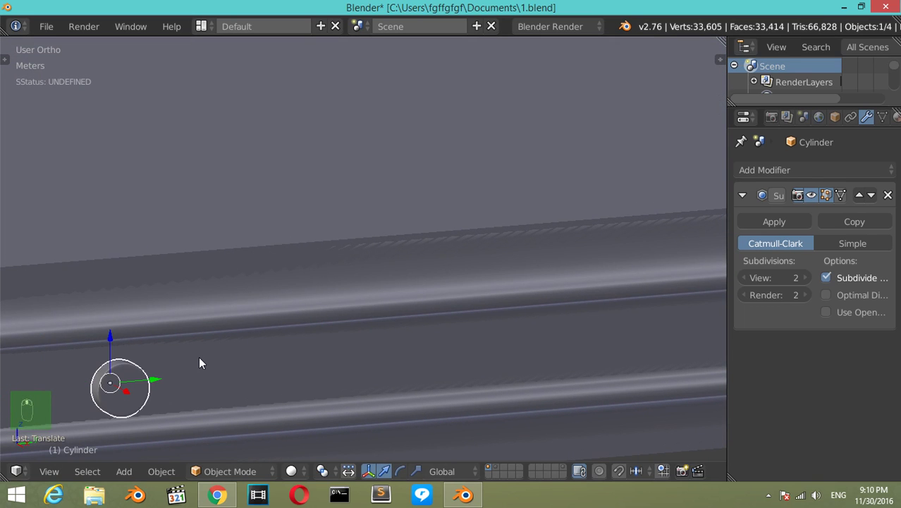
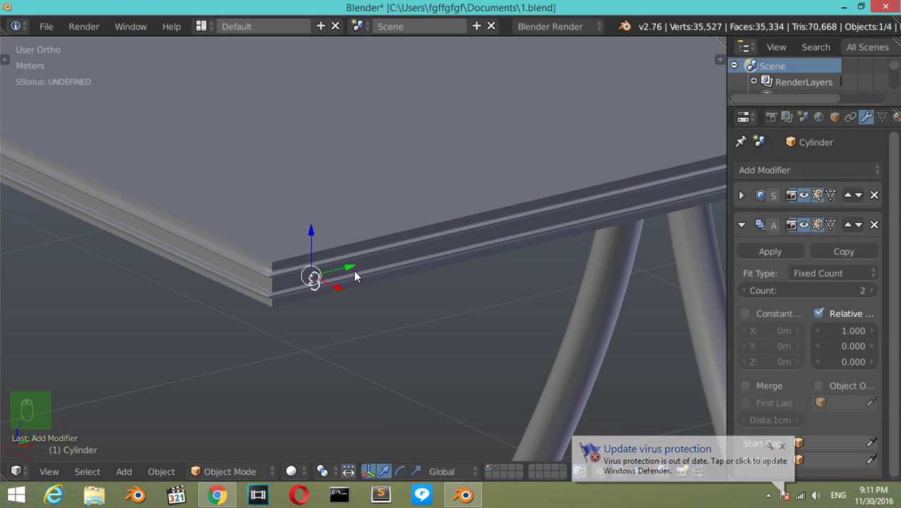
Step: Array the bolt to Count 20 with Relative Offset Y 10 along the edge, then snap the cursor to the frame's centre
key(ctrl+a)
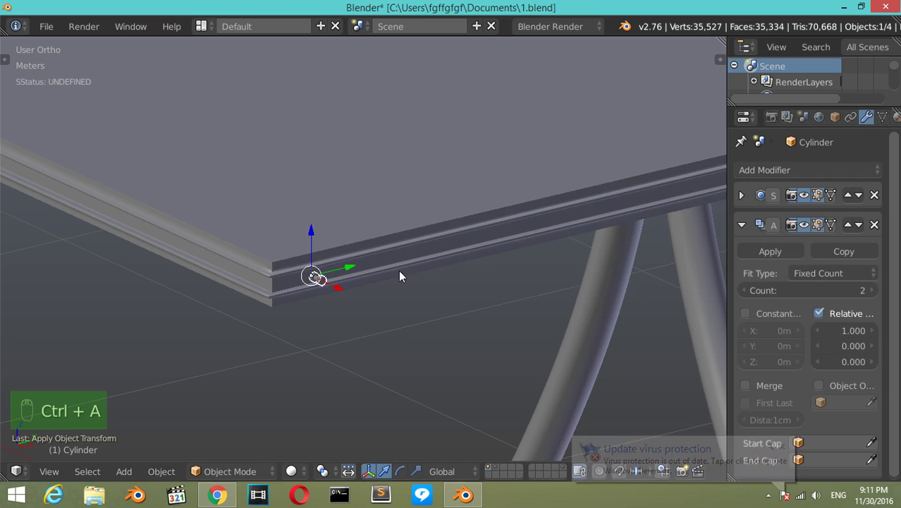
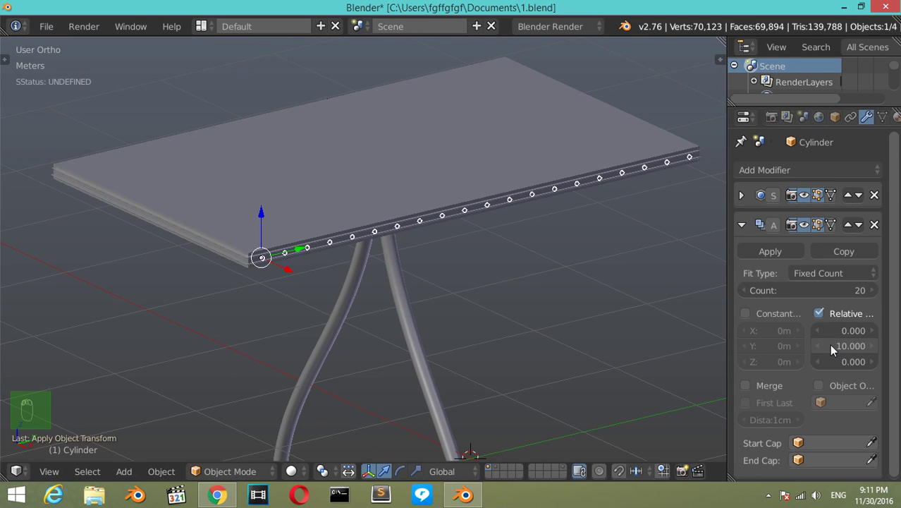
drag(296, 185, 231, 332)
drag(231, 332, 280, 326)
drag(280, 326, 274, 214)
drag(275, 213, 277, 217)
key(z)
middle_click(283, 217)
drag(185, 237, 180, 250)
key(z)
drag(221, 240, 300, 203)
key(shift+s)
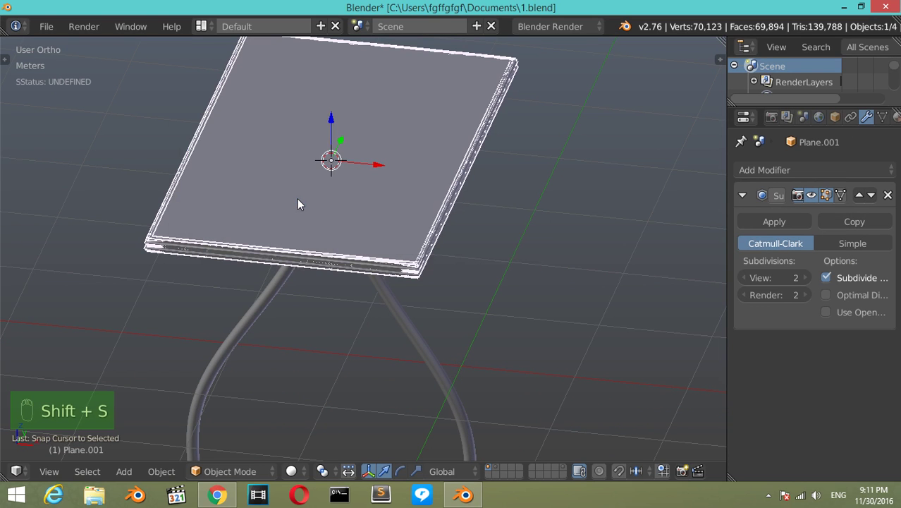
Step: Add a Plain Axes empty at the tabletop centre and put a Mirror modifier on X on the bolt cylinder
key(shift+a)
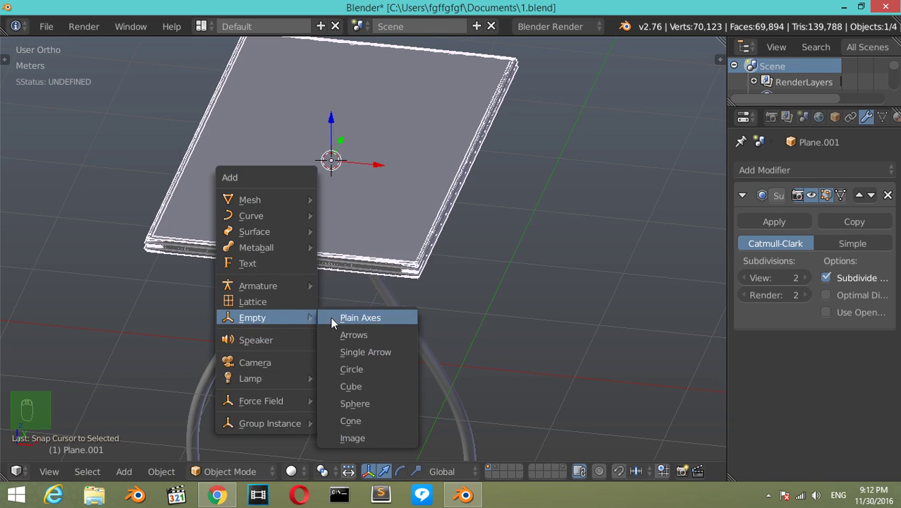
drag(434, 250, 421, 243)
drag(421, 243, 483, 294)
drag(484, 294, 745, 229)
drag(745, 229, 751, 376)
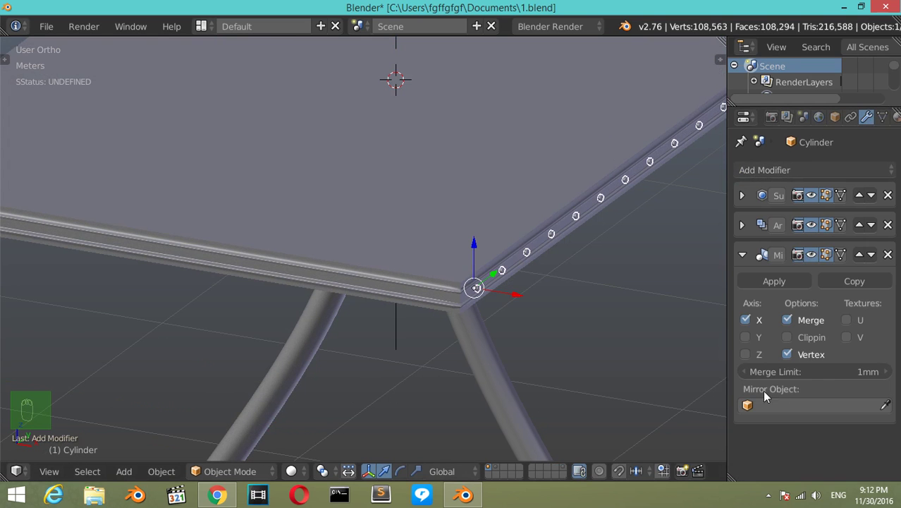
Step: Set the Empty as the bolt row's mirror object and duplicate the row with Shift+D
drag(787, 406, 430, 285)
drag(431, 285, 381, 293)
key(shift+d)
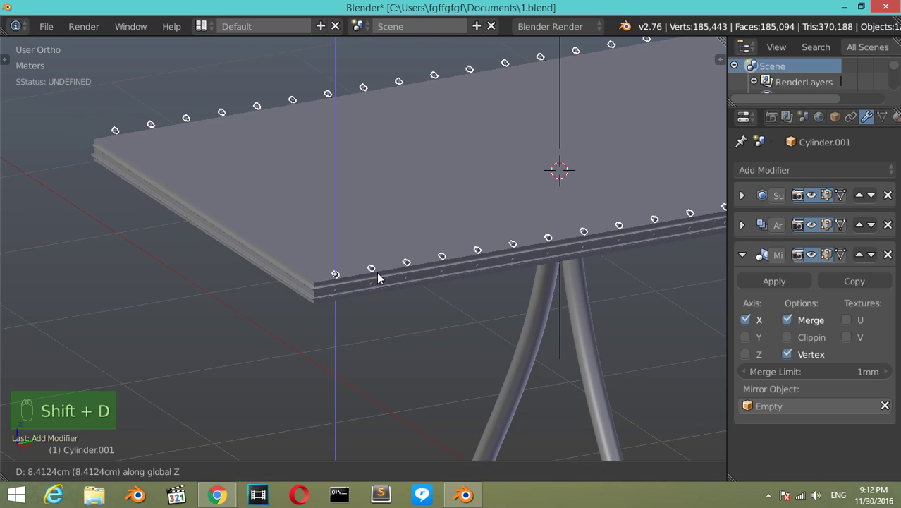
drag(382, 281, 382, 281)
Step: Rotate the copied bolt row 90° about Z in Top view to run along the short front edge
key(r)
key(KP_7)
drag(383, 282, 382, 281)
key(r)
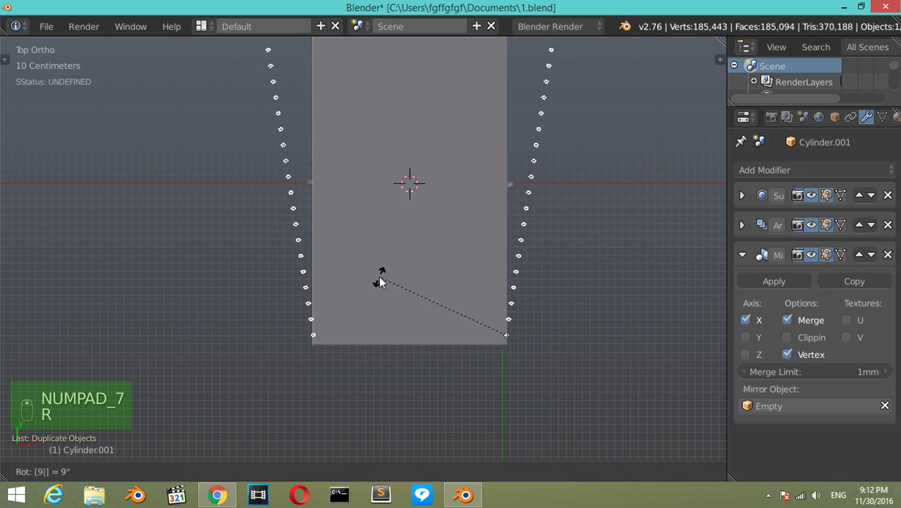
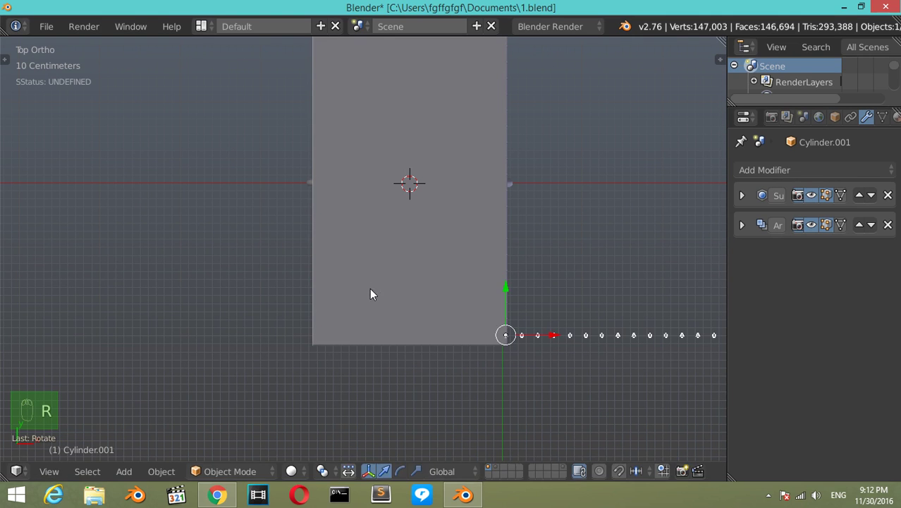
Step: Slide the front bolt row into place along the tabletop's short edge
drag(541, 338, 324, 296)
drag(318, 290, 381, 296)
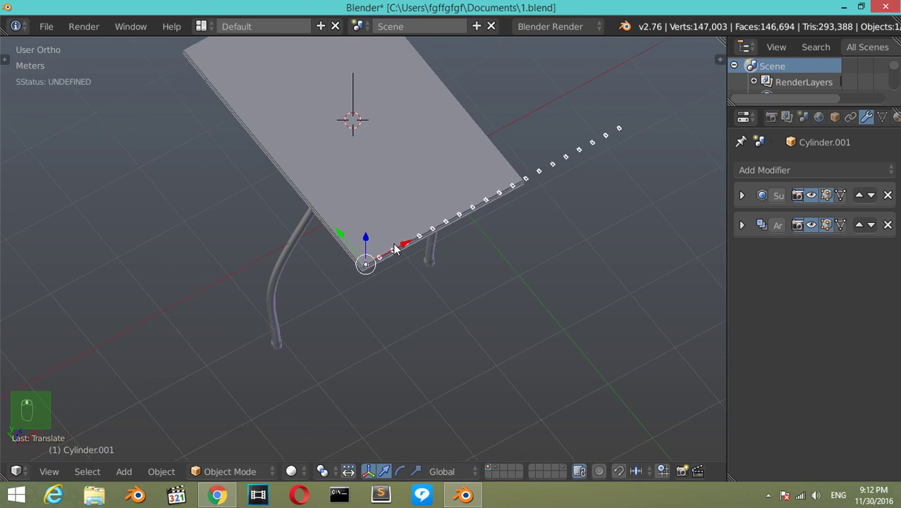
key(shift+b)
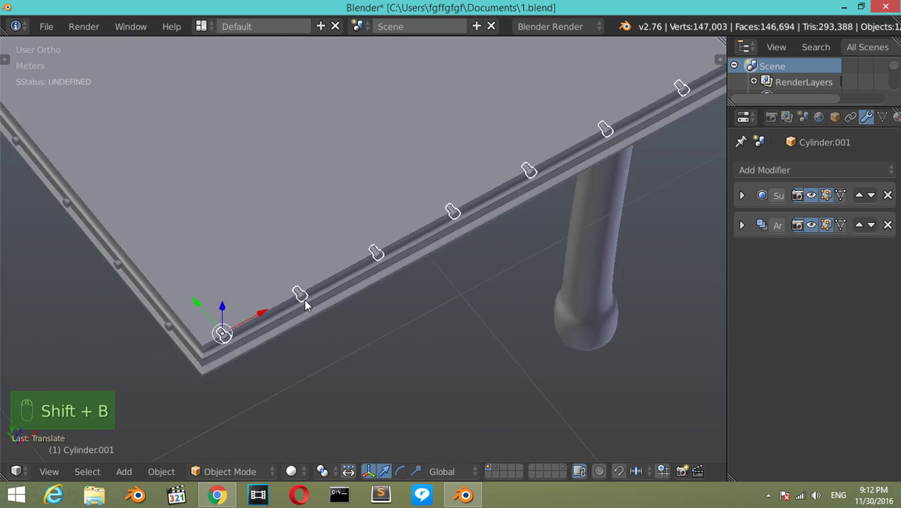
drag(205, 316, 225, 354)
middle_click(225, 354)
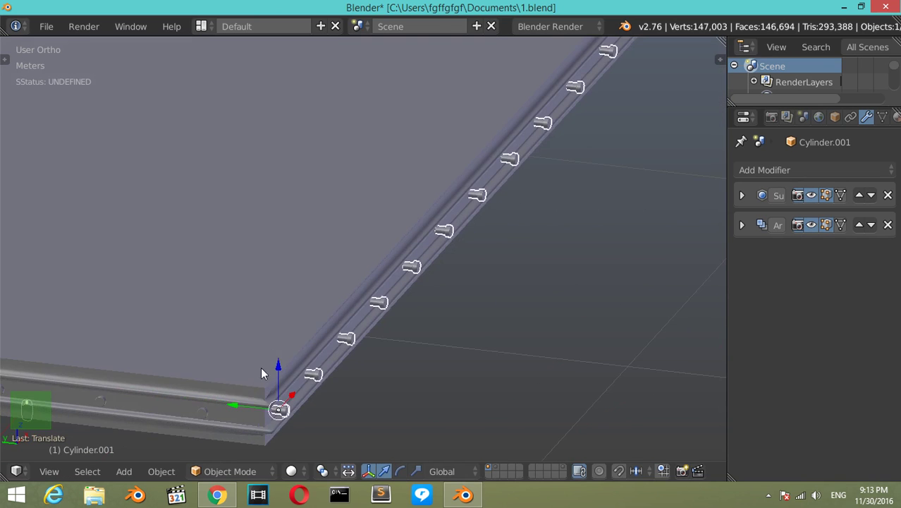
drag(267, 360, 155, 430)
drag(156, 429, 144, 427)
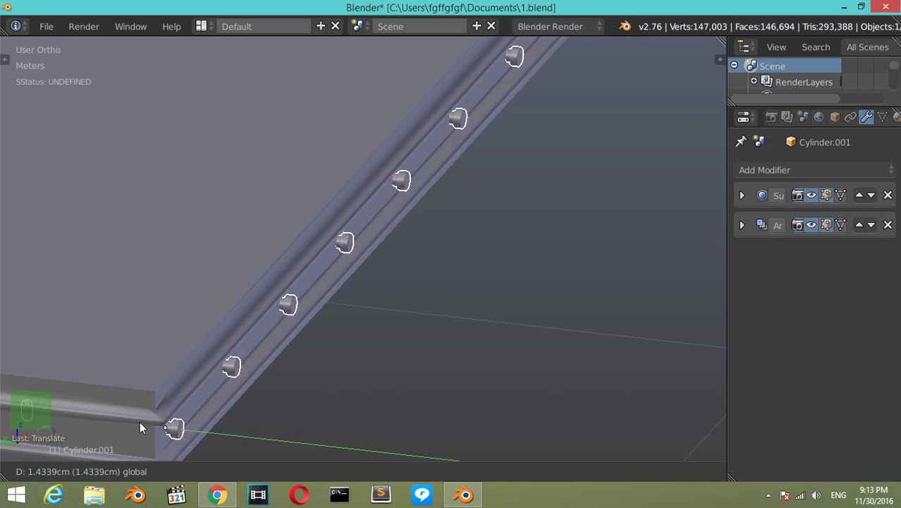
Step: Give the short-edge row a Mirror modifier on Y with the Empty as mirror object
drag(142, 427, 747, 229)
drag(747, 229, 872, 348)
drag(872, 349, 653, 318)
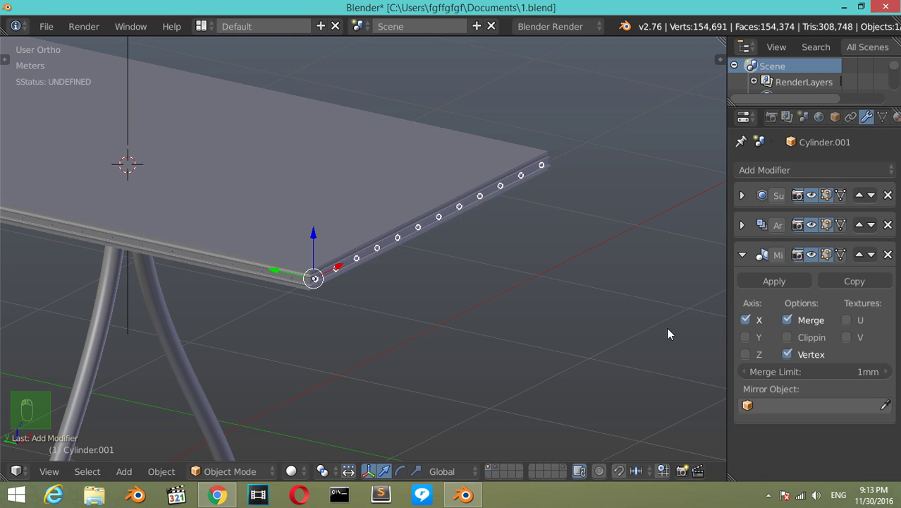
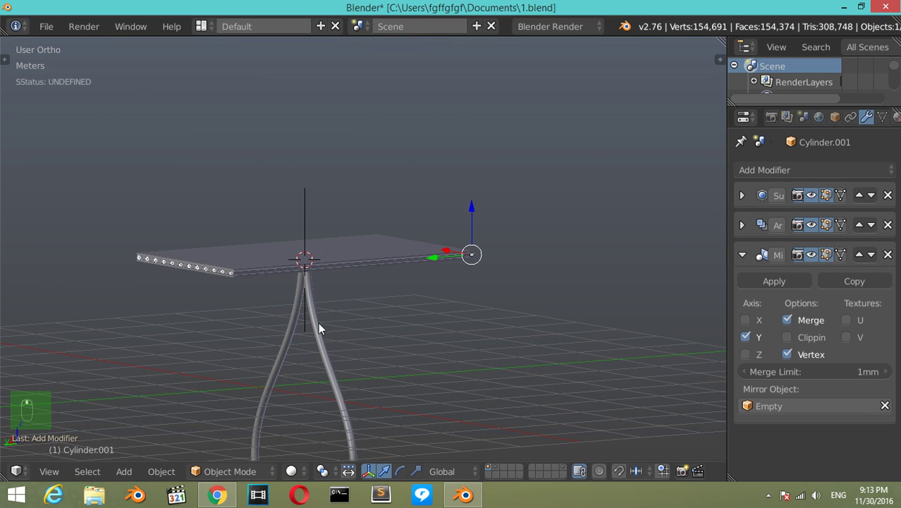
drag(321, 328, 361, 334)
key(KP_3)
Step: Duplicate the curved leg pair to the opposite tabletop end and save the file
drag(444, 262, 488, 261)
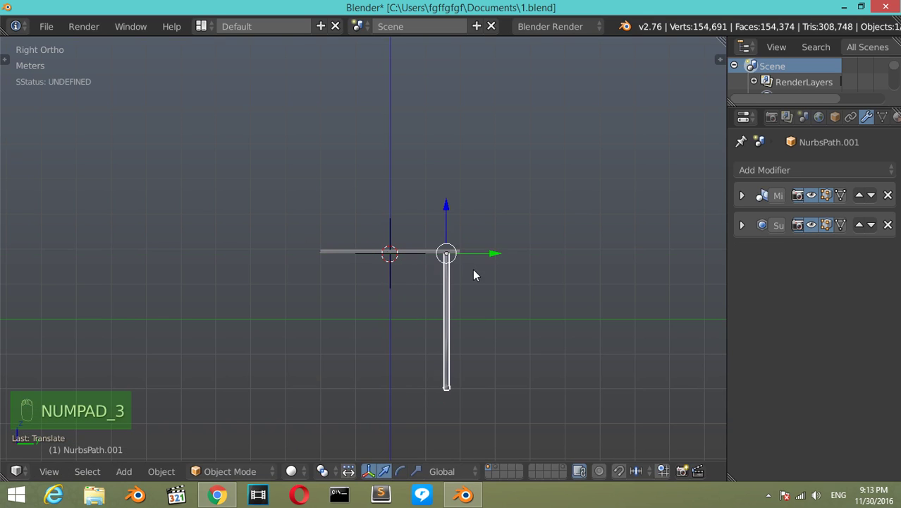
key(shift+d)
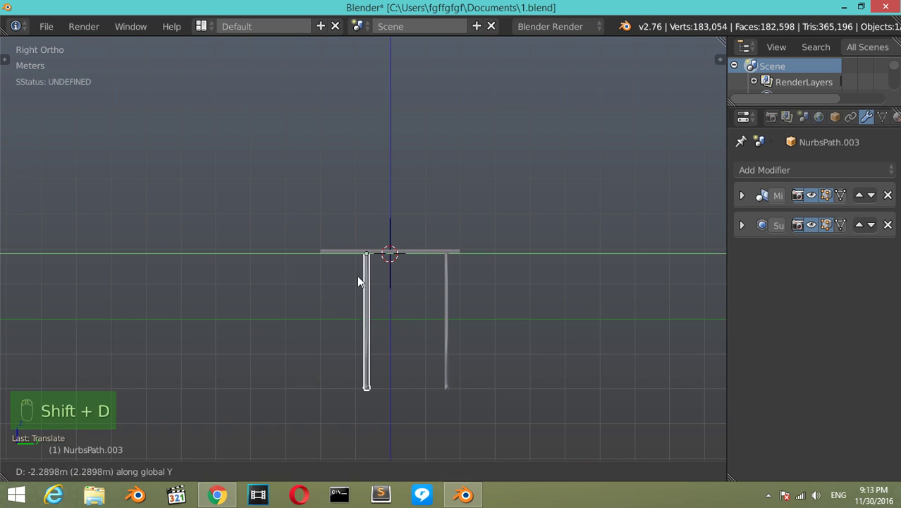
click(430, 291)
drag(325, 314, 381, 285)
key(ctrl+s)
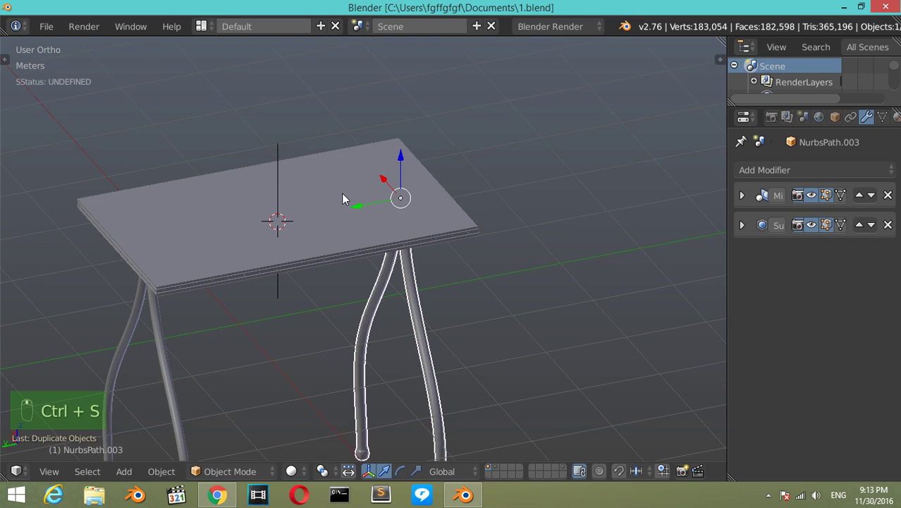
Step: Shift the leg pair under the table end in front and side views
drag(304, 264, 318, 281)
key(KP_1)
key(KP_3)
drag(429, 340, 429, 340)
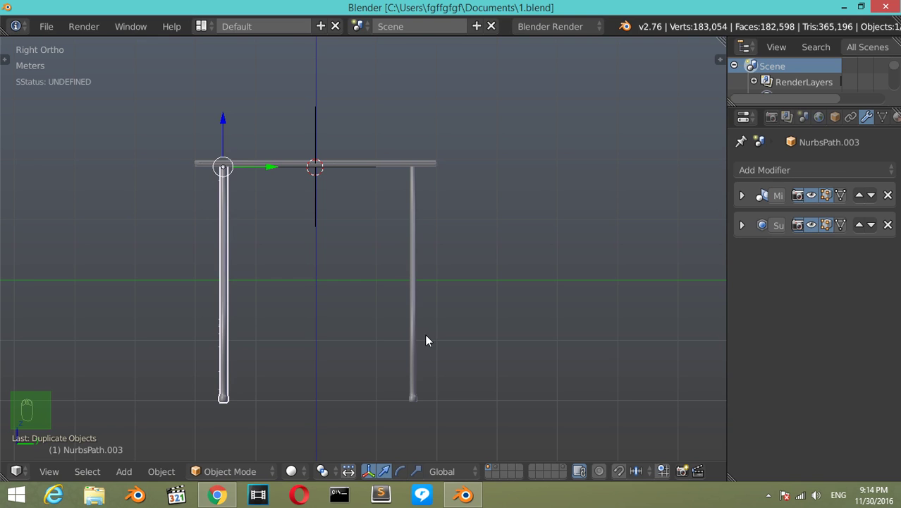
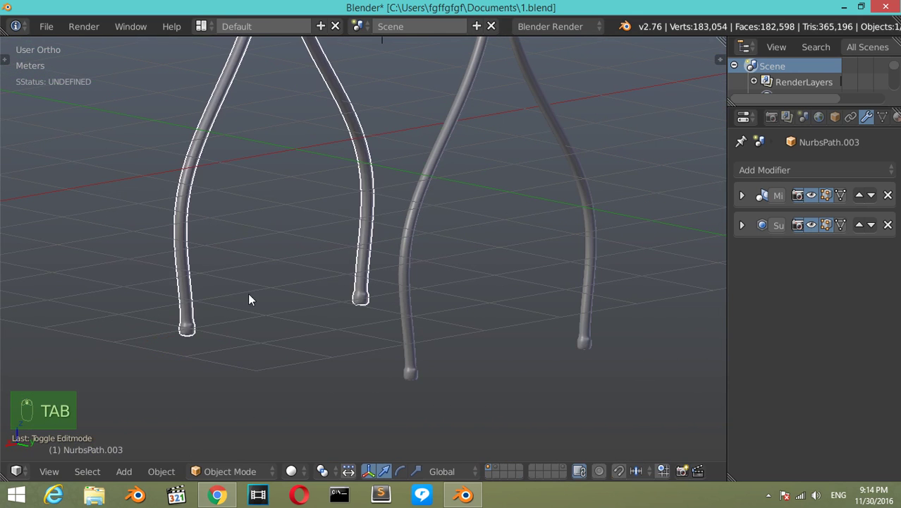
Step: Select both leg pairs and align them under the tabletop ends, checking front and side views
click(405, 296)
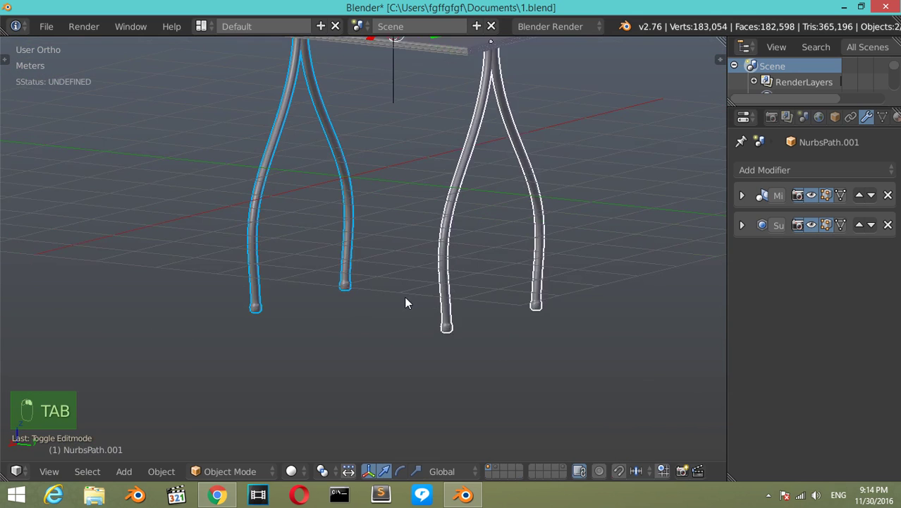
click(409, 302)
drag(408, 301, 455, 218)
drag(455, 218, 289, 248)
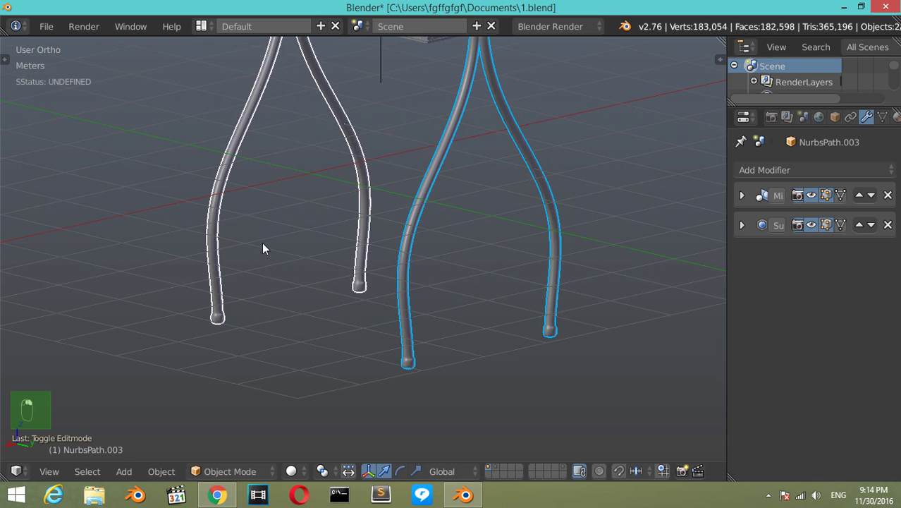
drag(265, 248, 106, 292)
key(Tab)
key(Tab)
drag(108, 292, 340, 271)
key(KP_1)
key(KP_3)
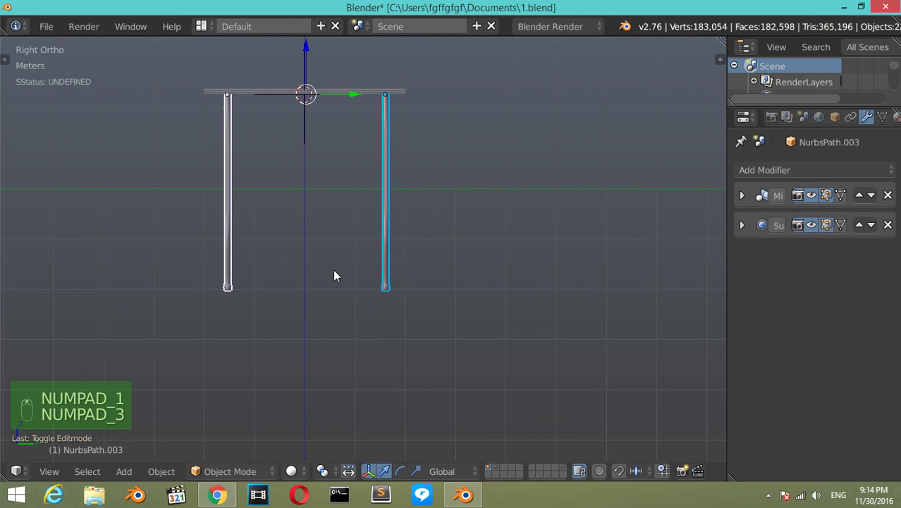
Step: Shrink the thin cylinder Cylinder.002 and rotate it in Top view to lie horizontally
key(a)
key(shift+a)
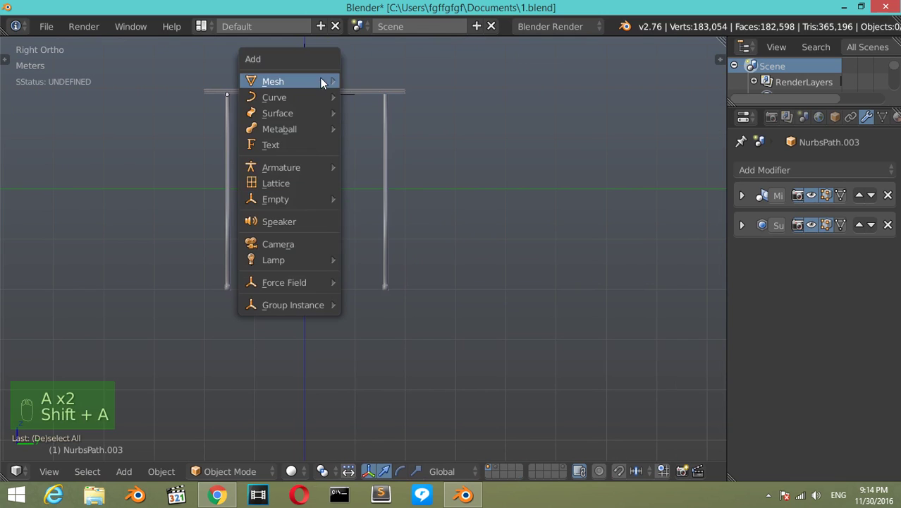
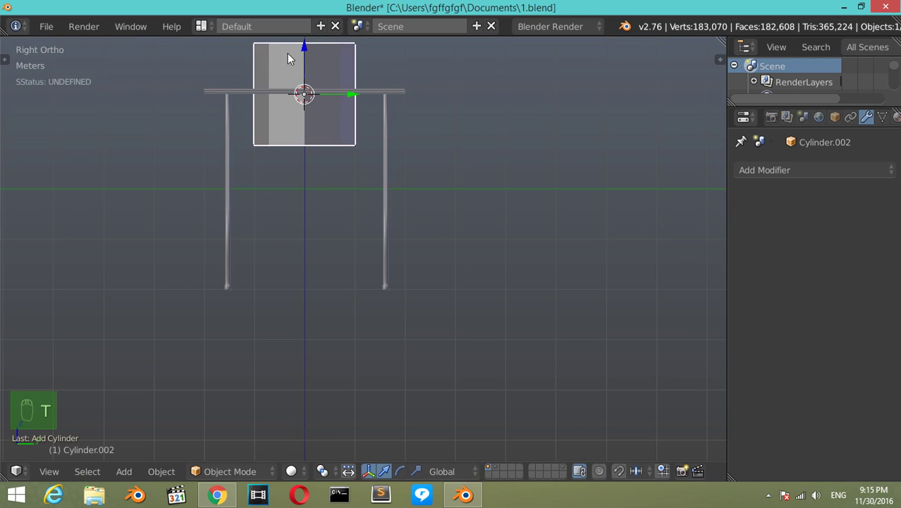
drag(310, 68, 449, 318)
key(s)
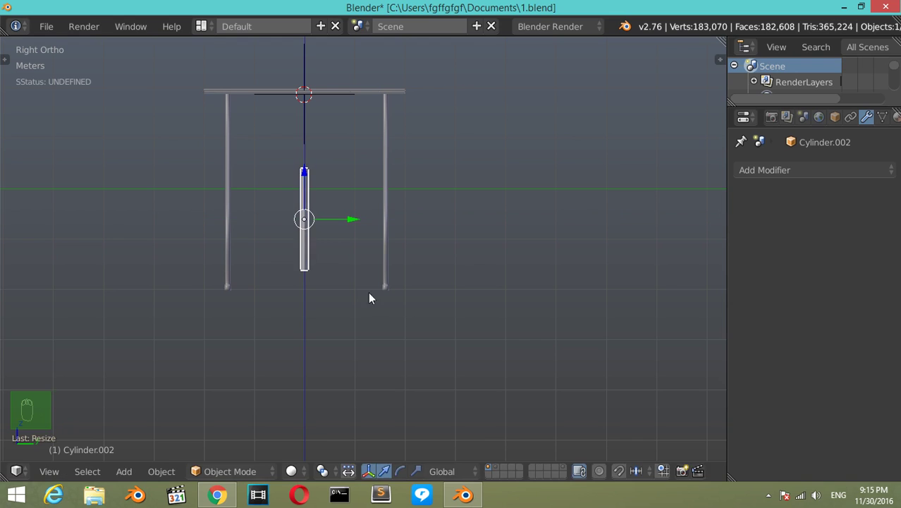
key(s)
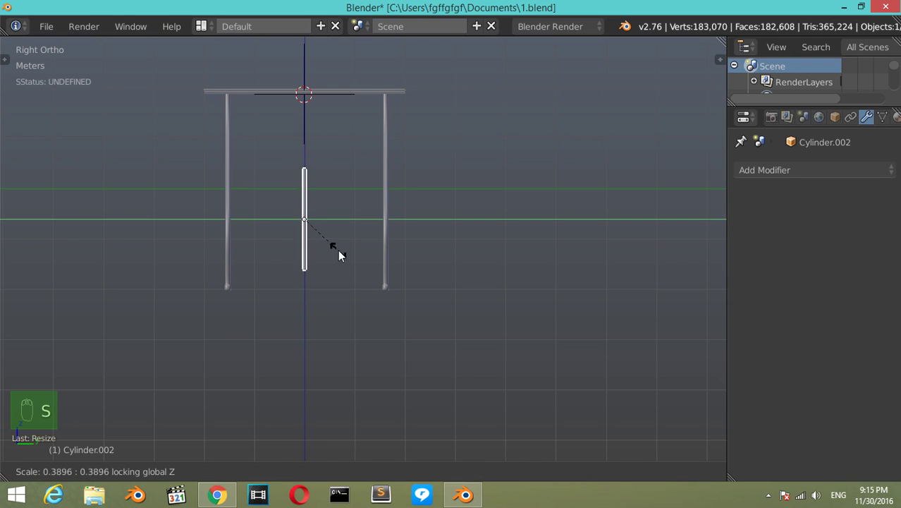
key(r)
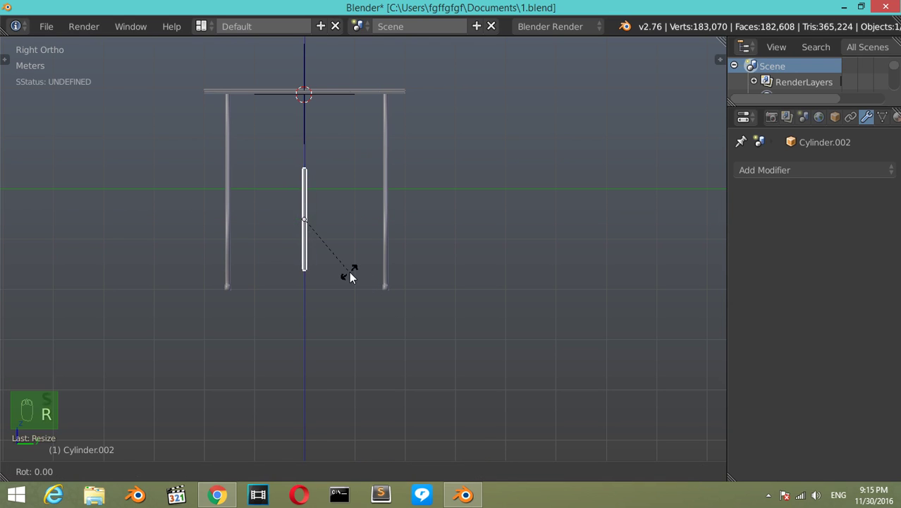
click(308, 186)
key(KP_7)
key(z)
Step: Thicken the bar's cross-section to match the curved leg's tubing
drag(420, 293, 343, 376)
drag(343, 376, 446, 375)
key(KP_3)
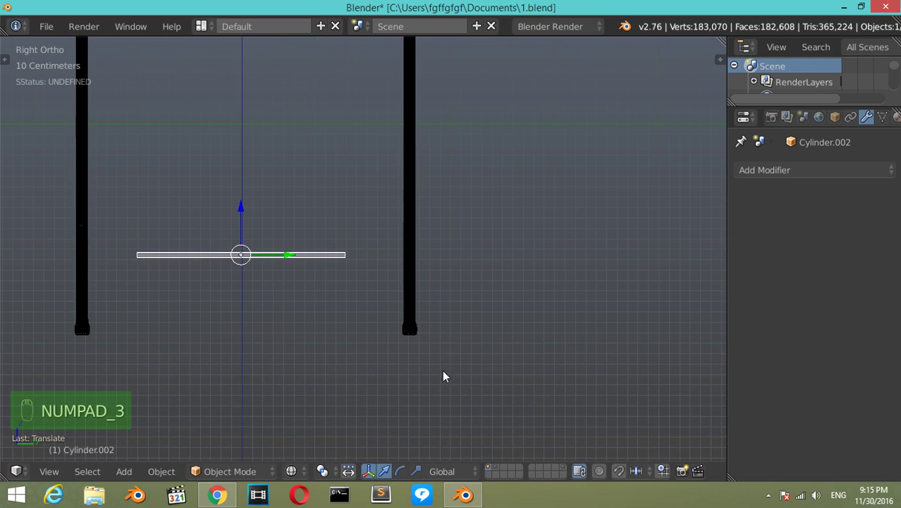
drag(323, 214, 329, 186)
key(KP_1)
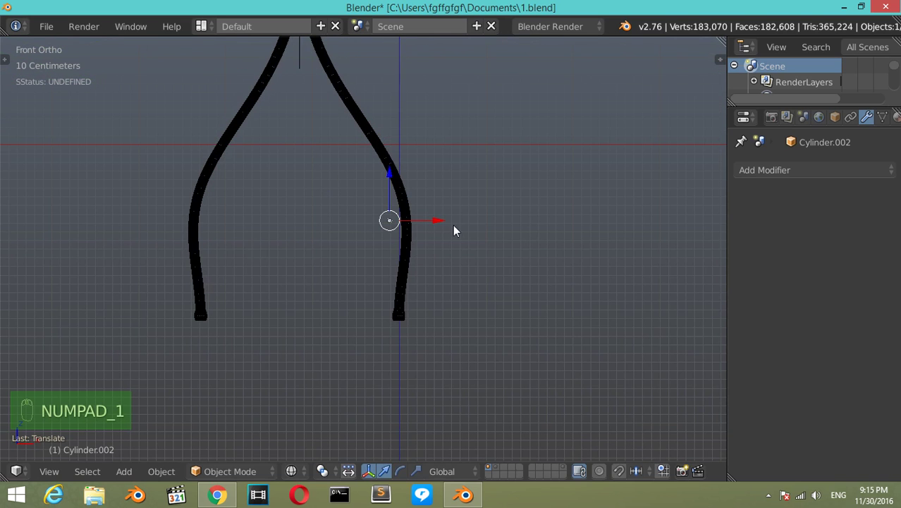
drag(436, 223, 429, 236)
key(z)
key(z)
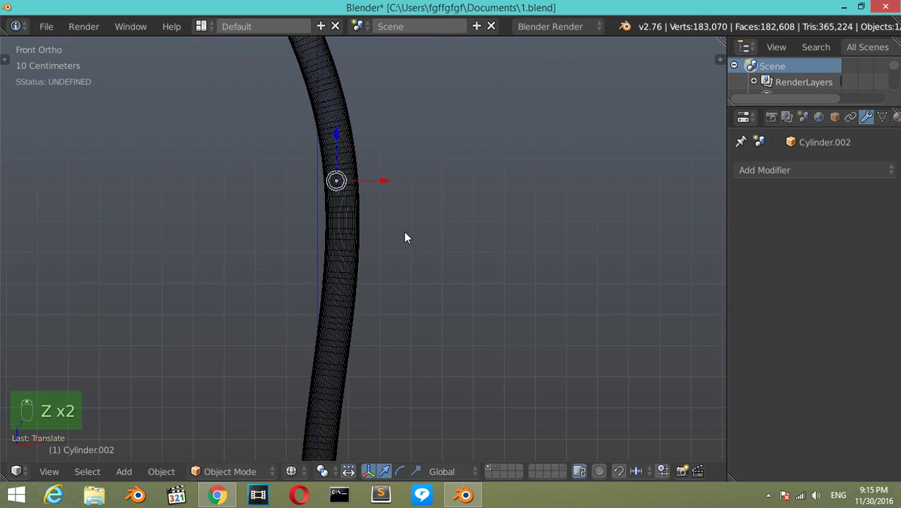
drag(366, 274, 370, 274)
drag(370, 274, 329, 293)
key(s)
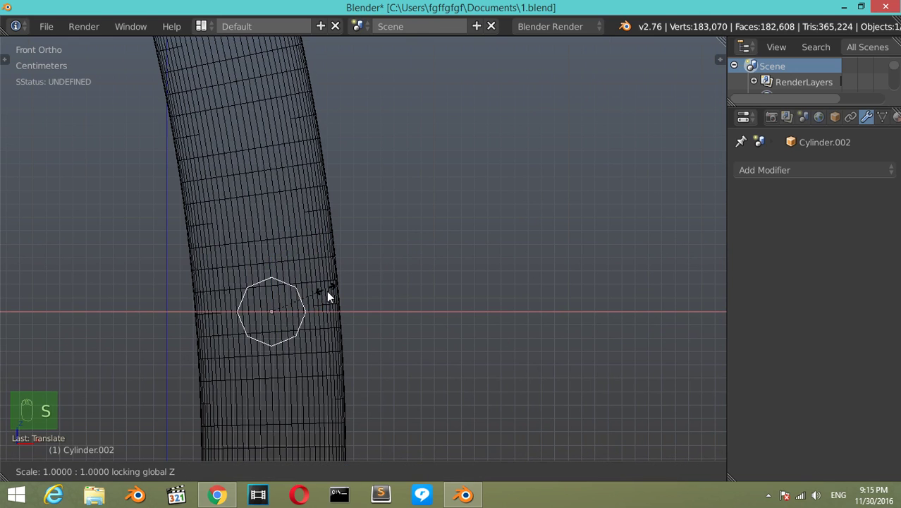
key(s)
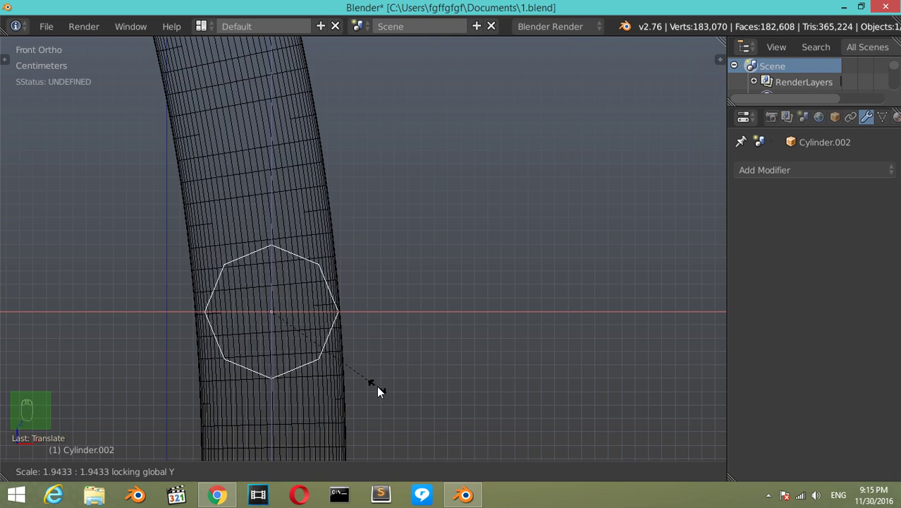
drag(379, 376, 315, 292)
Step: Scale the bar along its length so it spans between the two leg pairs
key(s)
key(s)
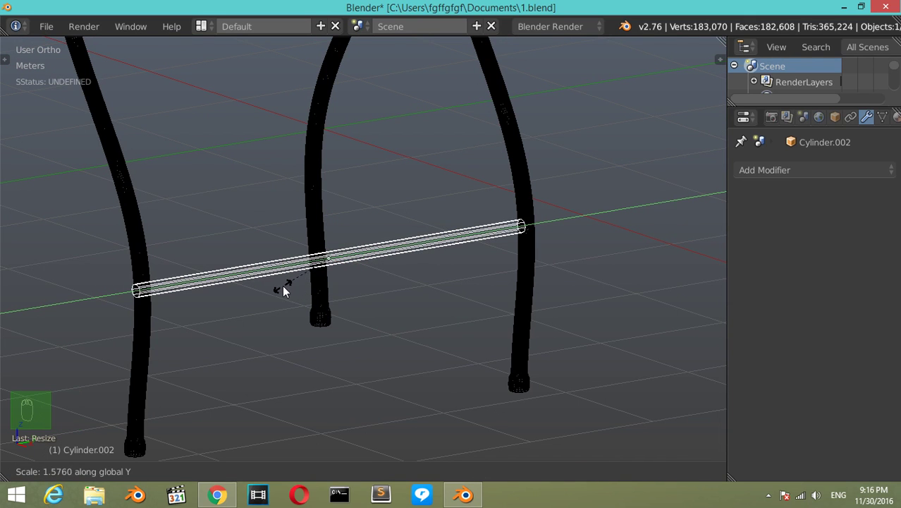
key(z)
drag(286, 291, 379, 253)
drag(379, 254, 380, 256)
drag(379, 256, 387, 263)
key(s)
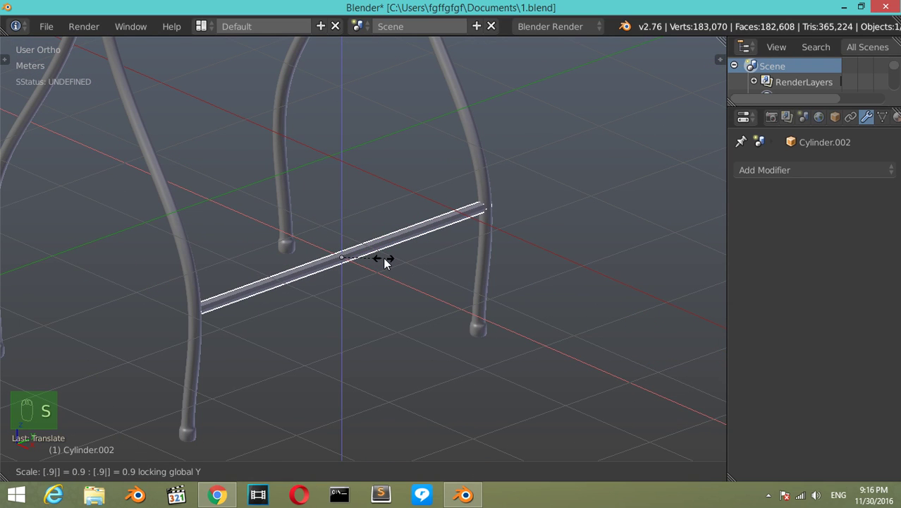
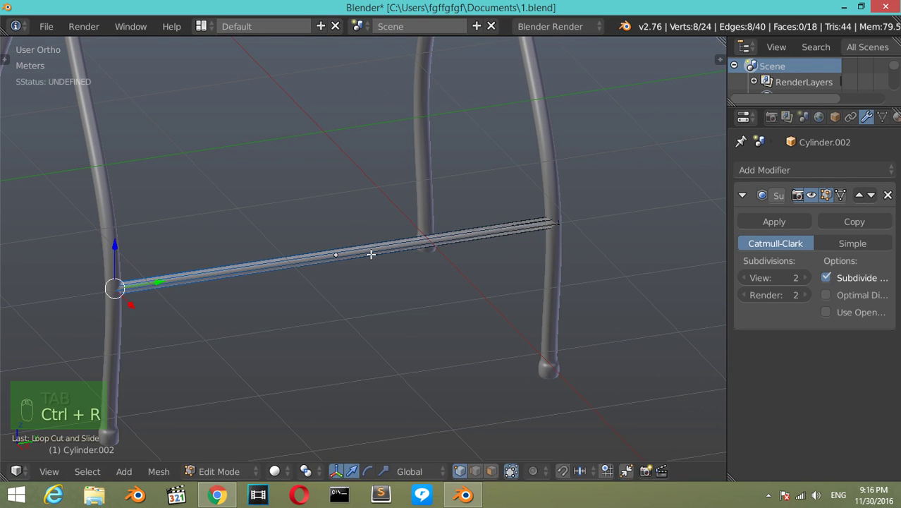
Step: Add loop cuts near each end of the crossbar and slide them outward so it stays a straight rod
key(ctrl+r)
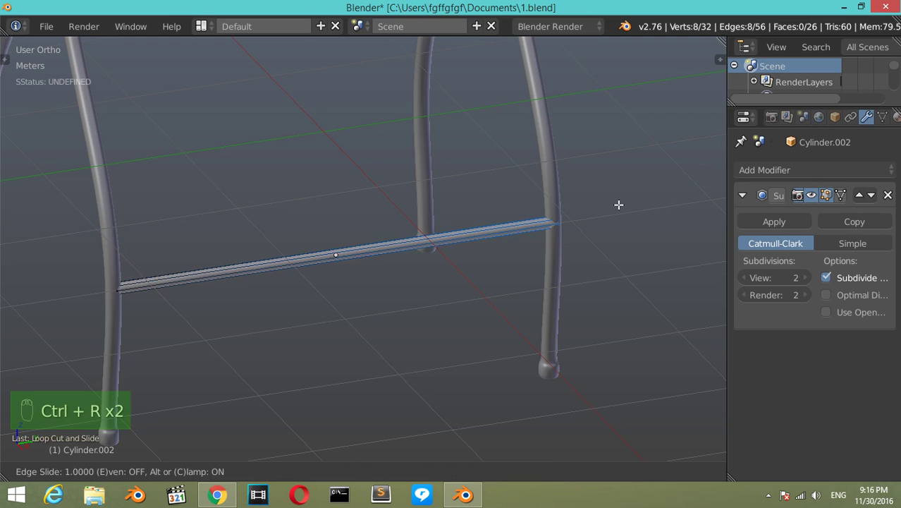
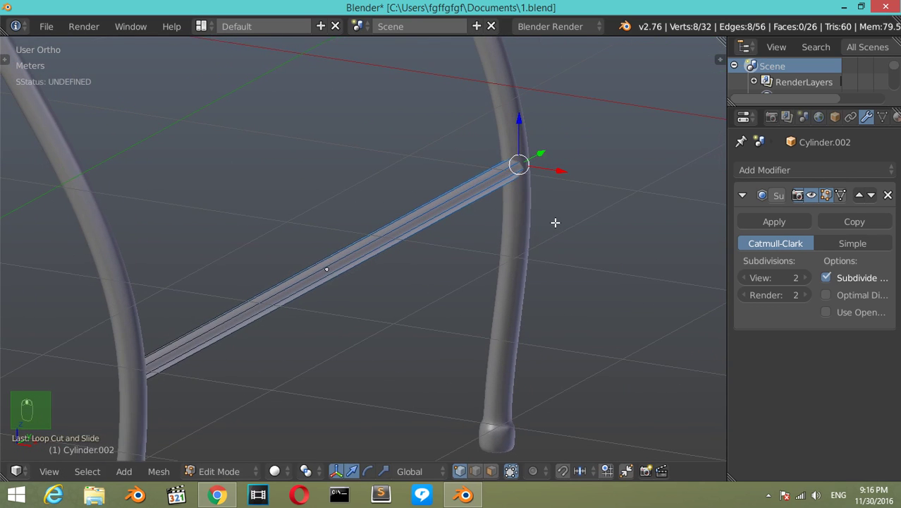
key(KP_3)
key(KP_1)
key(z)
key(Tab)
Step: Position the crossbar's end against the curved leg in object mode
drag(308, 329, 294, 328)
click(293, 328)
drag(294, 332, 238, 288)
key(z)
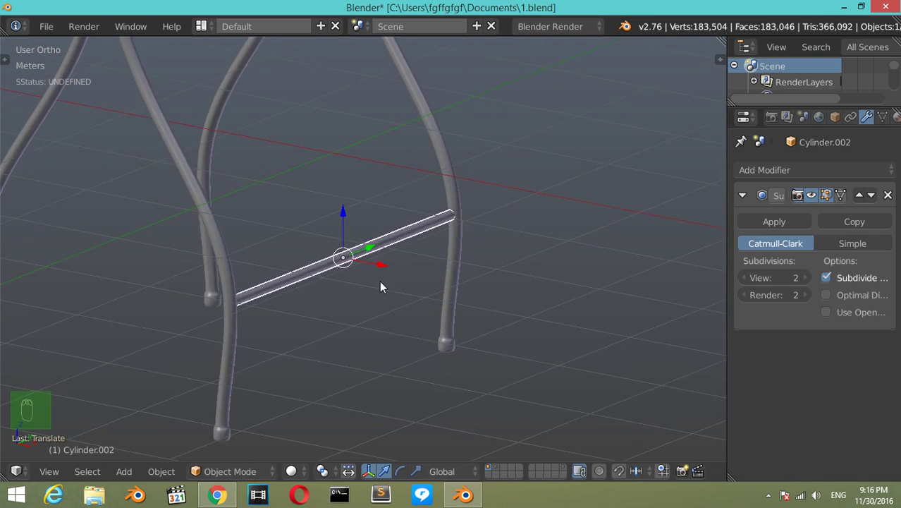
Step: Save the file and line the table up in side view
drag(748, 202, 597, 415)
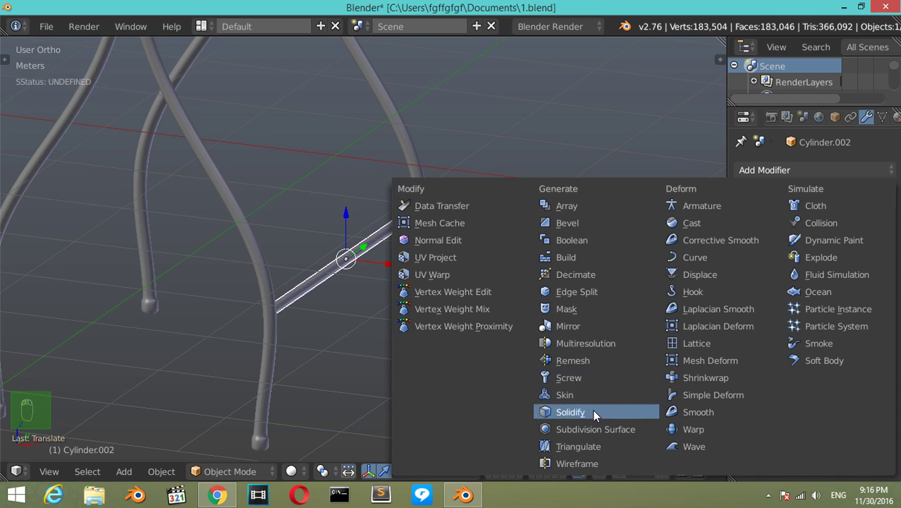
drag(780, 380, 358, 257)
drag(358, 257, 298, 249)
key(ctrl+s)
key(KP_3)
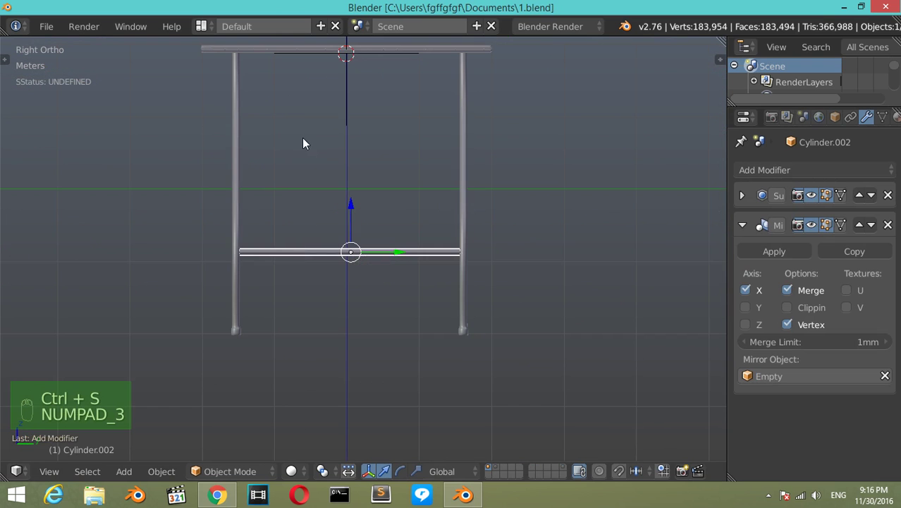
Step: Give the crossbar a Mirror modifier with Merge on and the centre Empty as mirror object
middle_click(319, 149)
key(z)
key(a)
key(a)
key(a)
key(b)
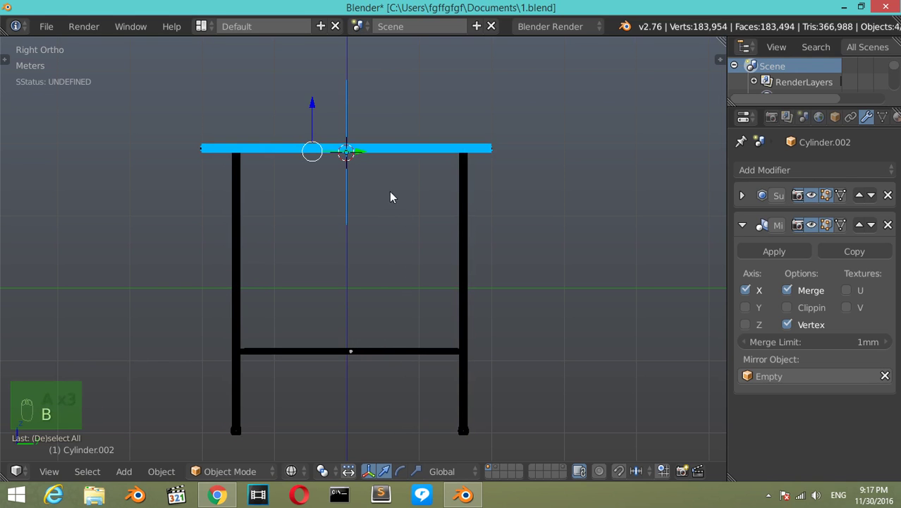
click(349, 114)
drag(349, 113, 313, 134)
drag(314, 130, 354, 95)
key(ctrl+z)
drag(358, 97, 355, 96)
key(m)
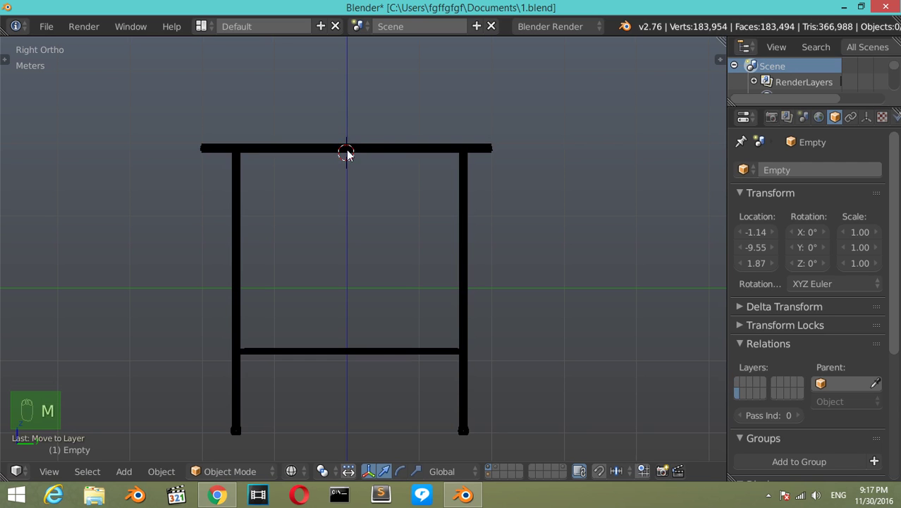
Step: Check the mirrored crossbars from perspective and side views and save
key(z)
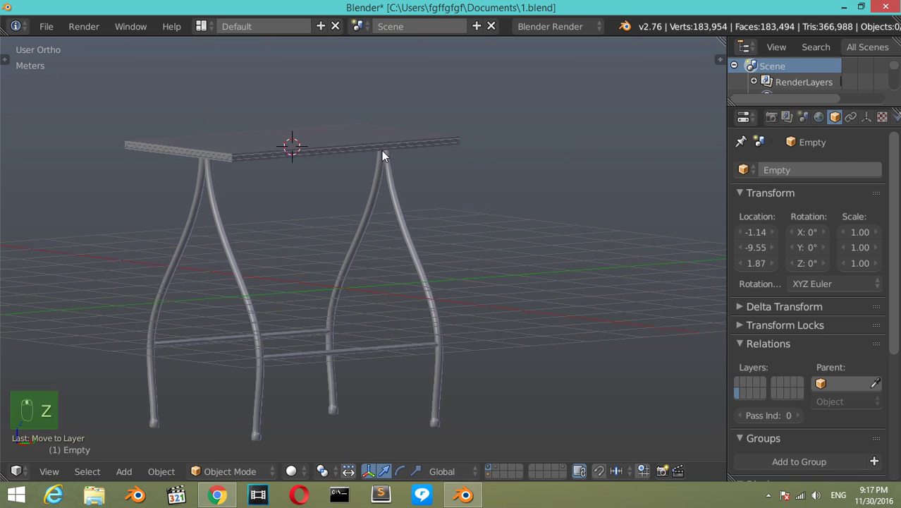
drag(245, 149, 185, 176)
drag(151, 213, 141, 212)
key(KP_3)
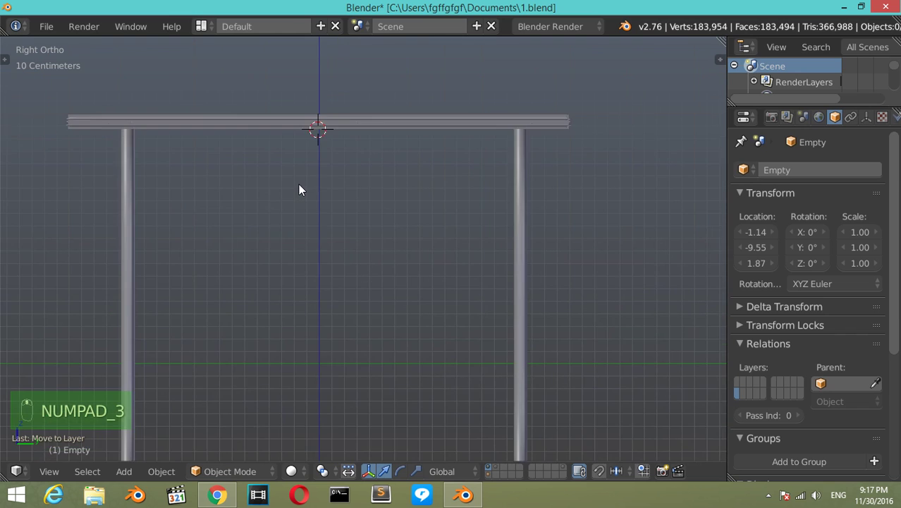
drag(329, 219, 327, 208)
key(ctrl+s)
drag(408, 287, 783, 164)
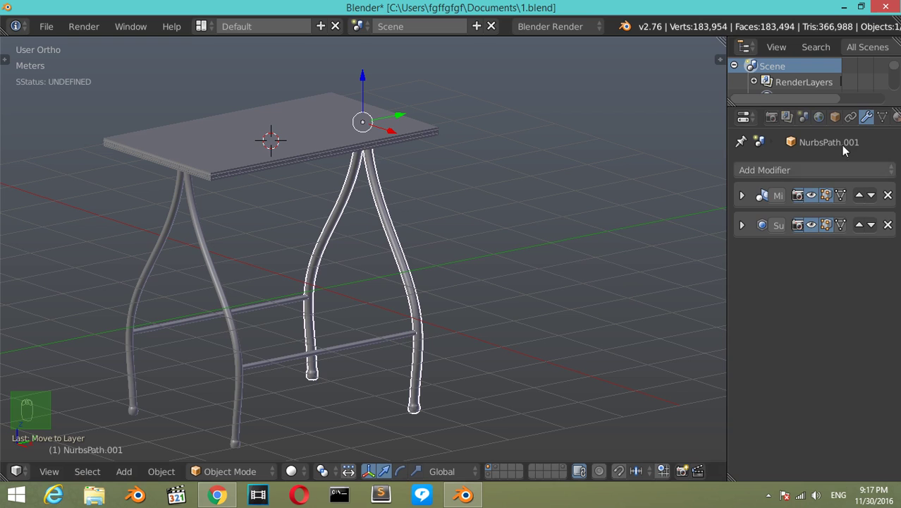
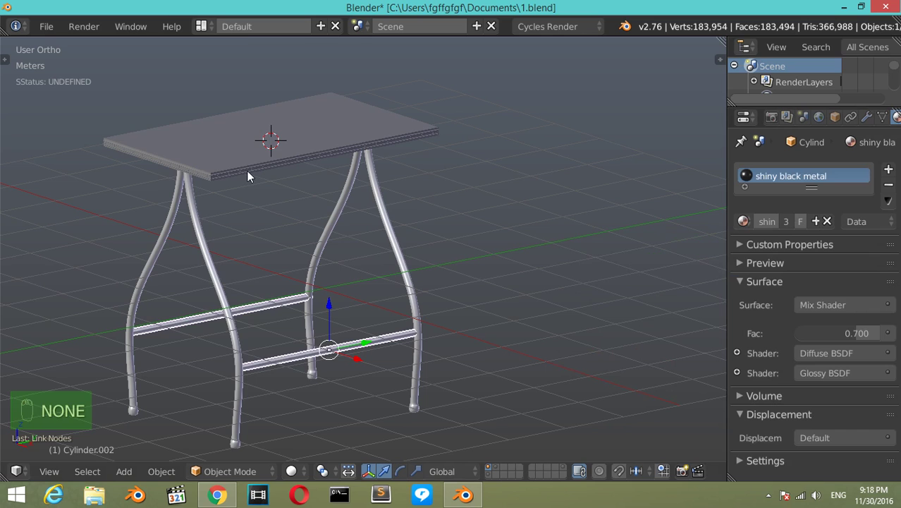
Step: Zoom to the rim studs and create a new material for the bolt cylinder
key(shift+b)
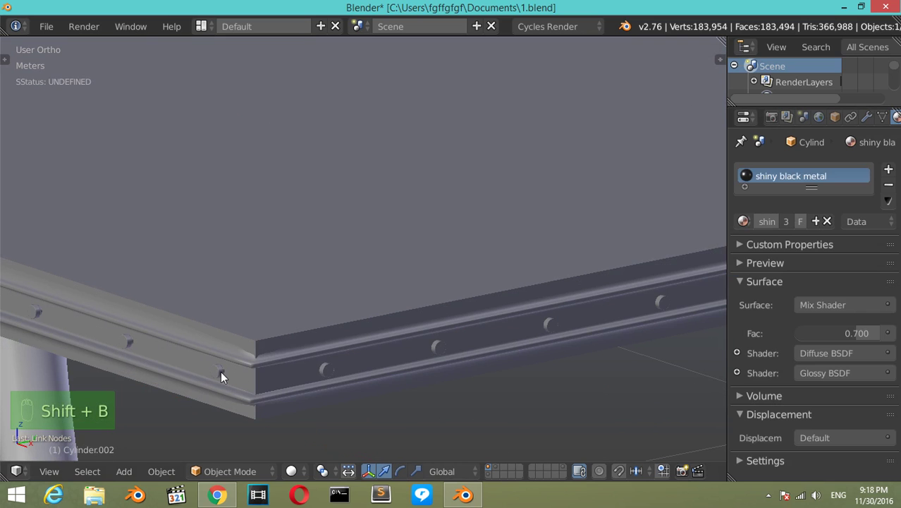
drag(222, 377, 794, 224)
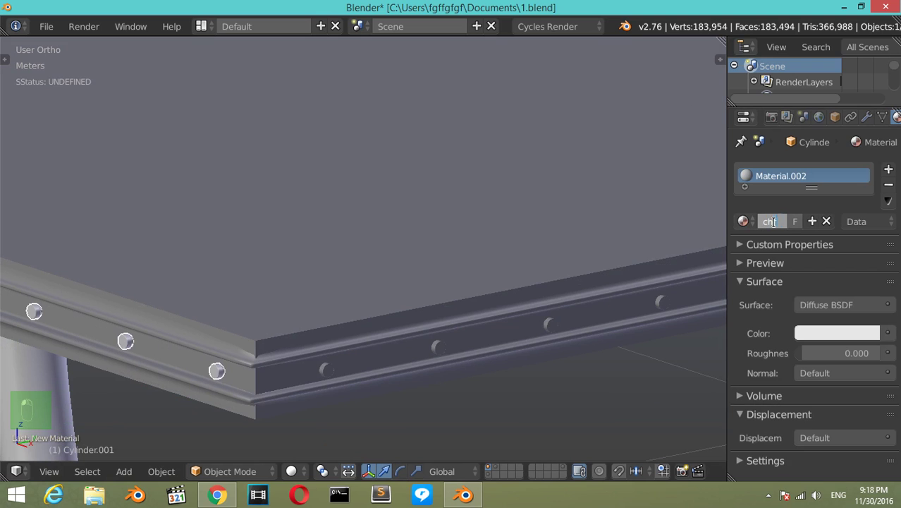
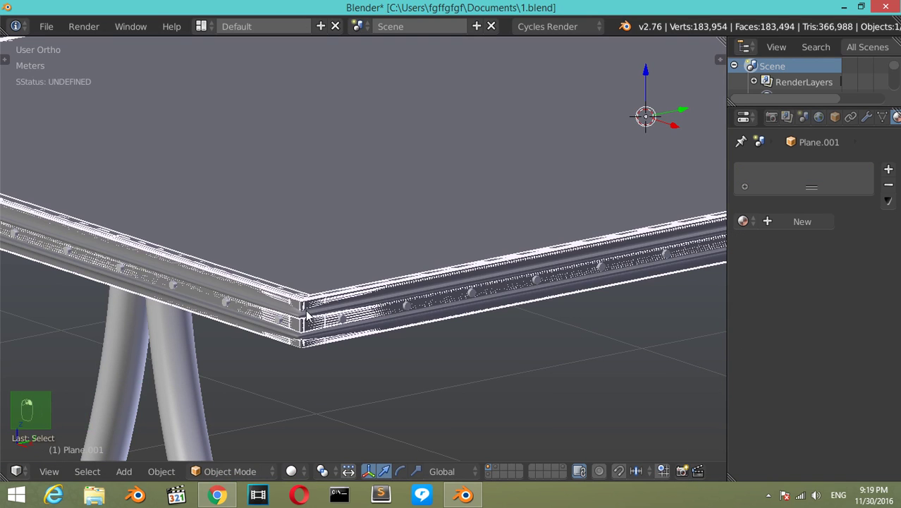
Step: Link the existing chrome material to the tabletop rim Plane.001
key(Tab)
key(a)
key(a)
key(Tab)
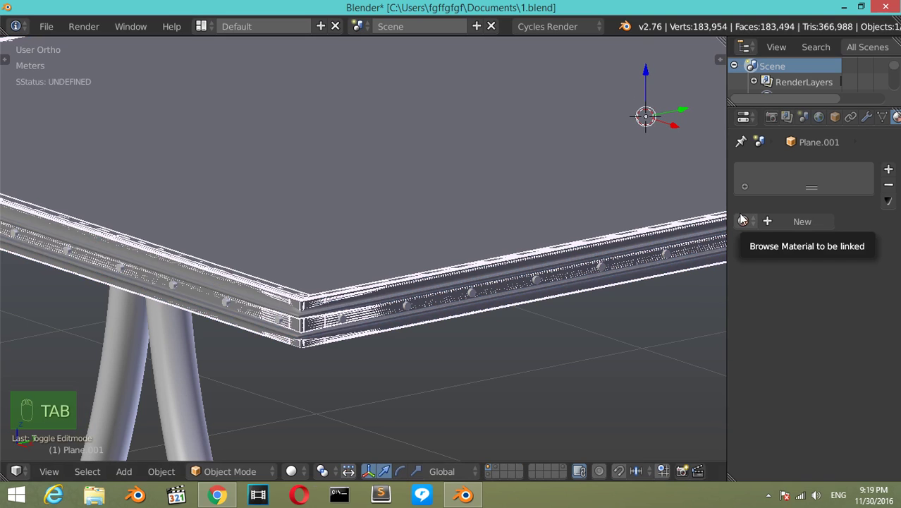
drag(746, 222, 517, 255)
key(Tab)
key(Tab)
Step: Select the whole rim and begin scaling it slightly
drag(381, 290, 314, 337)
key(Tab)
key(Tab)
key(Tab)
key(a)
key(Tab)
drag(234, 375, 308, 284)
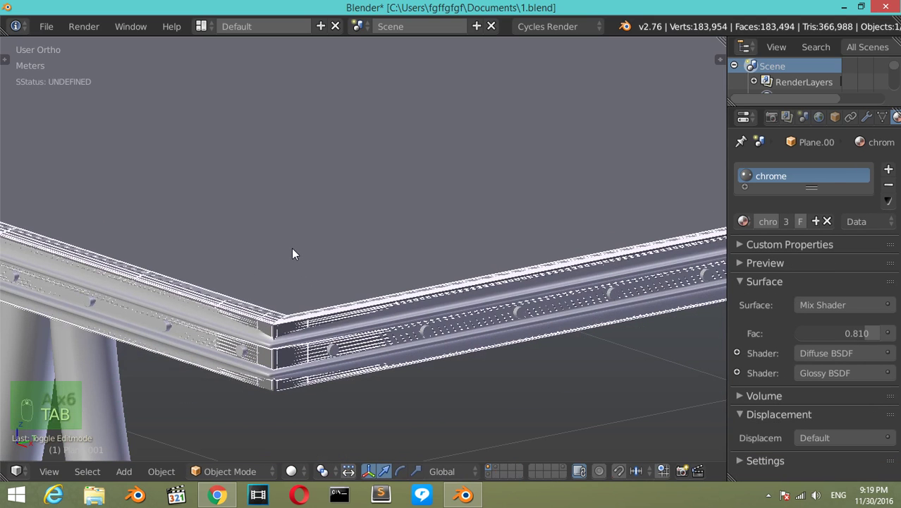
key(s)
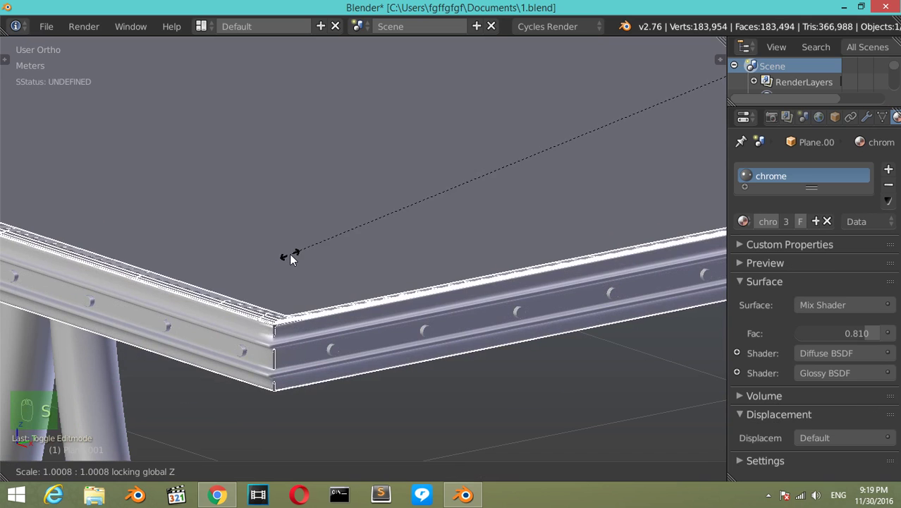
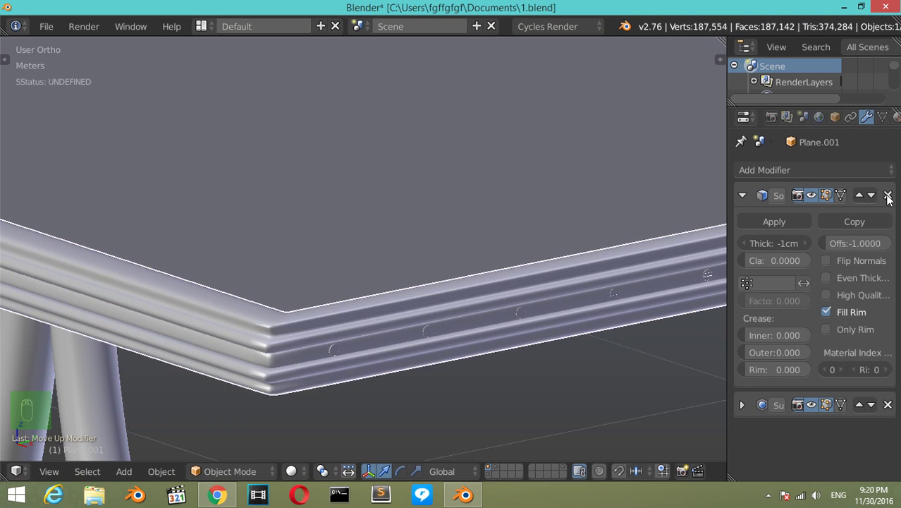
Step: Remove the rim's solidify effect and rework its mesh selection in Edit Mode
drag(891, 200, 279, 317)
key(Tab)
key(a)
key(a)
key(a)
key(ctrl+n)
key(ctrl+n)
key(ctrl+n)
key(ctrl+n)
key(ctrl+n)
key(ctrl+n)
key(Tab)
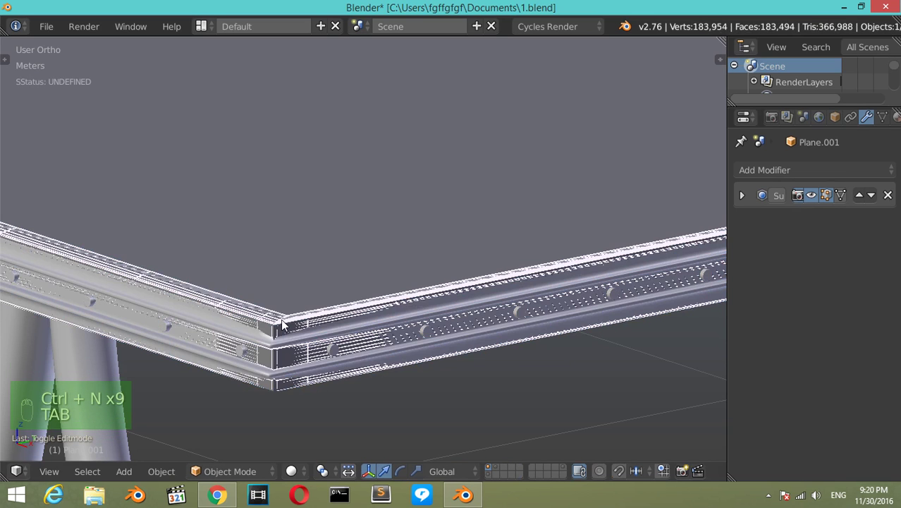
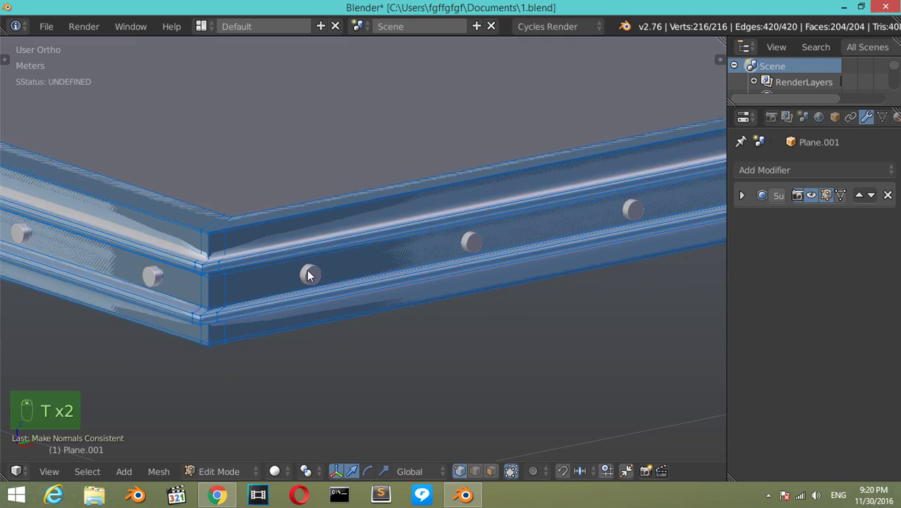
Step: Scale the whole rim mesh by about 1.002, height unchanged, so bolt heads sit flush
click(311, 274)
middle_click(311, 274)
middle_click(301, 277)
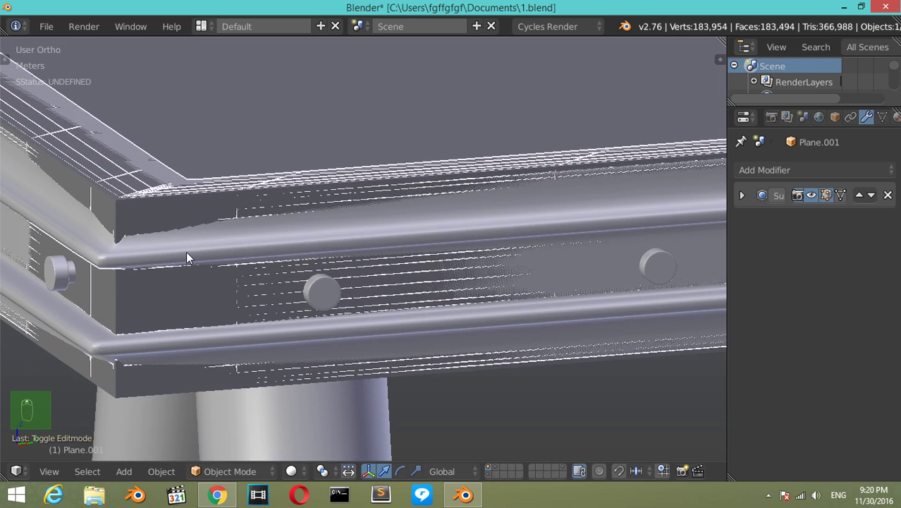
key(Tab)
key(a)
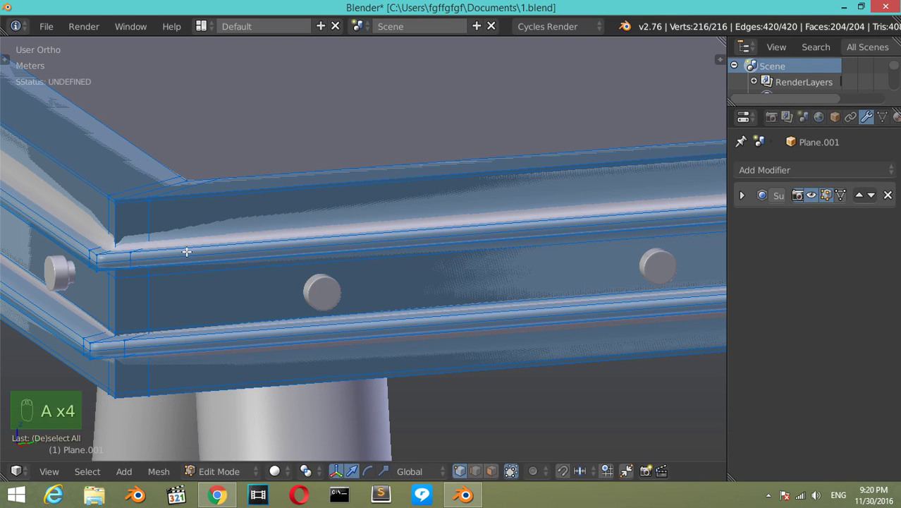
key(a)
key(s)
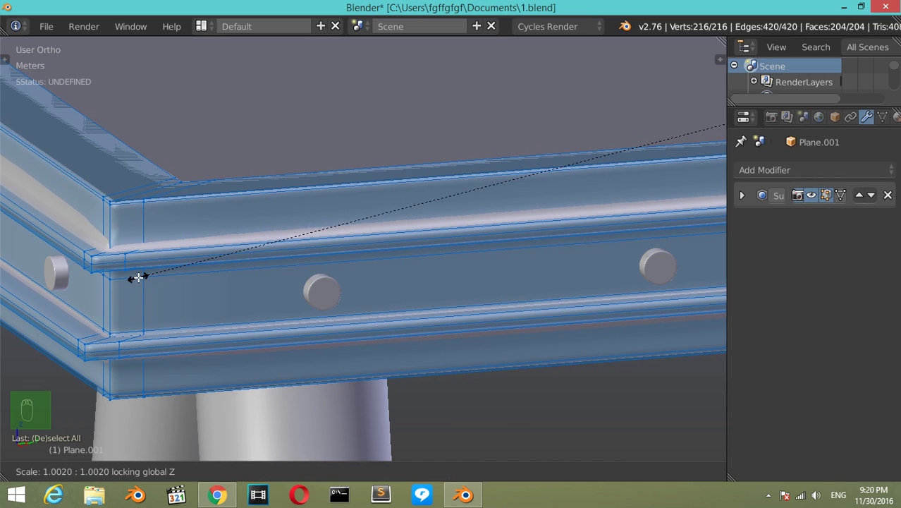
key(s)
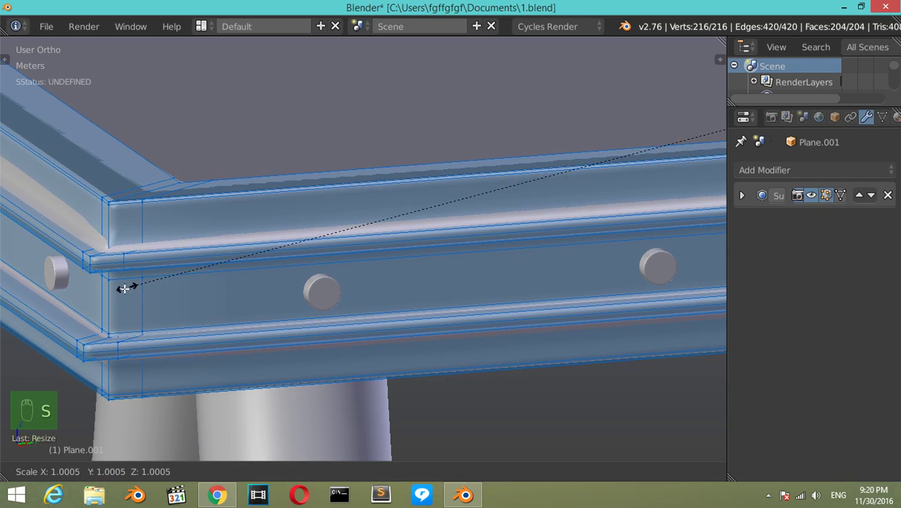
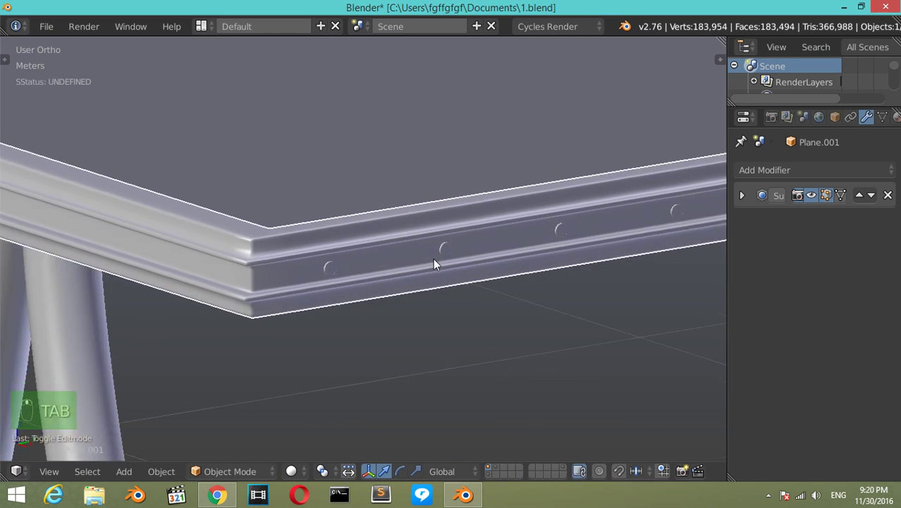
Step: Nudge the mirrored bolt row a few millimetres along Y in wireframe so the heads seat in the rim
drag(455, 265, 393, 268)
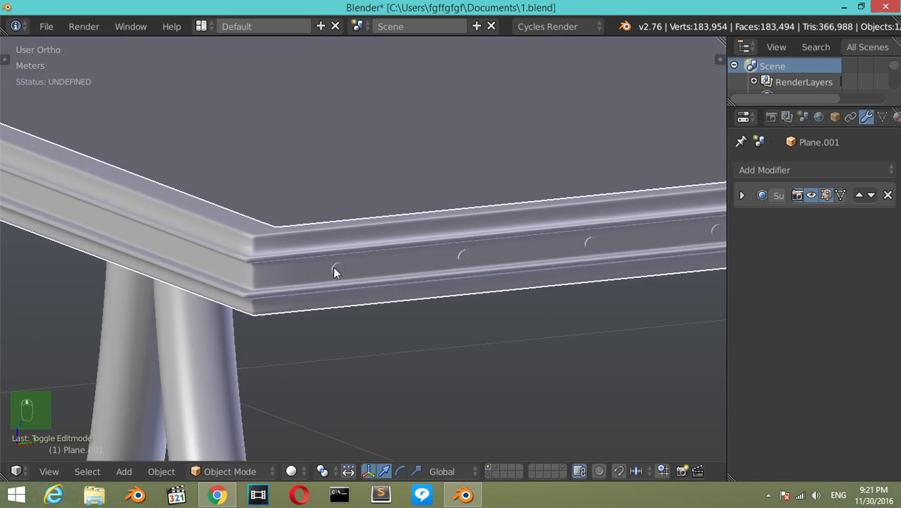
drag(340, 280, 356, 276)
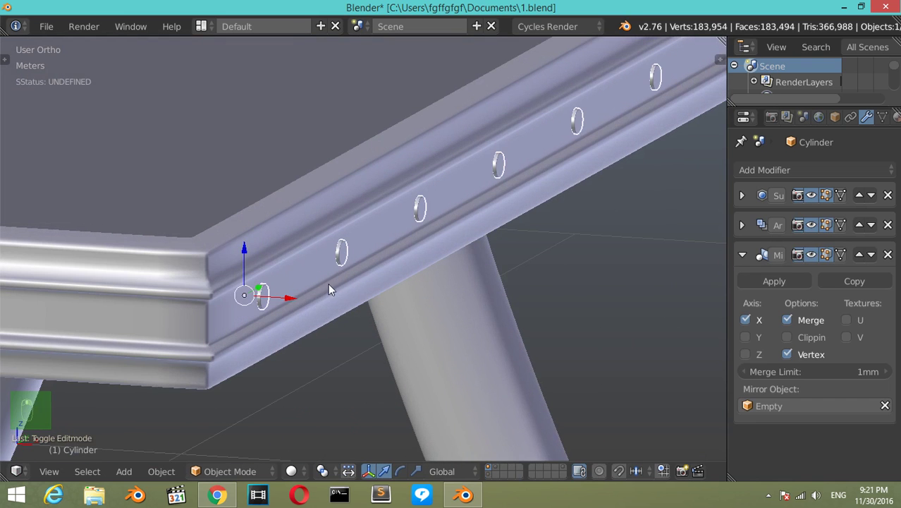
drag(295, 301, 304, 306)
middle_click(282, 304)
middle_click(259, 307)
key(z)
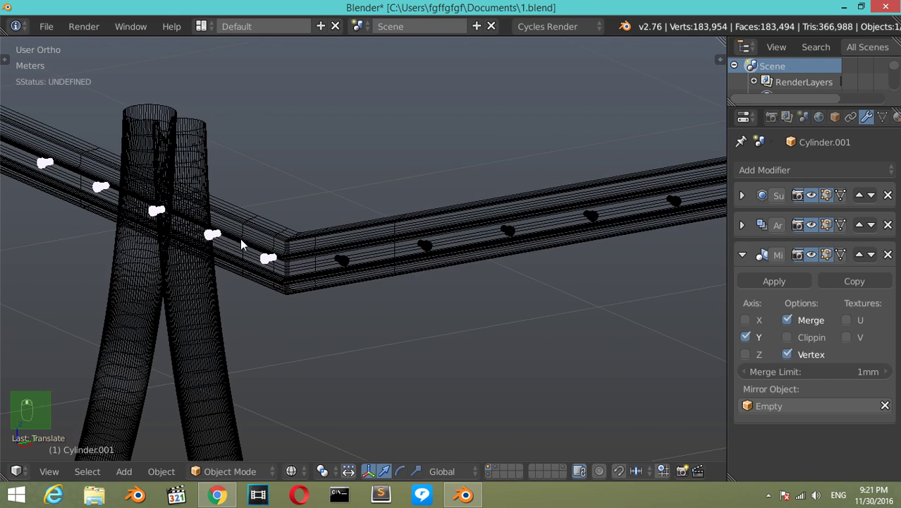
key(g)
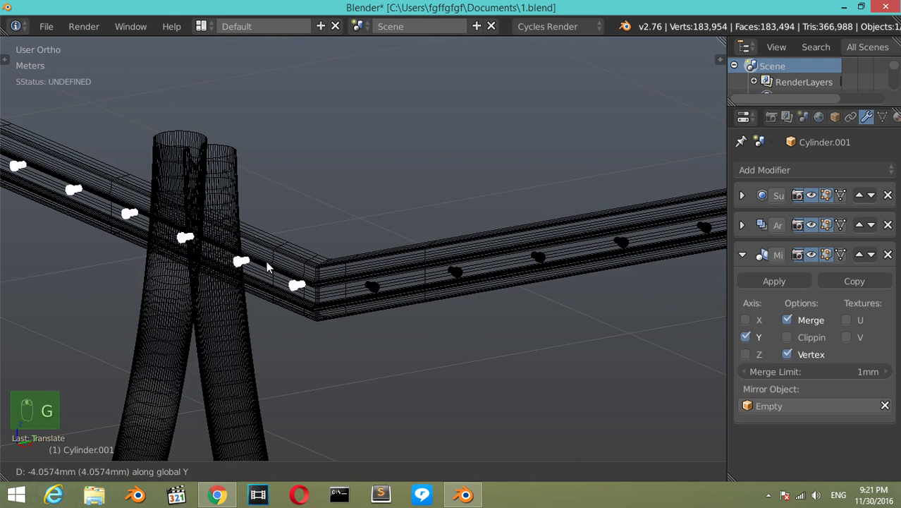
key(z)
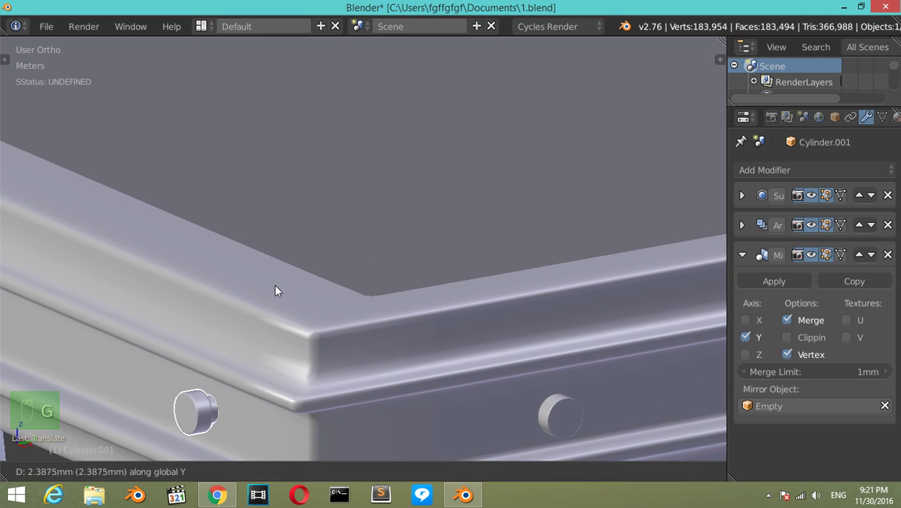
key(g)
drag(375, 272, 377, 267)
middle_click(377, 266)
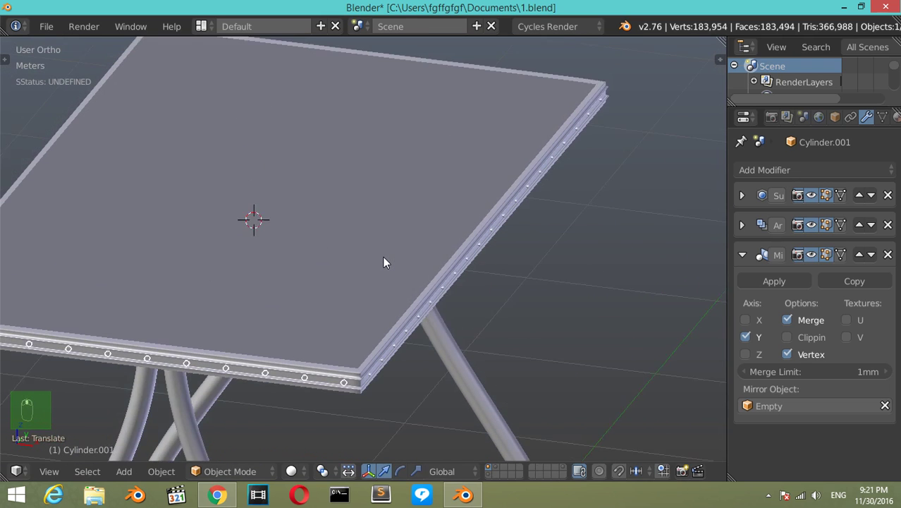
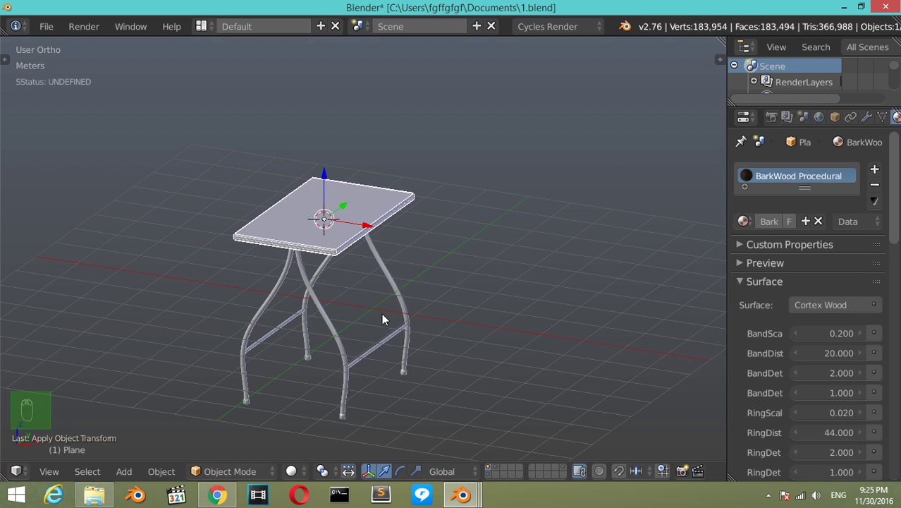
Step: Assign BarkWood Procedural to the tabletop, then select everything and view the table from the right
drag(374, 287, 514, 214)
key(KP_3)
key(a)
key(a)
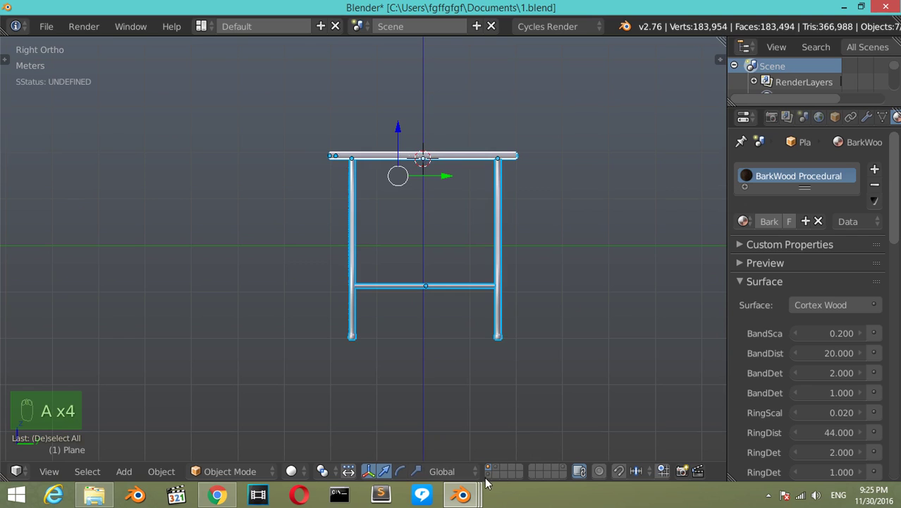
Step: Move the whole table up about 2.06 m along Z so its feet rest on the ground
drag(490, 481, 436, 163)
key(a)
key(a)
drag(404, 55, 405, 459)
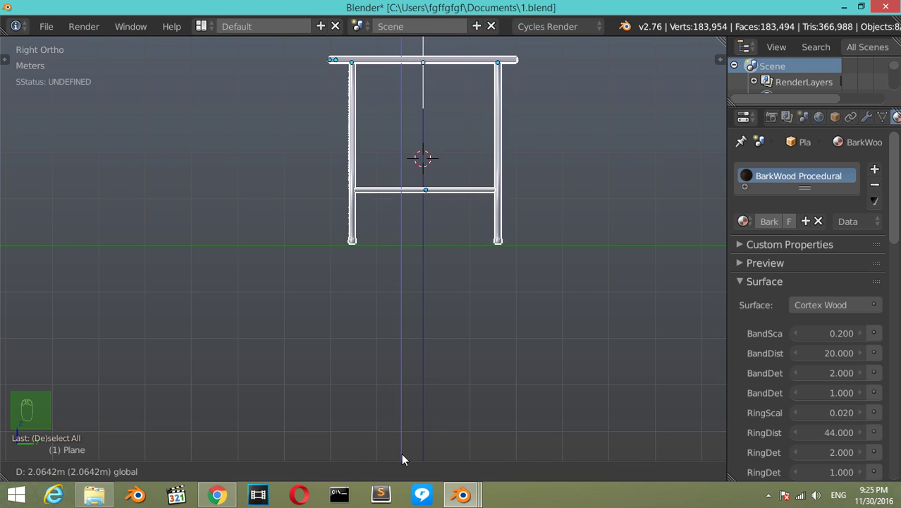
Step: Add a plane at the table's feet and scale it up into a large floor
key(a)
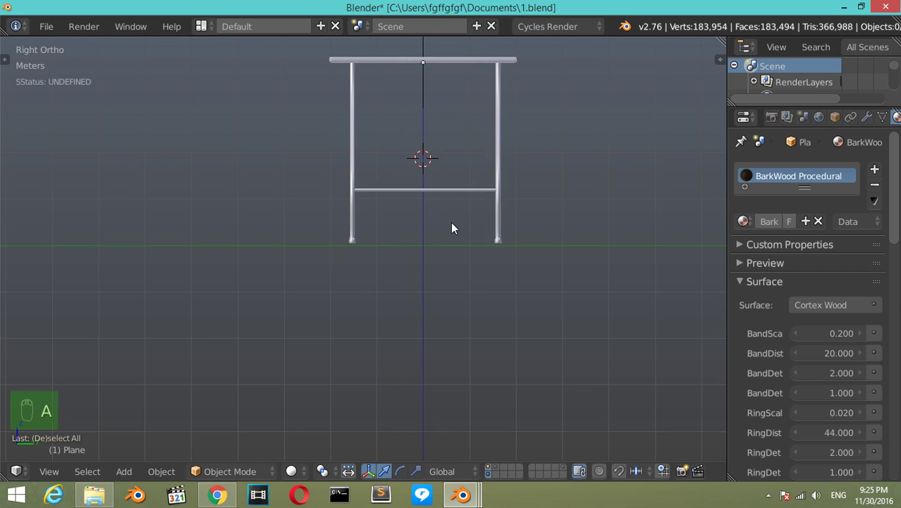
key(shift+c)
key(shift+a)
key(s)
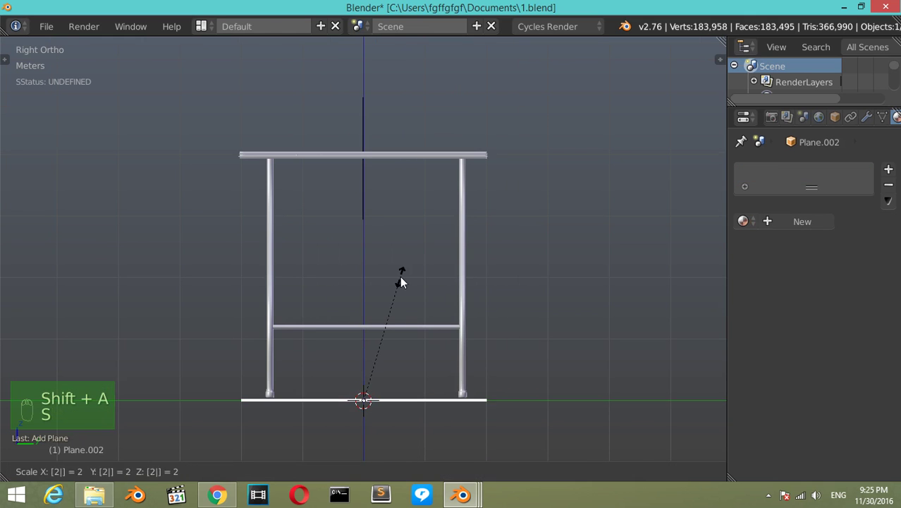
drag(439, 301, 367, 337)
drag(367, 337, 390, 343)
drag(389, 344, 461, 344)
Step: Give the ground plane a new white Diffuse BSDF material
click(461, 343)
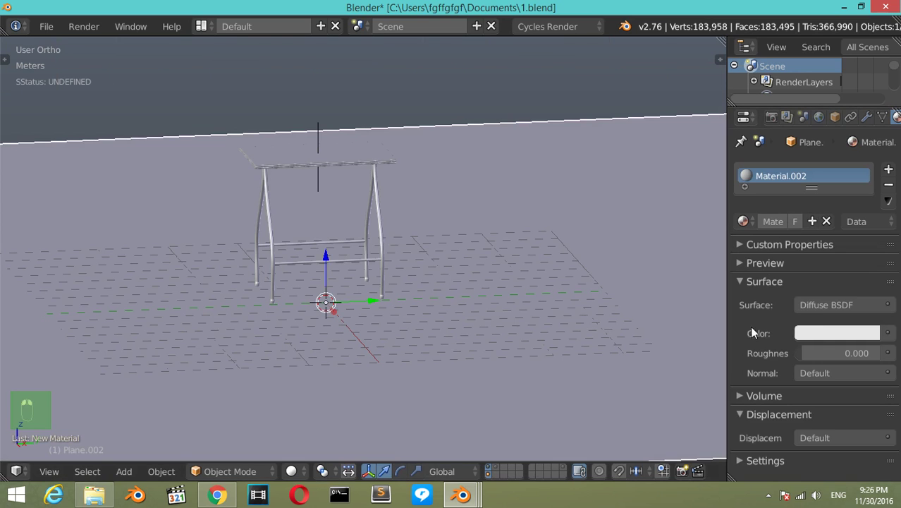
click(349, 269)
drag(338, 280, 419, 292)
Step: Add an area lamp above the table, sized 3.86 m at strength 88 with warm colour, tilted toward it
key(KP_3)
click(419, 293)
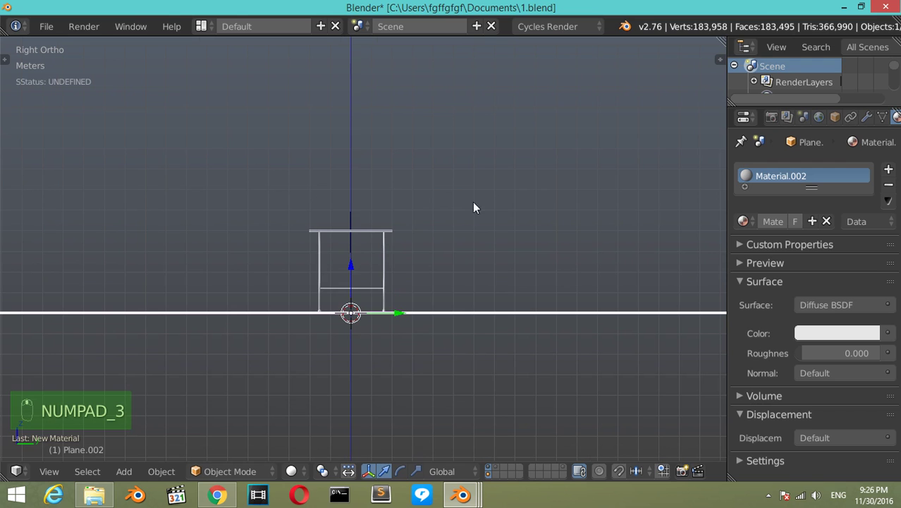
drag(510, 120, 493, 334)
key(shift+a)
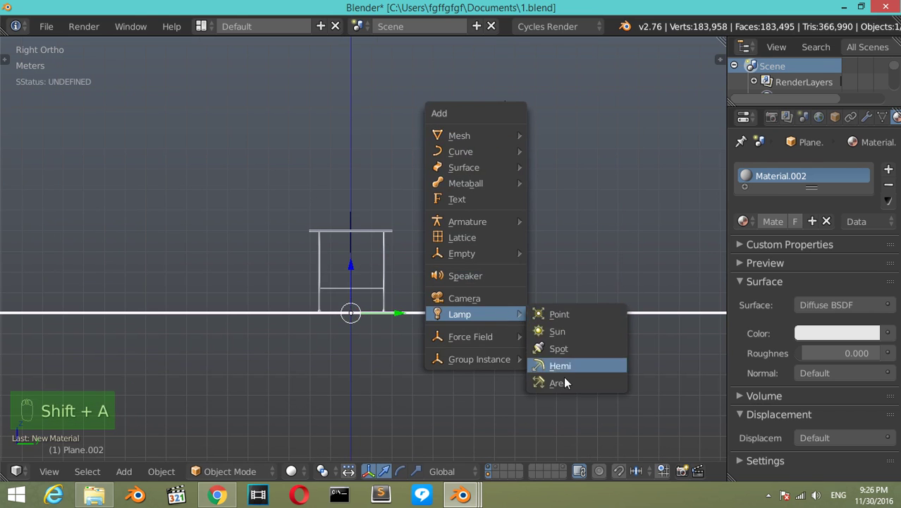
key(r)
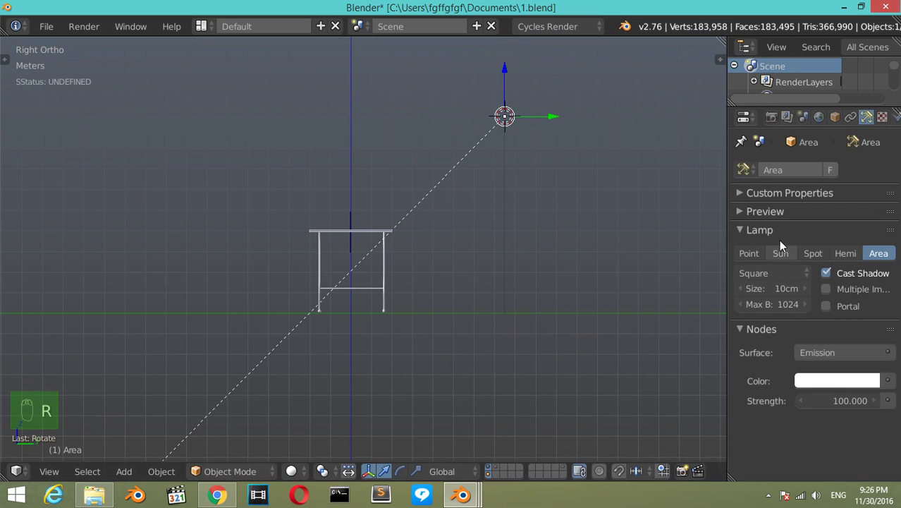
drag(783, 298, 783, 299)
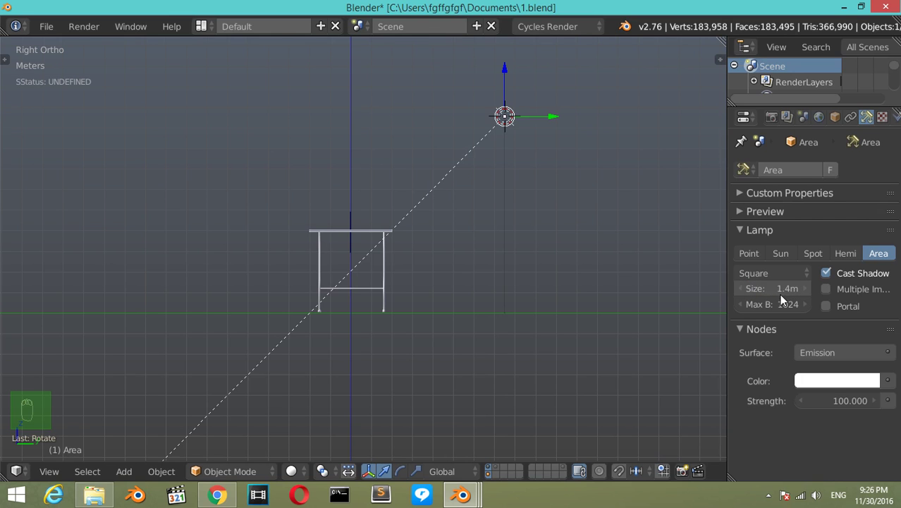
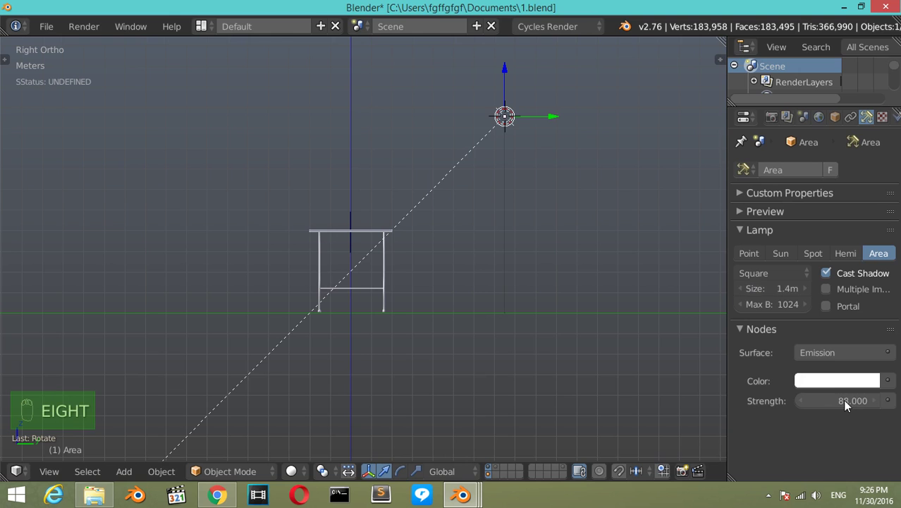
drag(512, 79, 496, 399)
key(r)
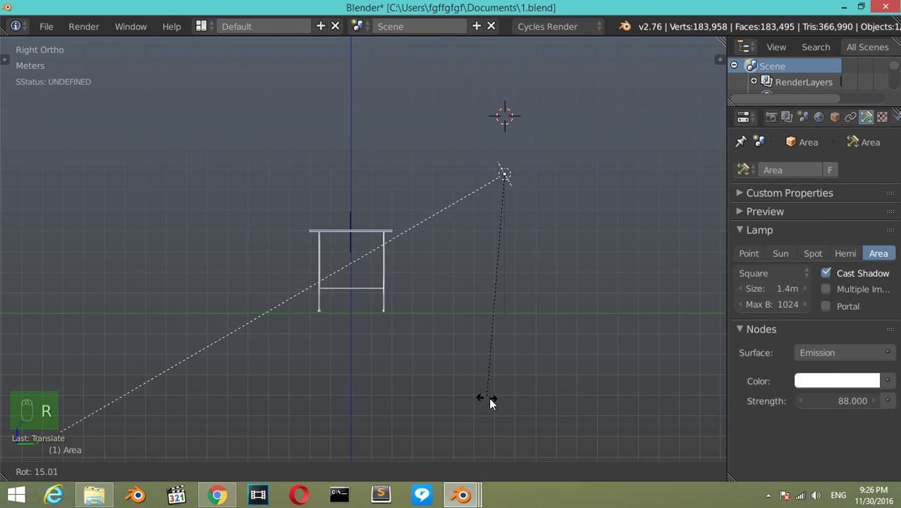
drag(760, 296, 375, 235)
key(KP_3)
Step: Add a second pale-blue area lamp off to the side from front view and save the file
key(KP_1)
drag(424, 180, 112, 172)
key(shift+a)
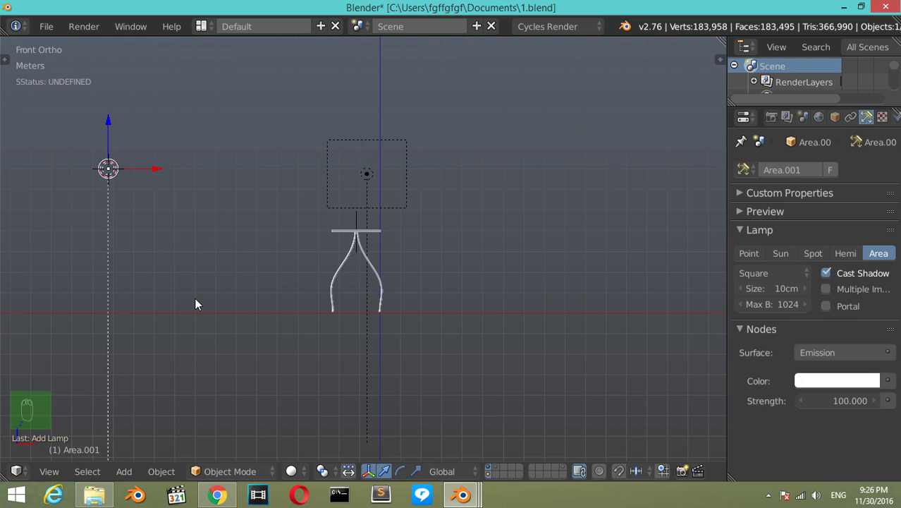
key(r)
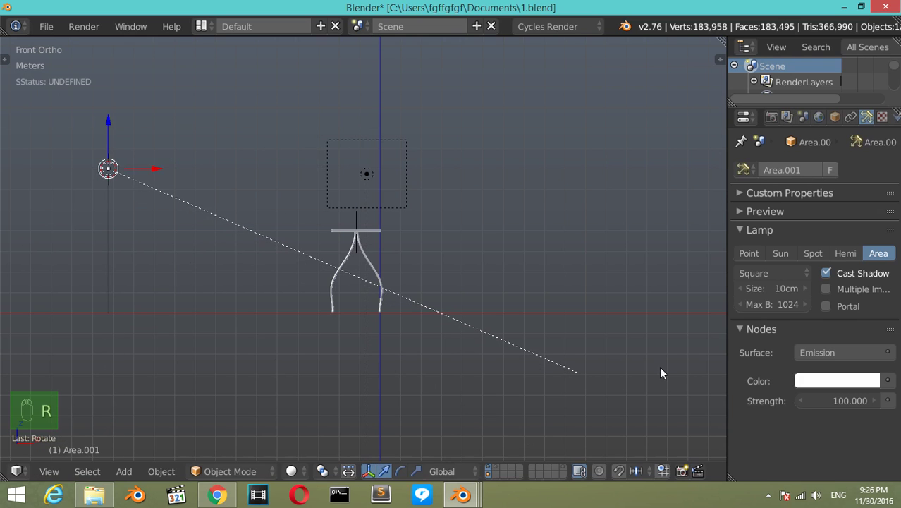
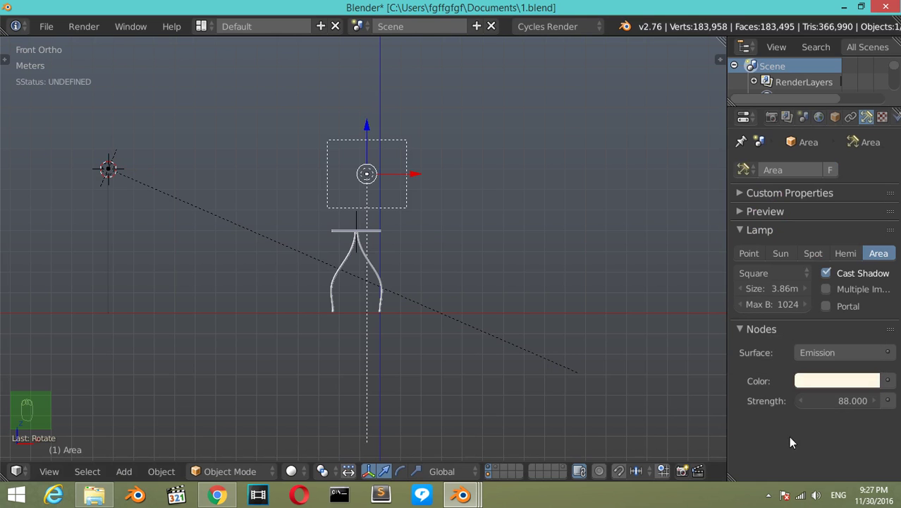
key(ctrl+s)
middle_click(425, 279)
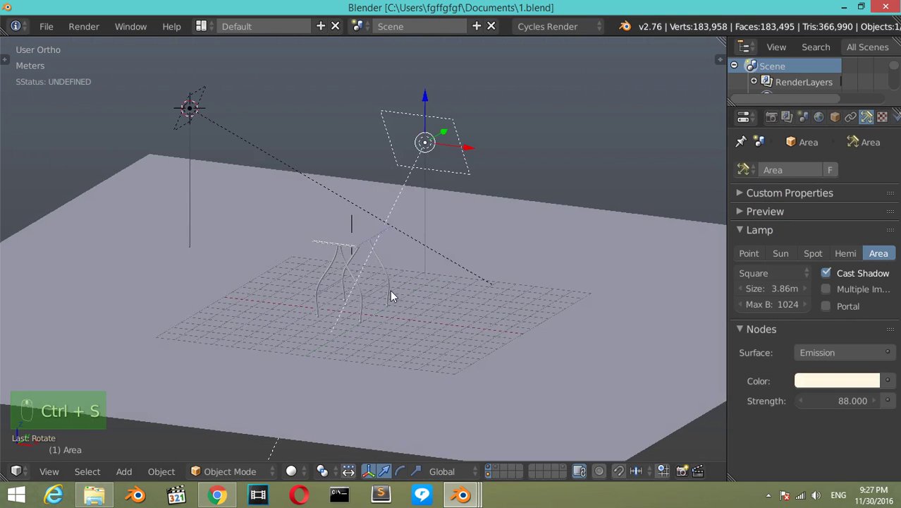
Step: Add a camera and look through it to frame the whole table
key(shift+a)
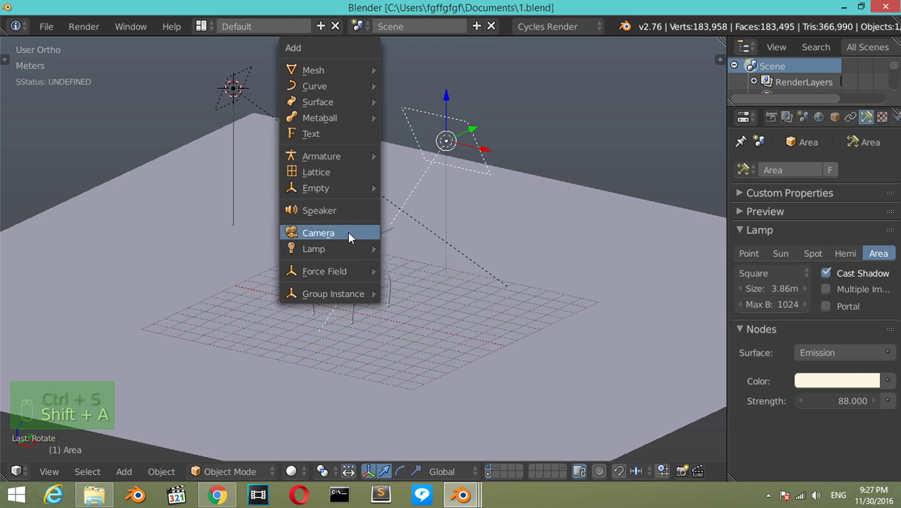
drag(380, 277, 380, 277)
key(ctrl+alt+KP_0)
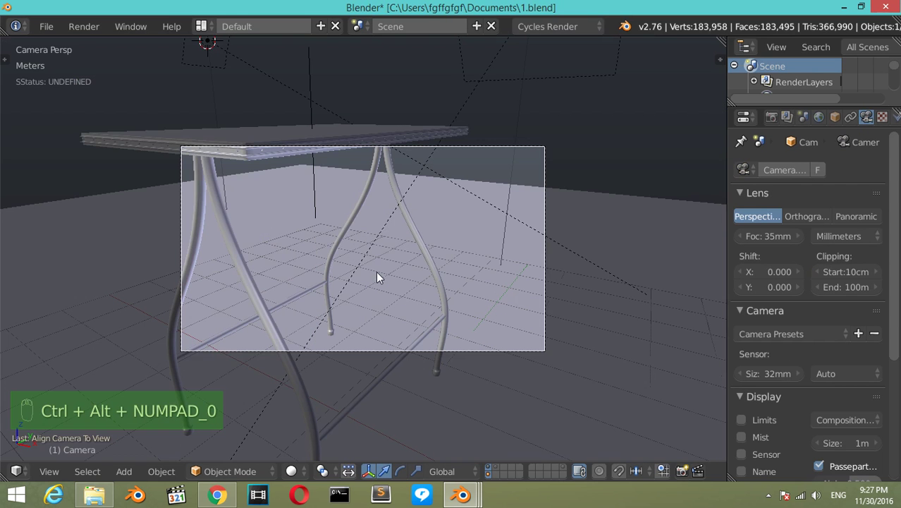
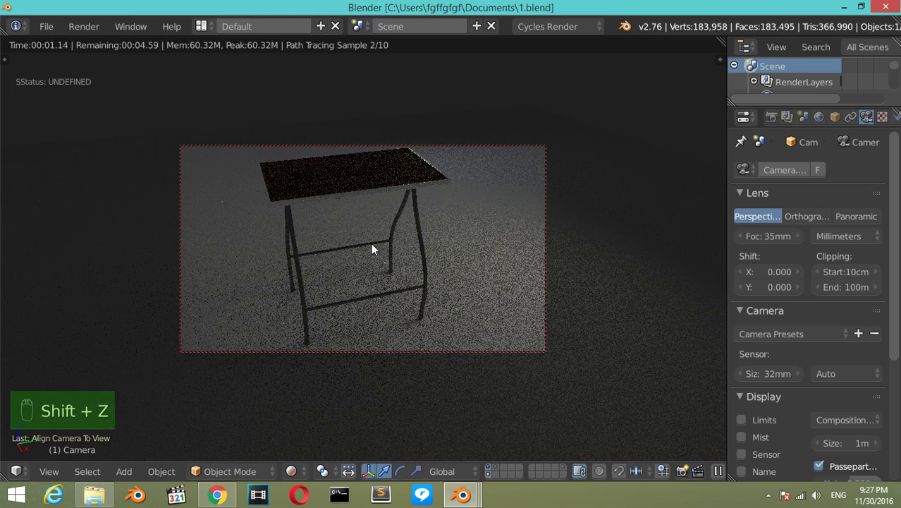
Step: Leave the camera view and zoom in on the rendered tabletop edge and corner
drag(375, 212, 374, 213)
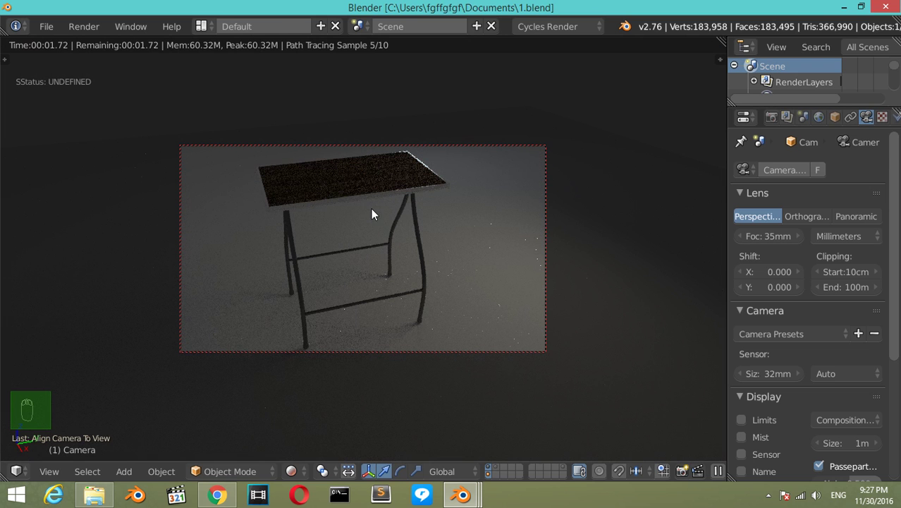
drag(455, 211, 467, 228)
drag(430, 229, 406, 222)
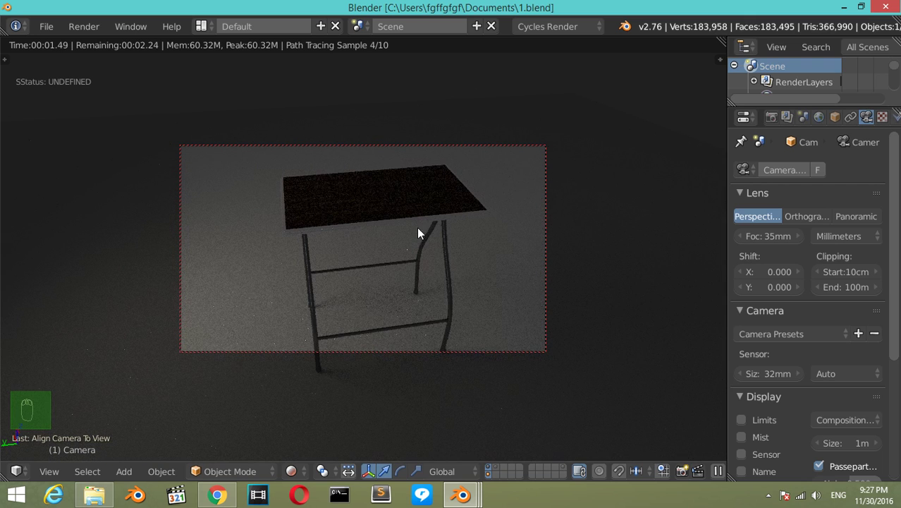
key(KP_0)
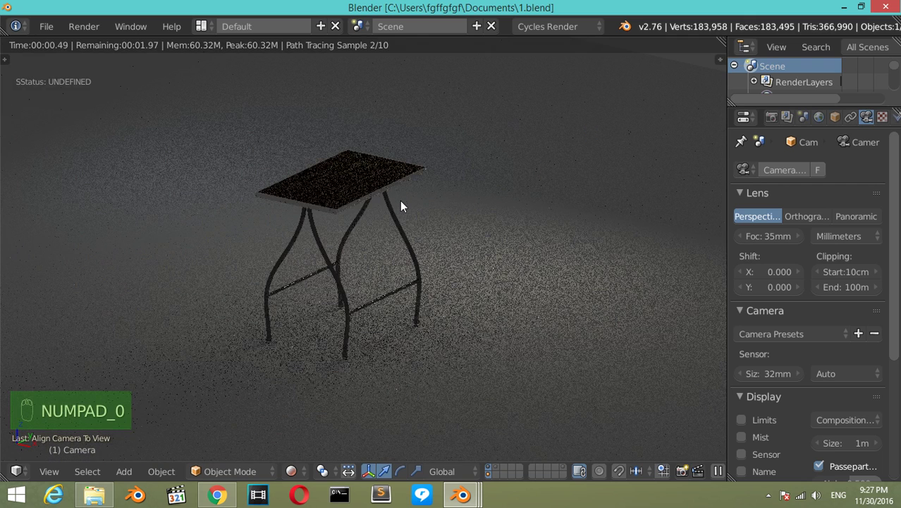
key(shift+b)
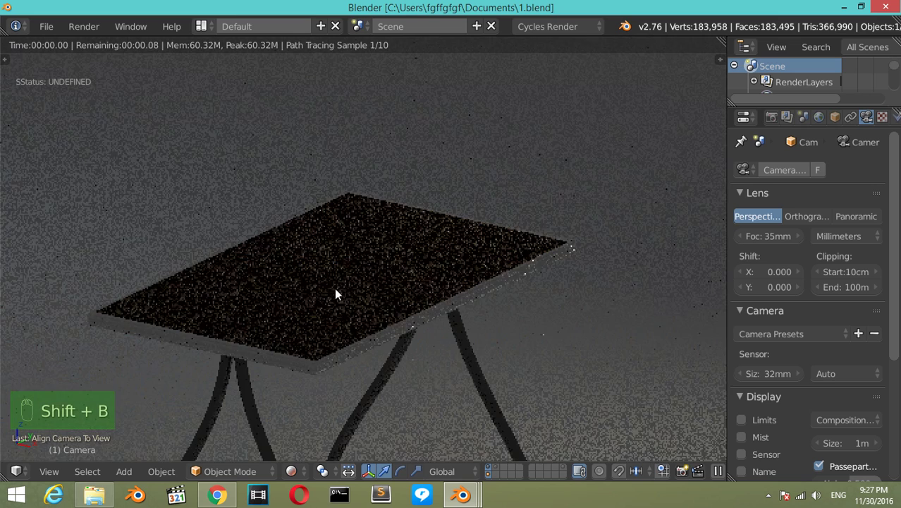
key(shift+b)
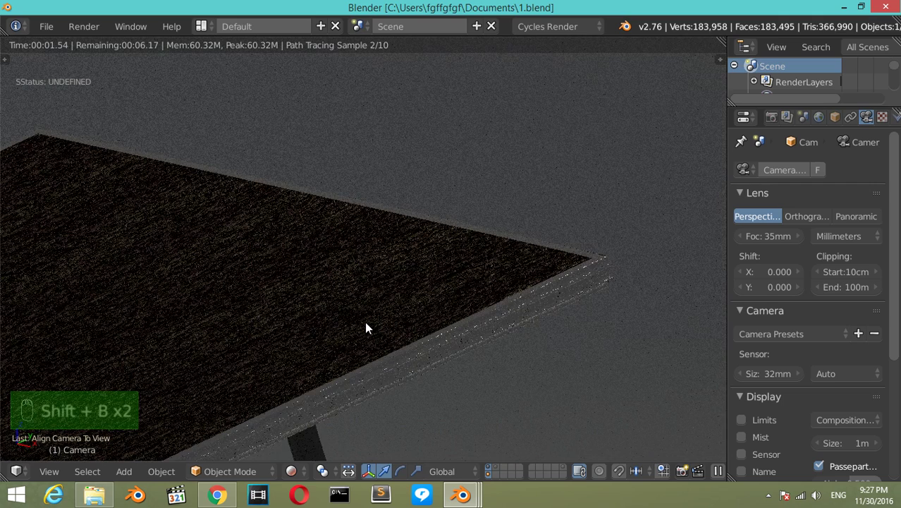
drag(328, 345, 338, 322)
Step: Return to a solid-shaded side view of the table and camera
key(z)
key(KP_1)
key(KP_3)
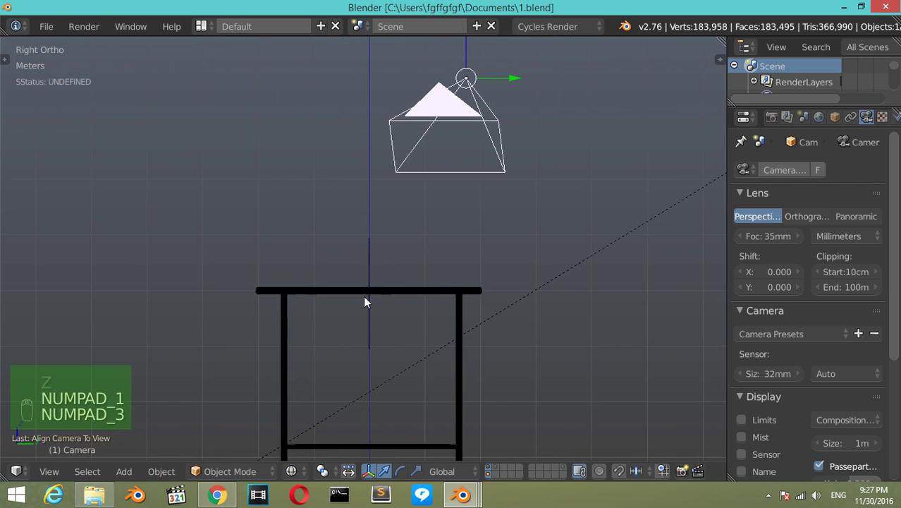
Step: Add a new plane for the lower shelf and rotate it 90 degrees around Z
drag(367, 301, 492, 471)
drag(492, 471, 403, 256)
key(a)
key(a)
key(b)
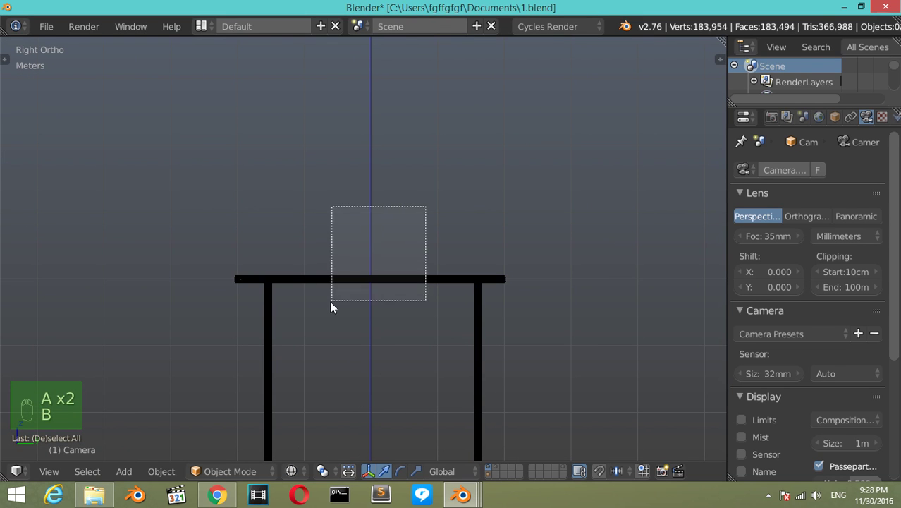
drag(344, 265, 348, 376)
key(shift+d)
drag(348, 377, 460, 357)
key(r)
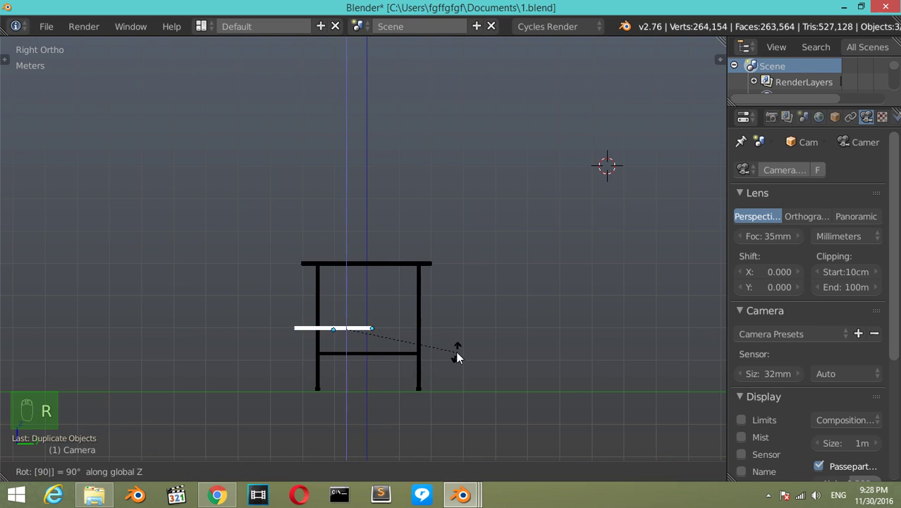
drag(406, 336, 452, 381)
key(s)
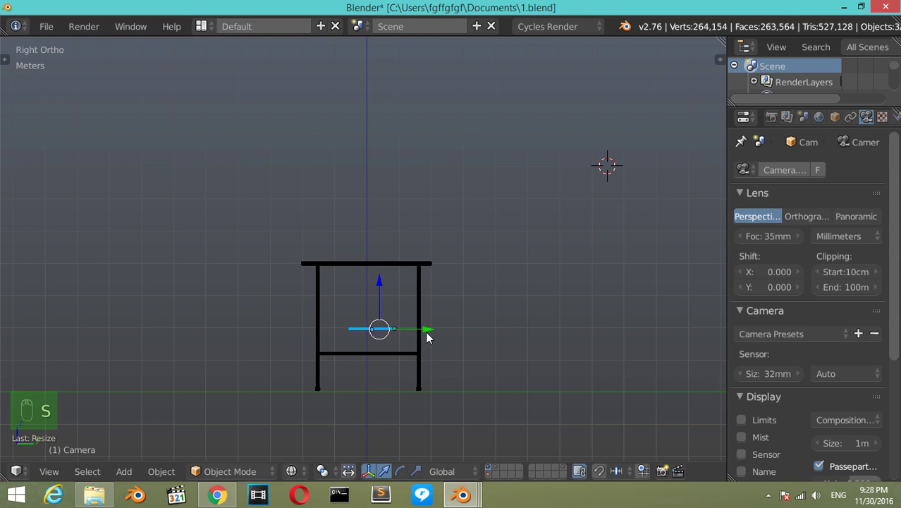
Step: From top view, scale the shelf plane to span between the legs and shorten its length
key(KP_7)
drag(392, 312, 391, 312)
click(391, 312)
drag(392, 312, 492, 272)
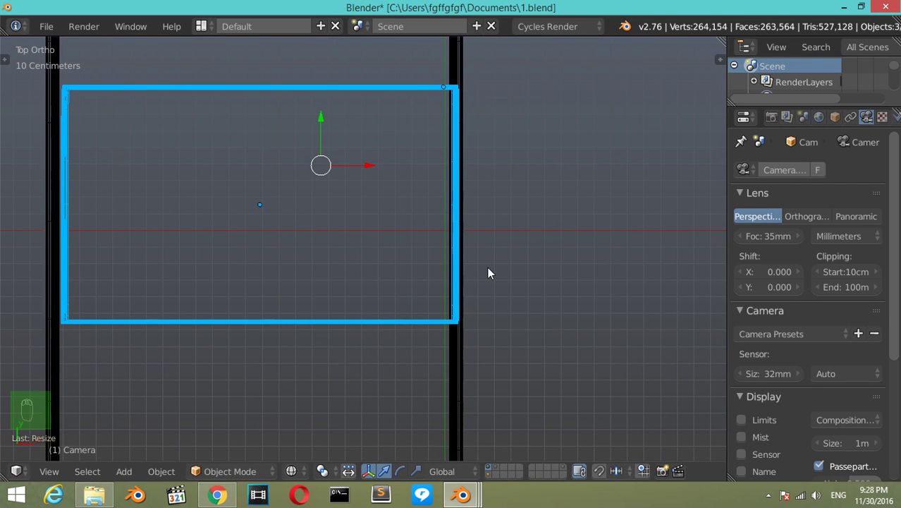
key(s)
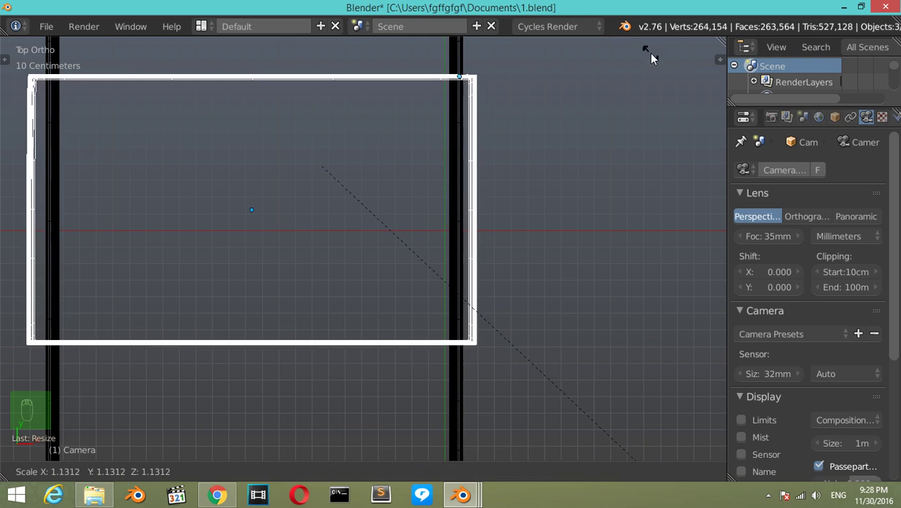
drag(558, 150, 493, 246)
key(s)
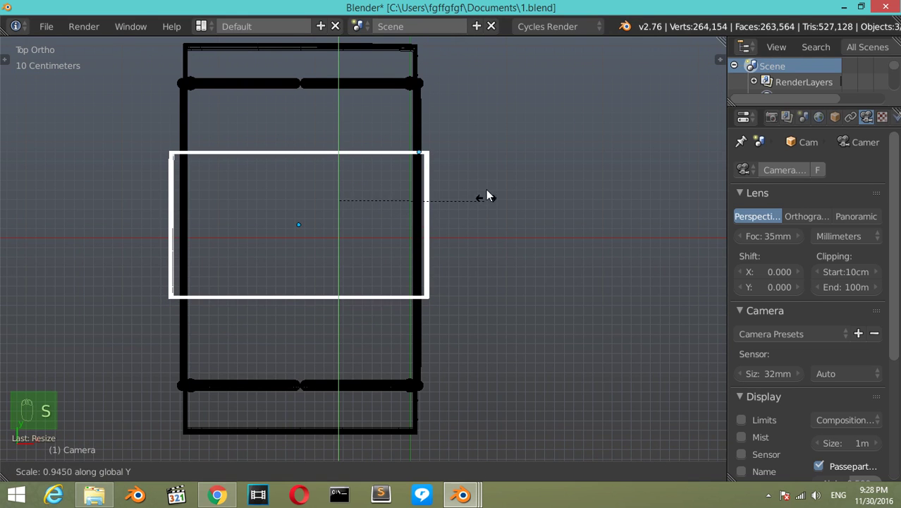
drag(458, 234, 393, 225)
Step: Lower the shelf onto the bottom crossbars from side view and start a rendered preview
key(KP_3)
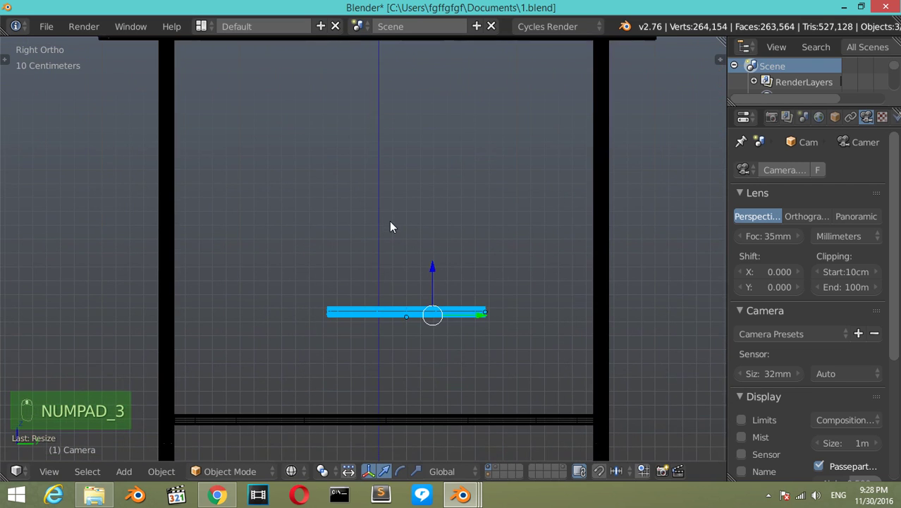
drag(378, 278, 381, 350)
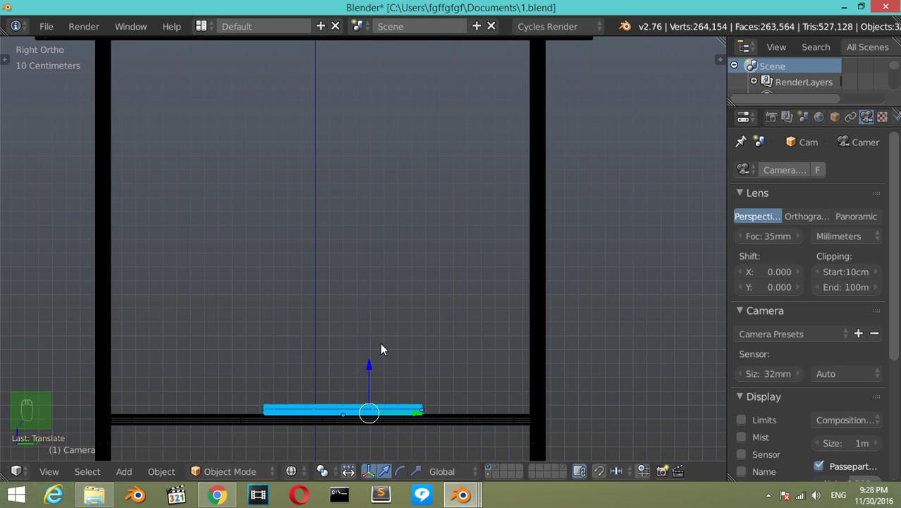
key(z)
drag(384, 361, 364, 324)
key(shift+z)
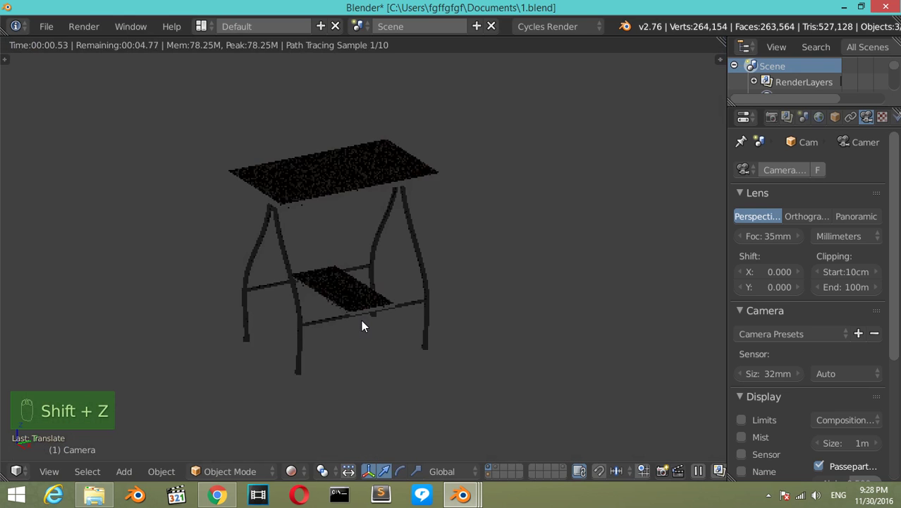
Step: Orbit the rendered preview to view the table with its lower shelf
drag(494, 479, 354, 251)
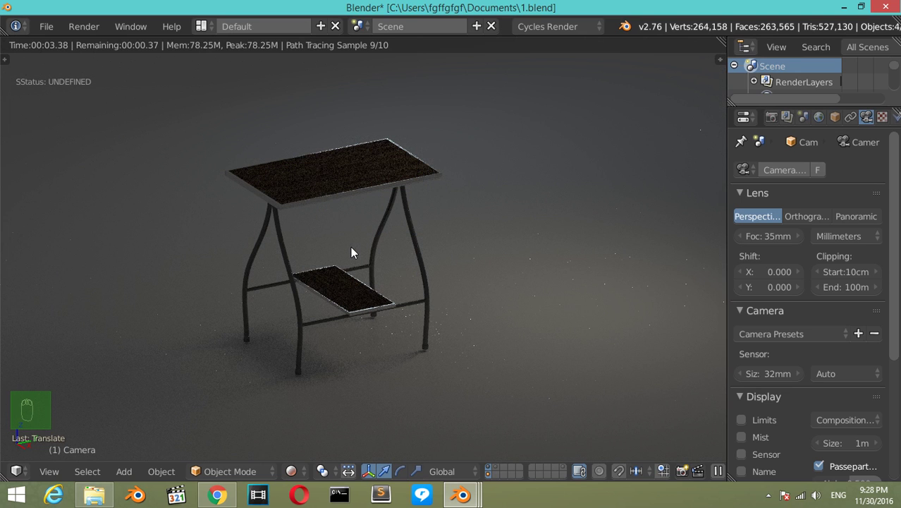
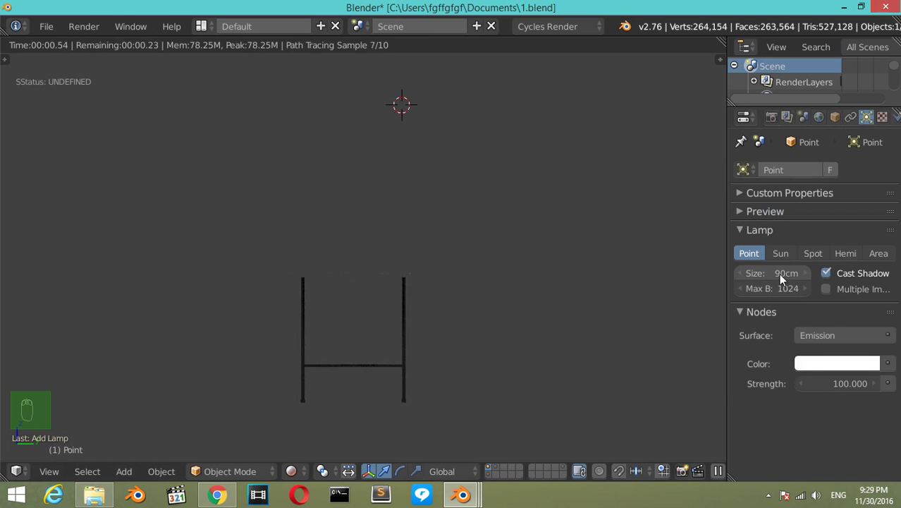
Step: Raise the point lamp's emission strength to 4555 and review the table's floor shadows
drag(849, 388, 436, 280)
key(5)
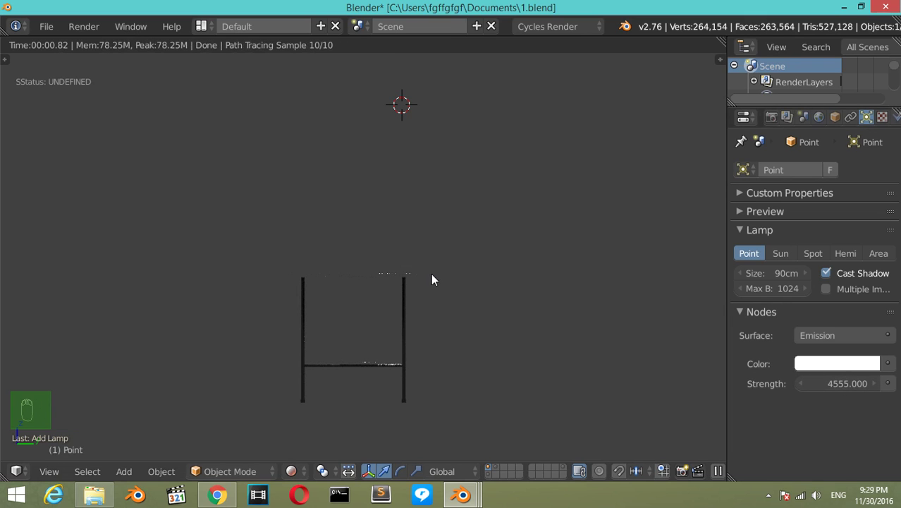
drag(389, 290, 369, 296)
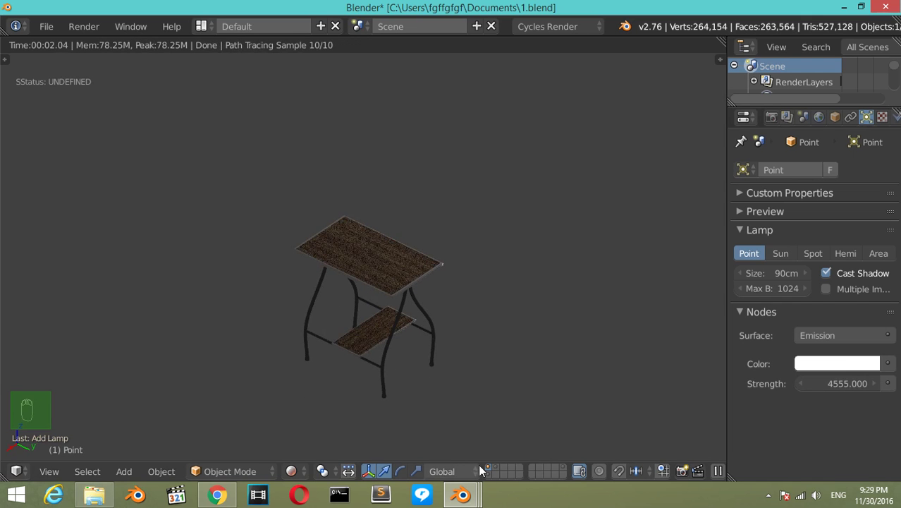
drag(491, 475, 406, 270)
Step: Look through the scene camera and reposition it to frame the table with its shelf
key(KP_0)
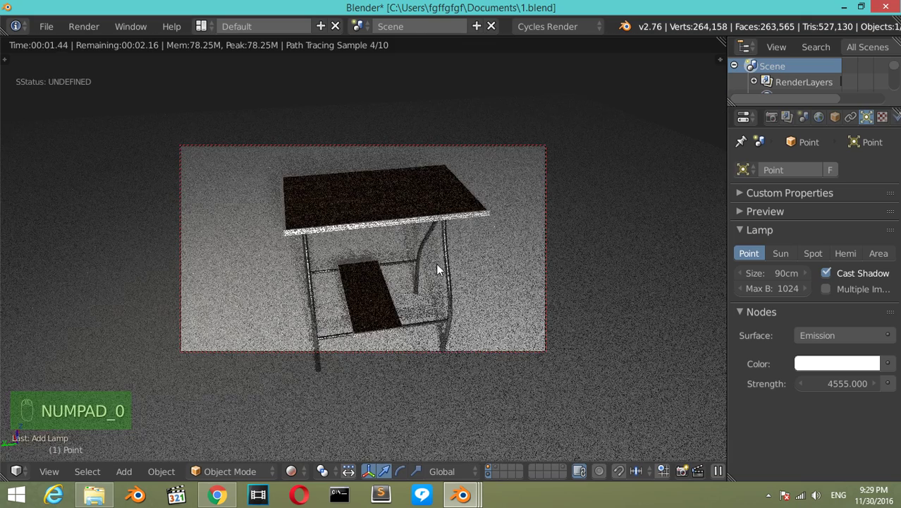
click(418, 236)
click(417, 236)
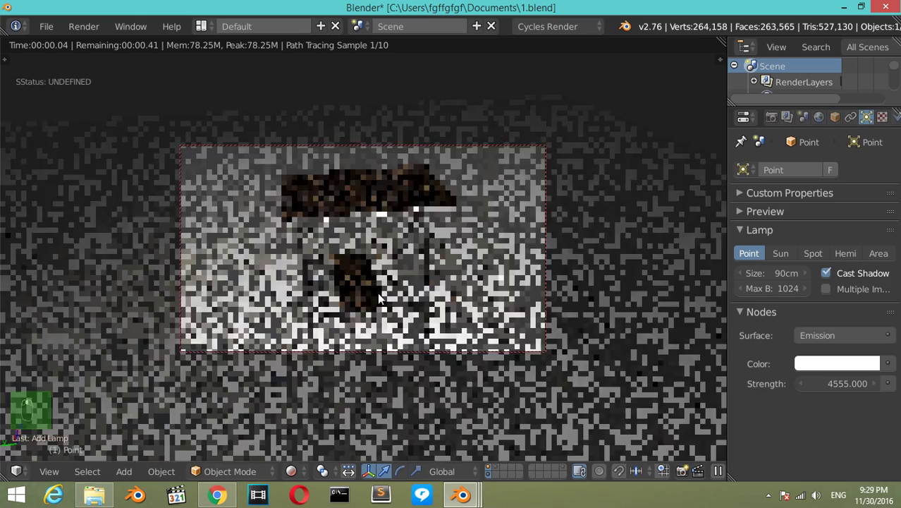
drag(388, 313, 388, 314)
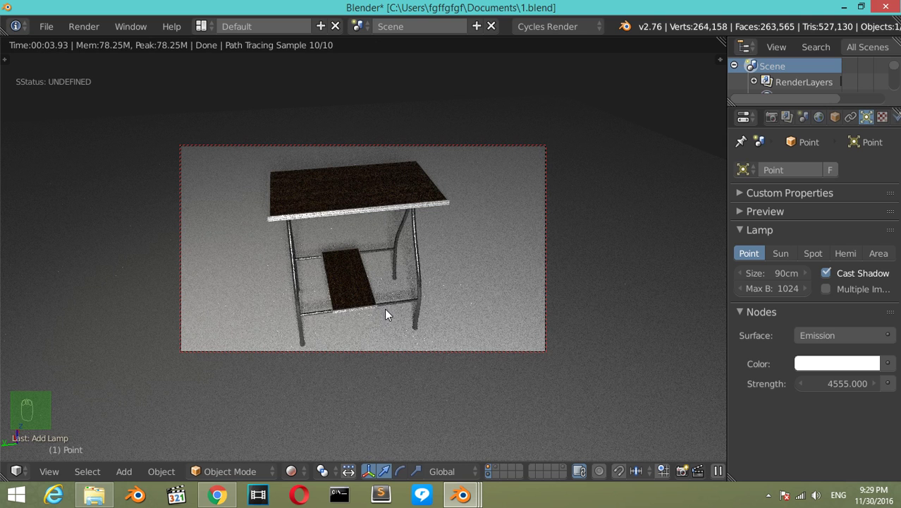
key(ctrl+s)
click(446, 270)
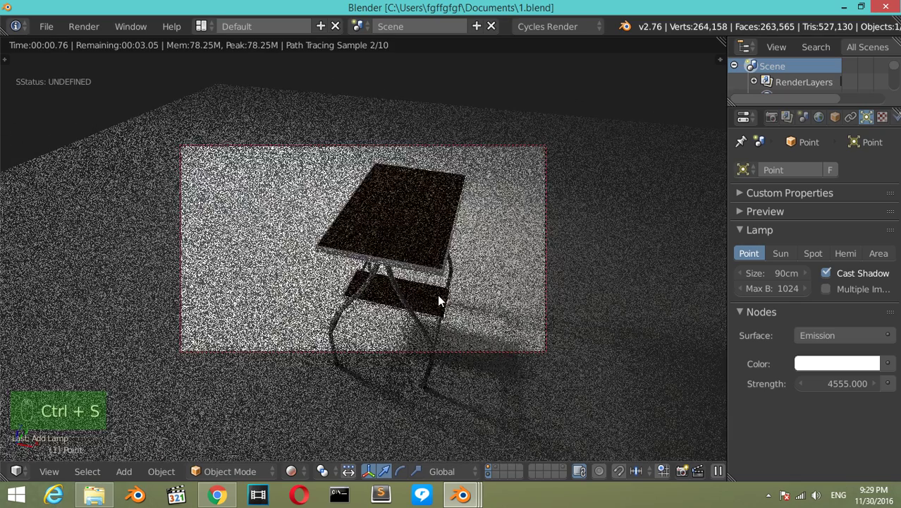
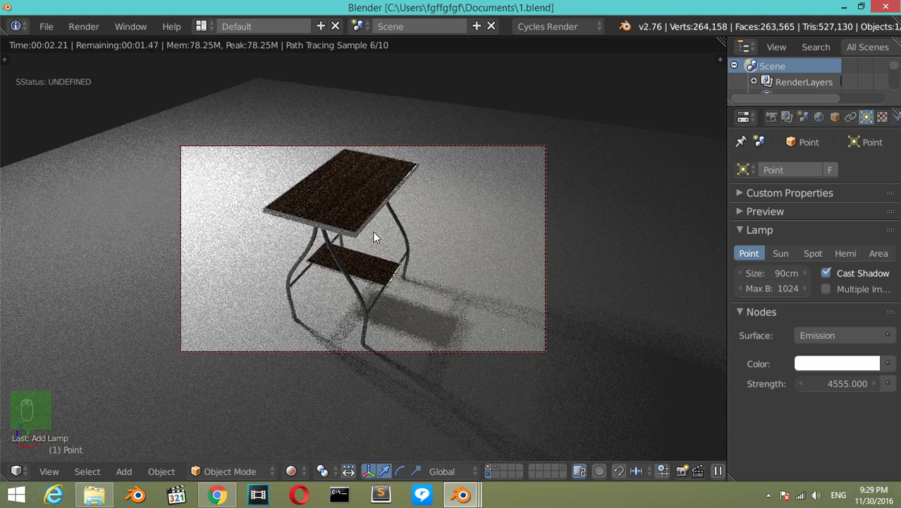
Step: Save the table scene over the existing 1.blend file, confirming the overwrite
key(ctrl+s)
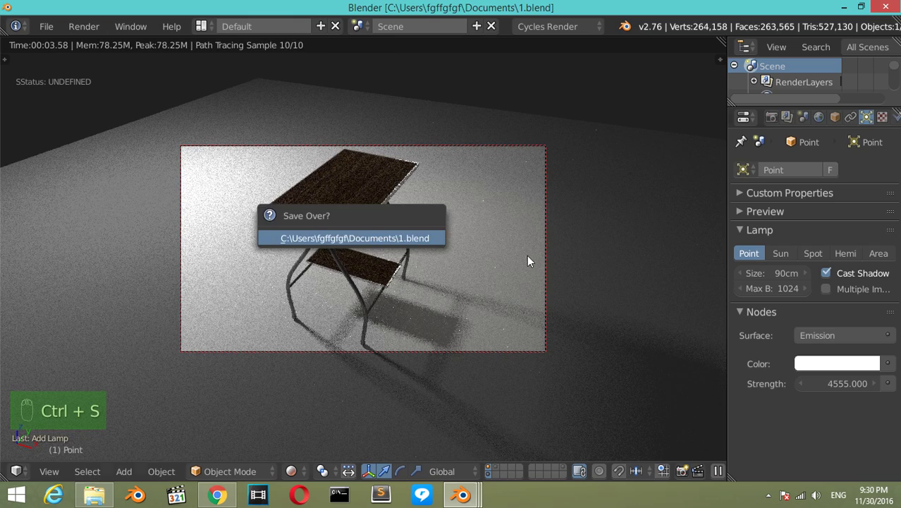
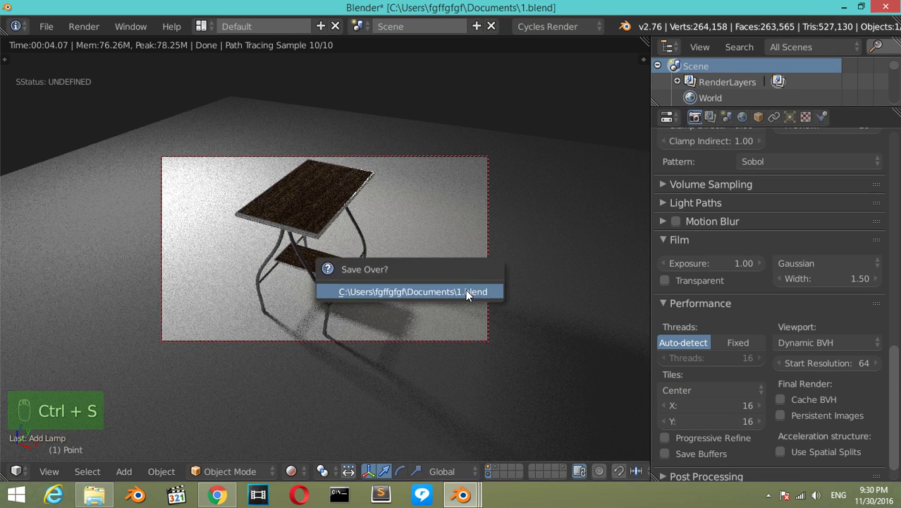
drag(894, 376, 358, 242)
middle_click(358, 242)
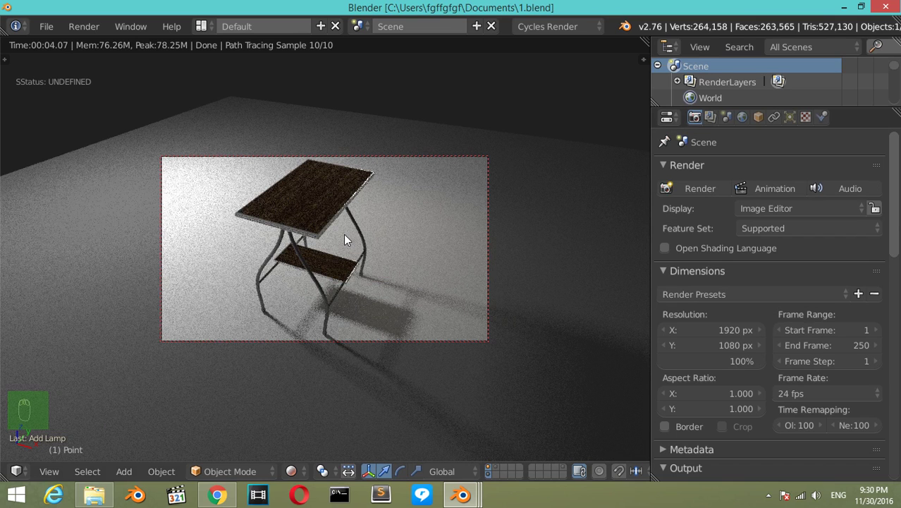